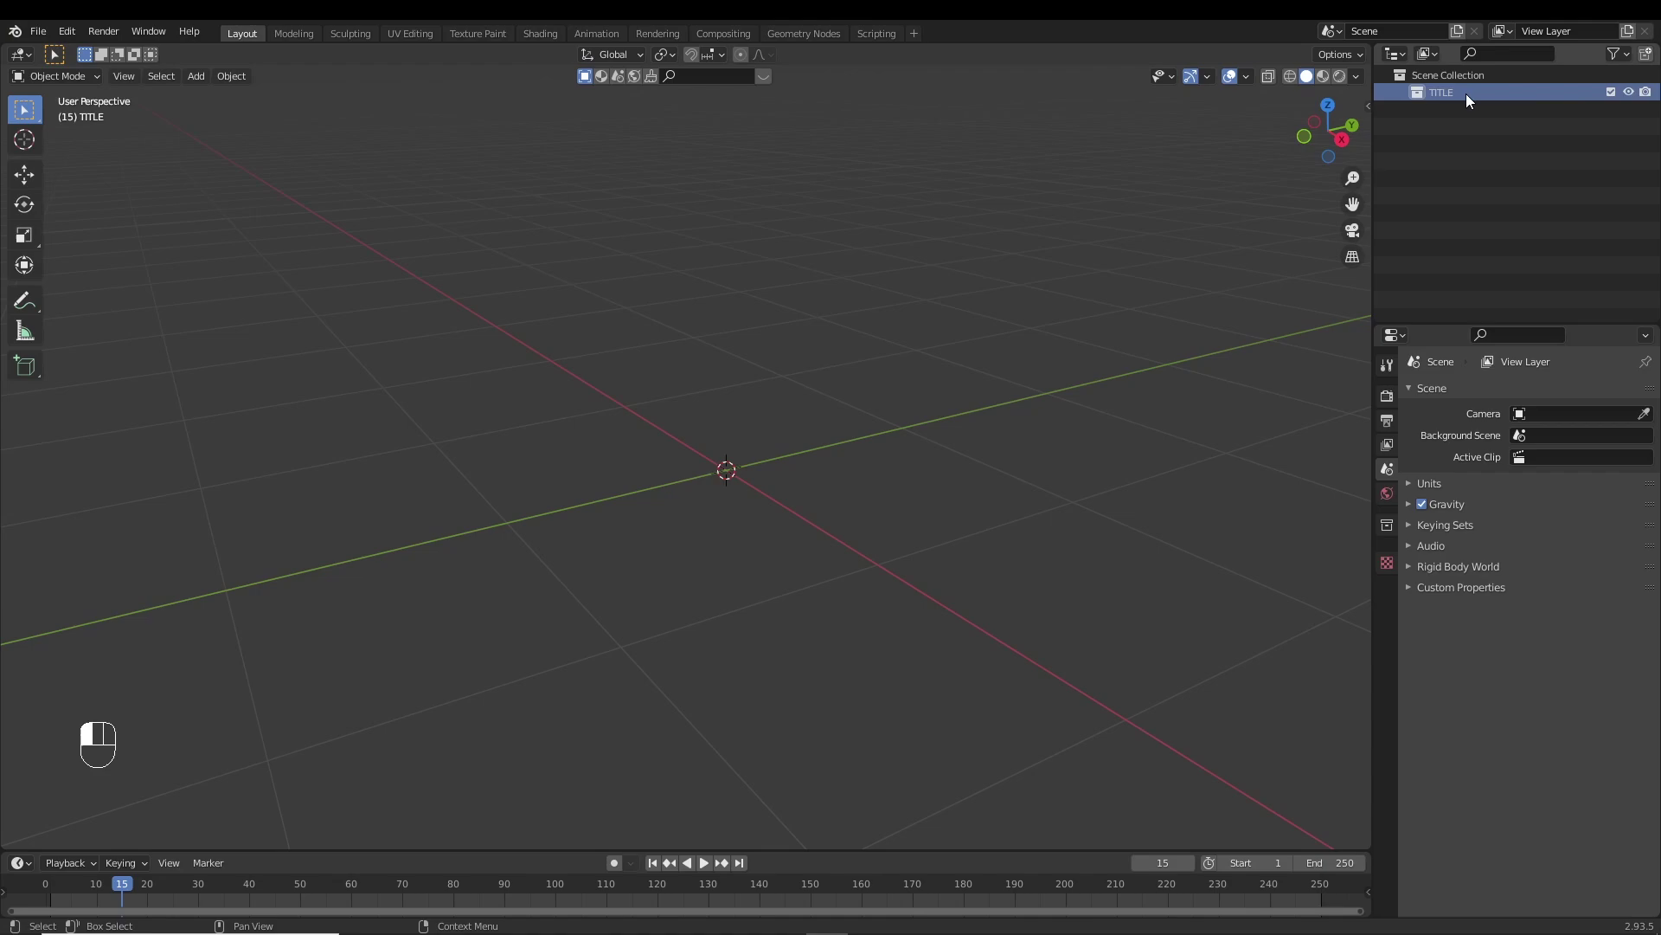
Face the empty TITLE scene from the front and bring up the add menu for the first text object.
middle_click(931, 300)
key(KP_1)
key(shift+a)
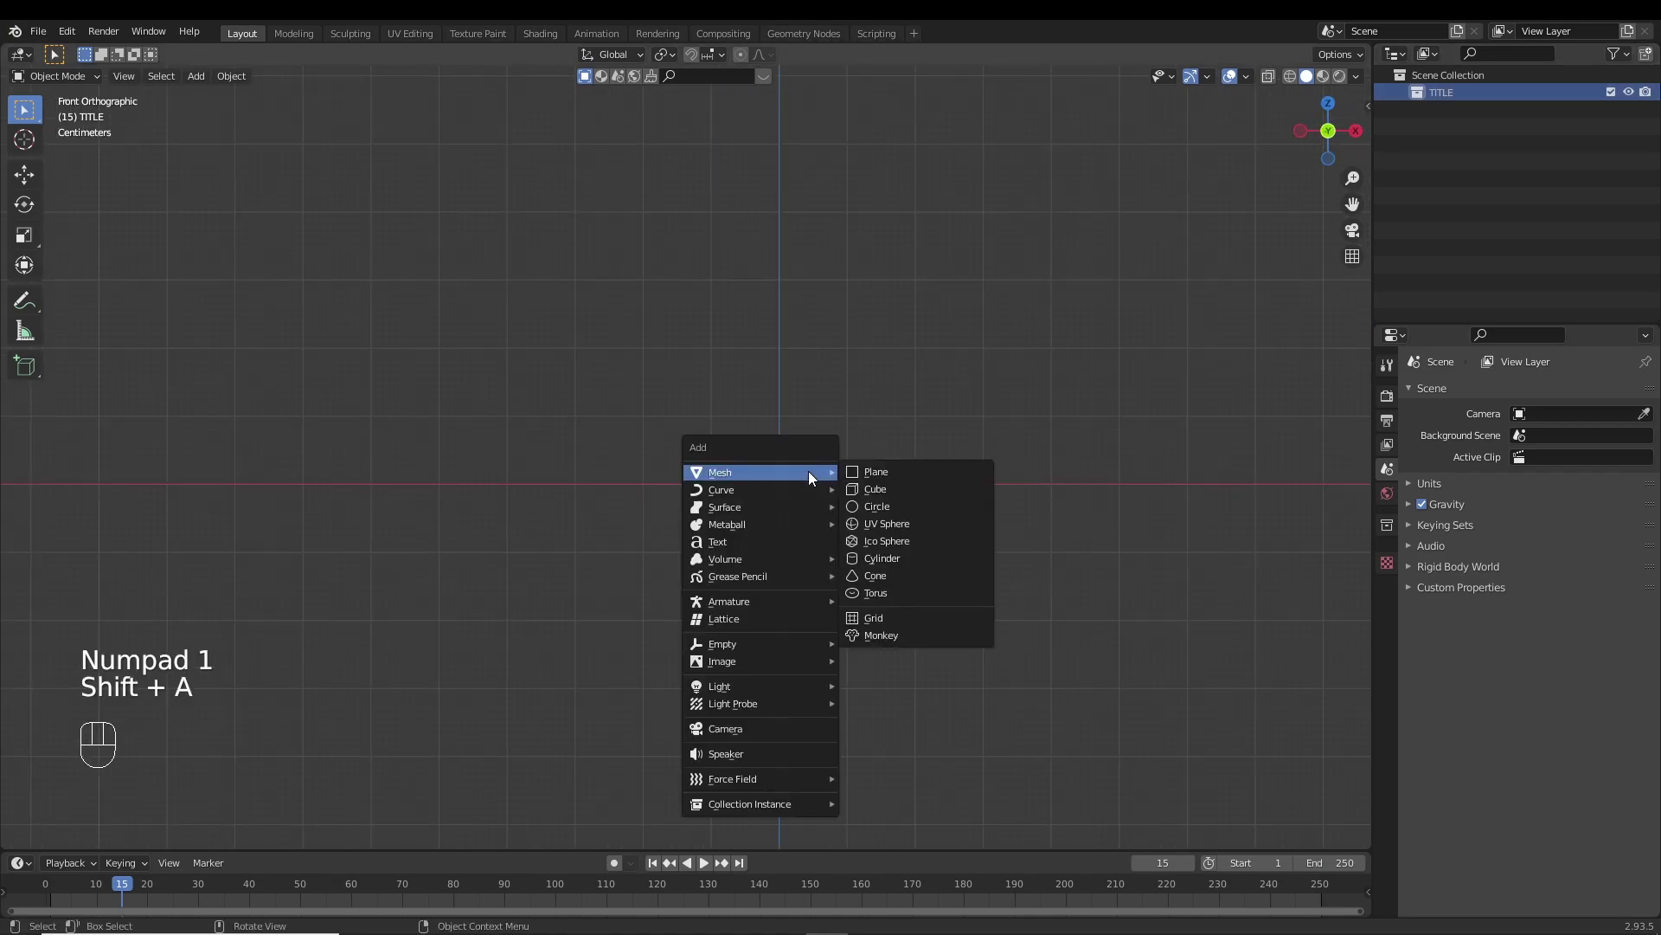
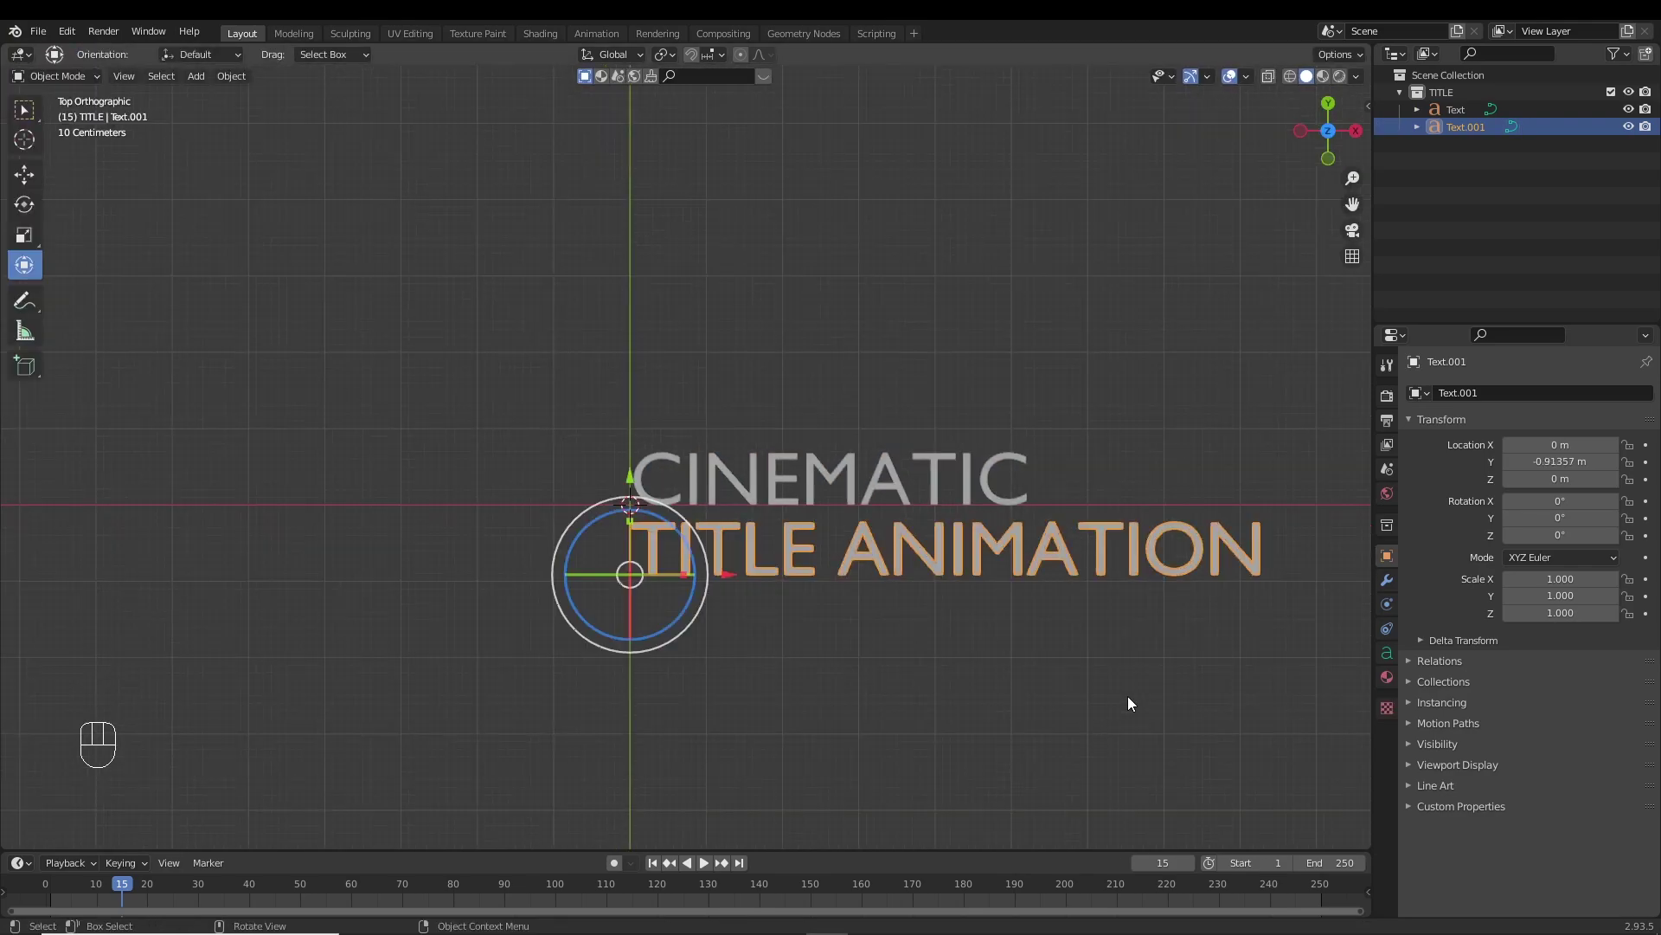
Load the Bebas Neue font onto the CINEMATIC text object.
key(s)
click(934, 470)
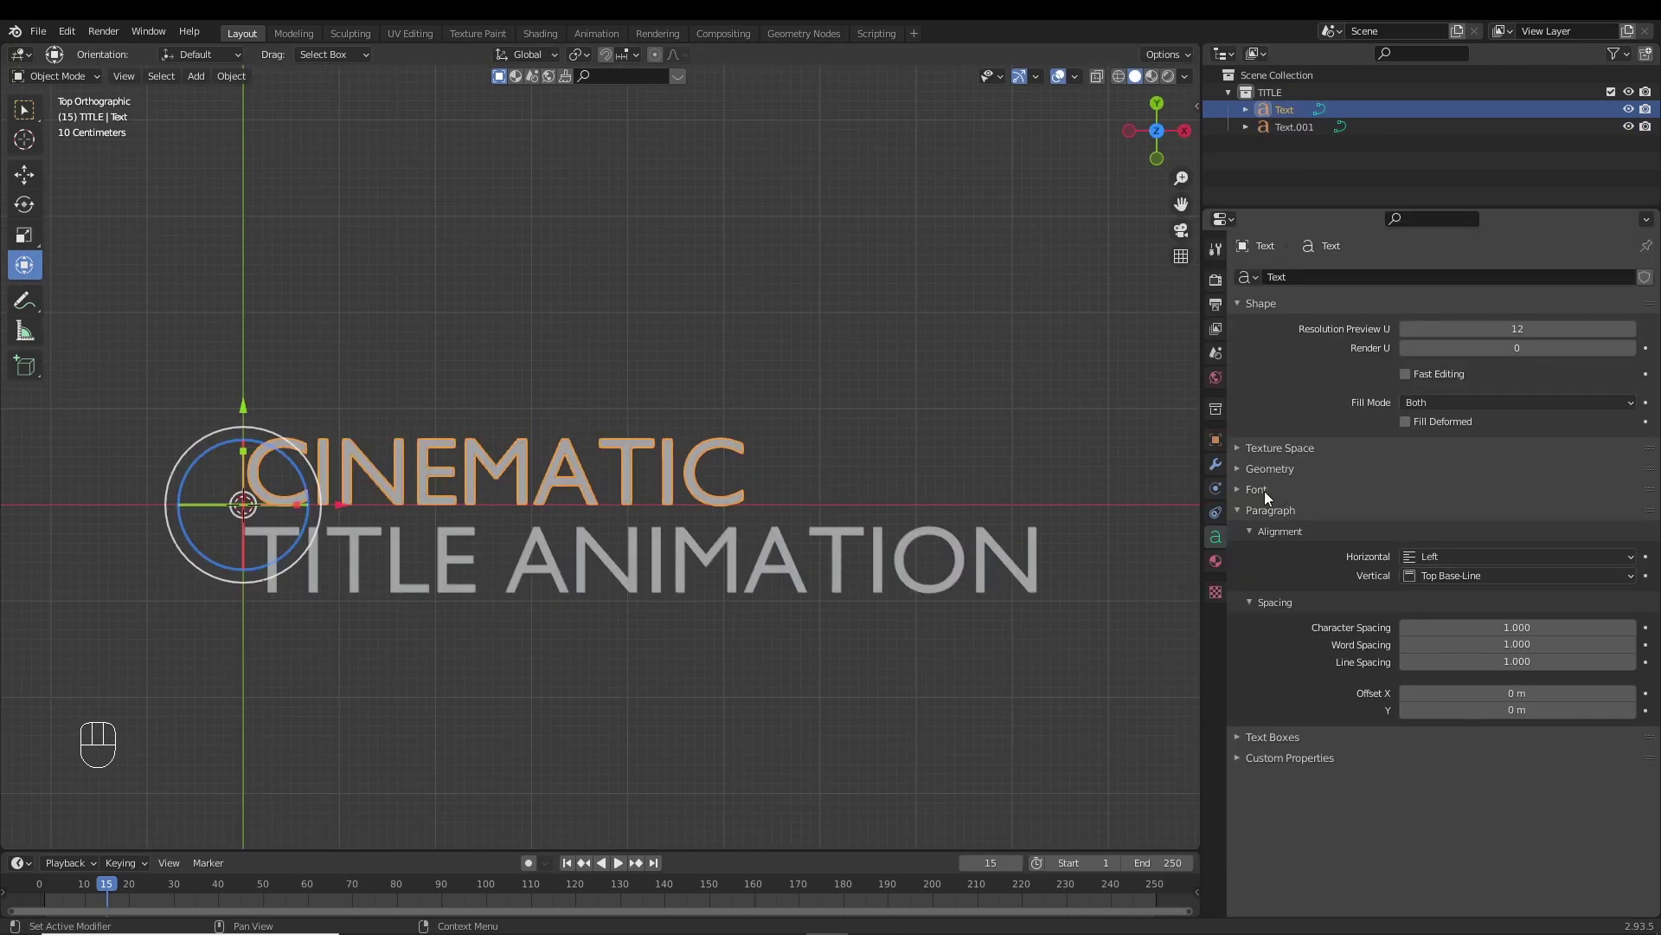
click(1270, 498)
click(1638, 527)
drag(537, 430, 680, 391)
click(627, 518)
click(1634, 524)
Give the TITLE ANIMATION line the same Bebas Neue font.
middle_click(491, 510)
click(226, 566)
key(s)
click(236, 473)
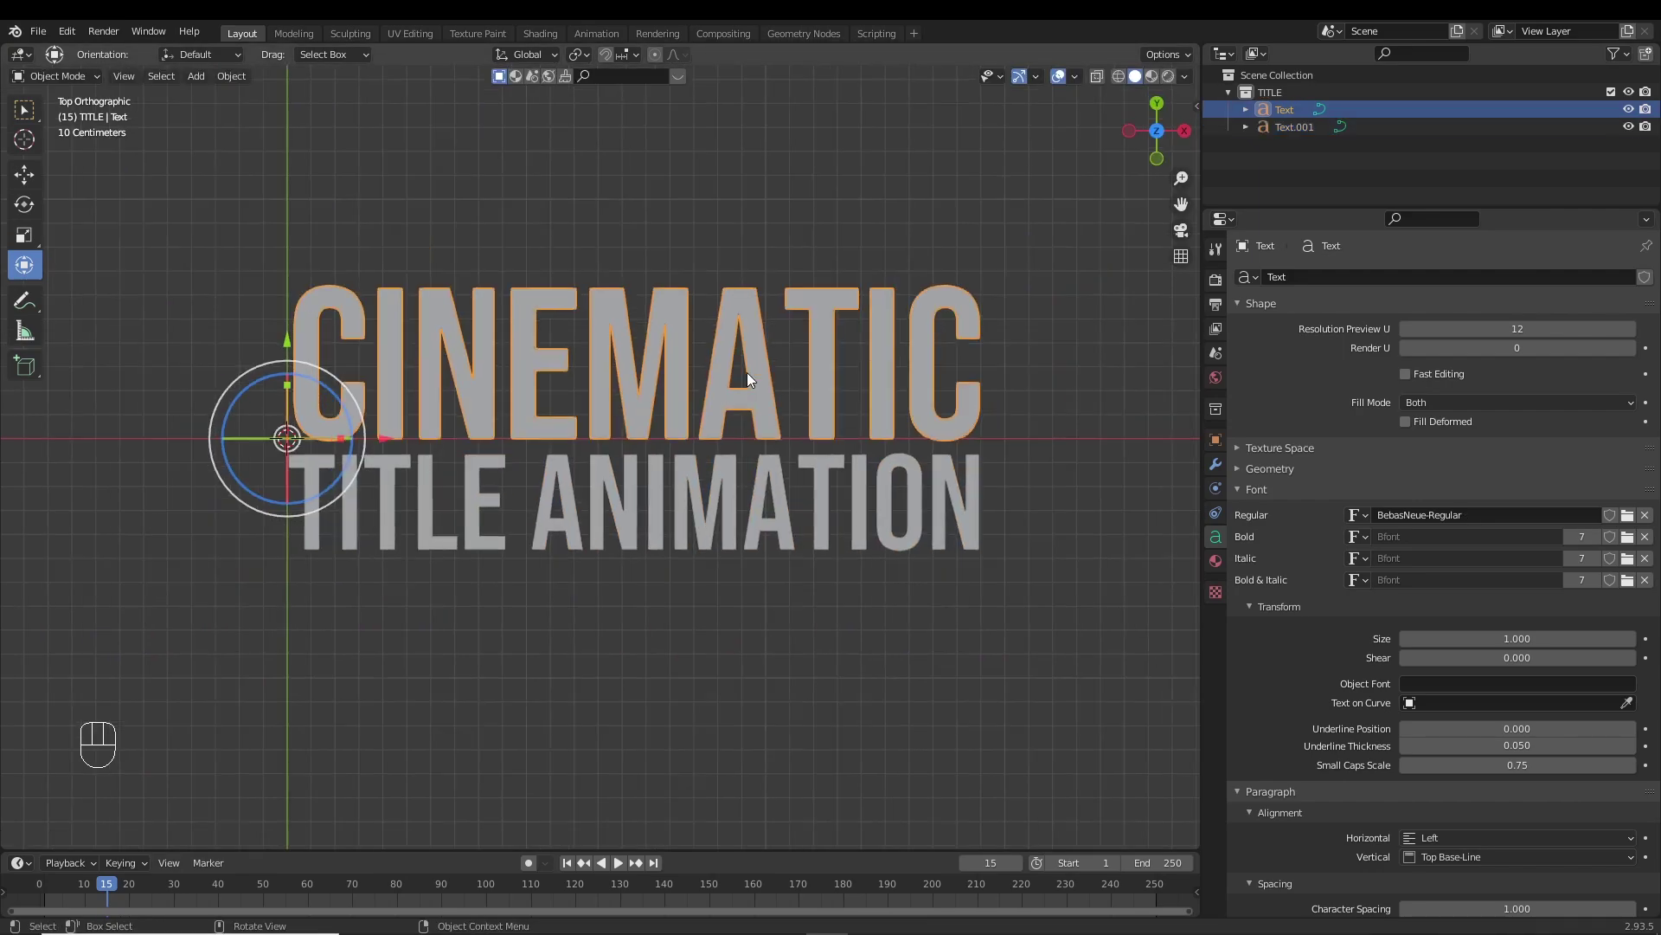
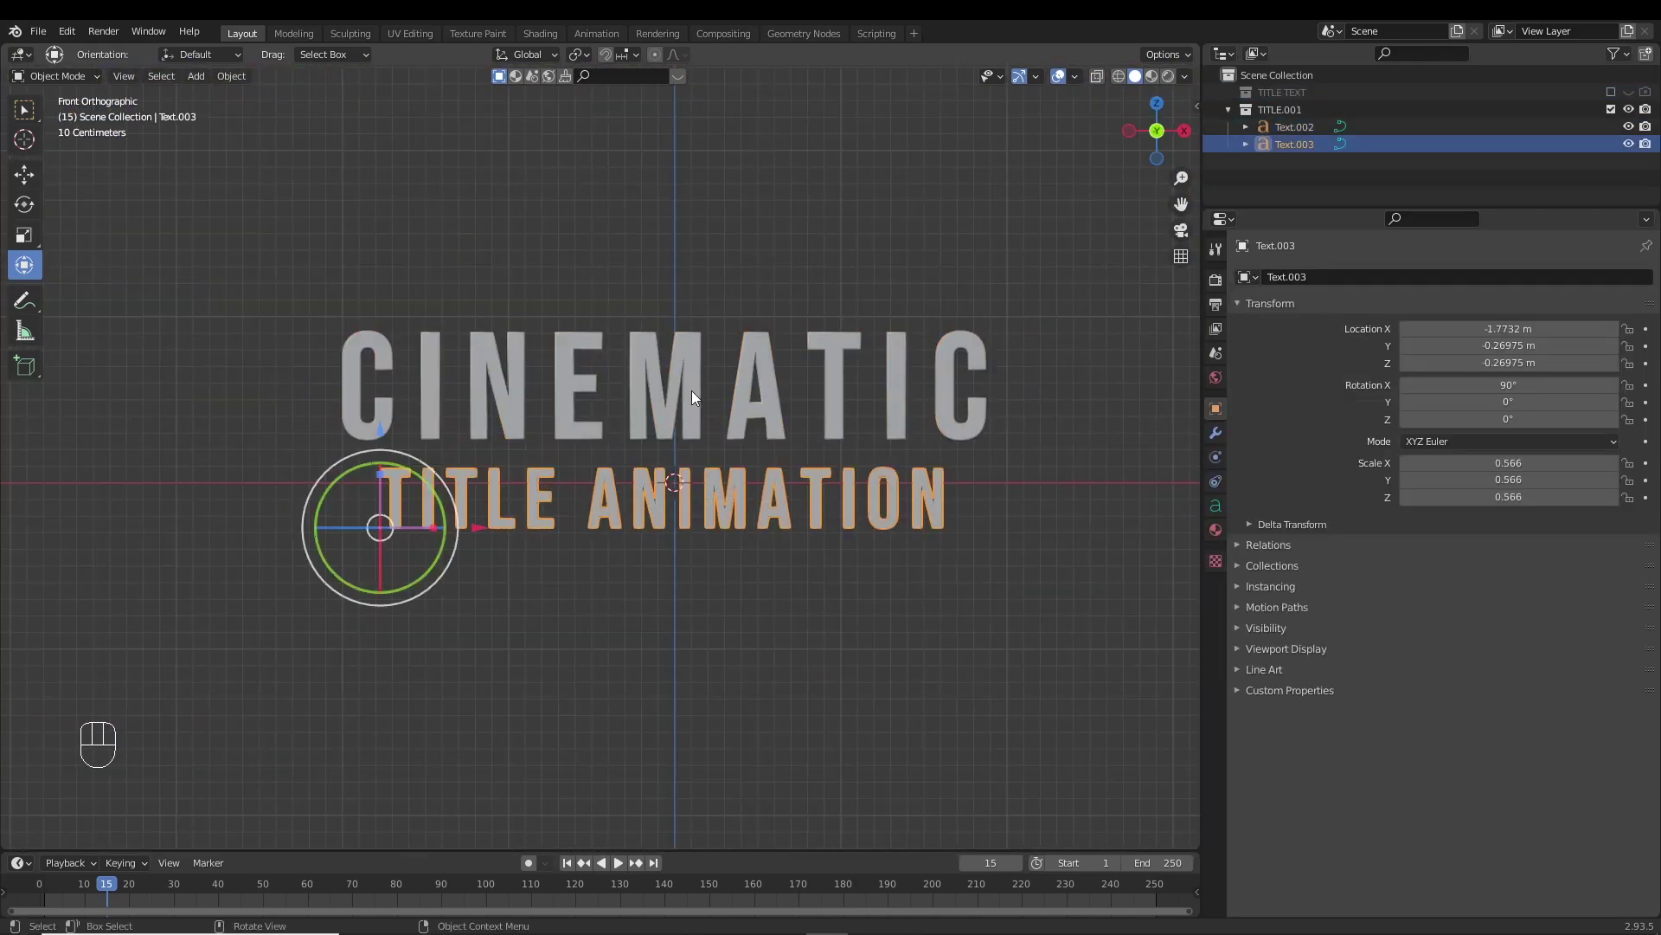
Select the title letters so both lines can be split into per-letter mesh objects.
drag(248, 83, 449, 556)
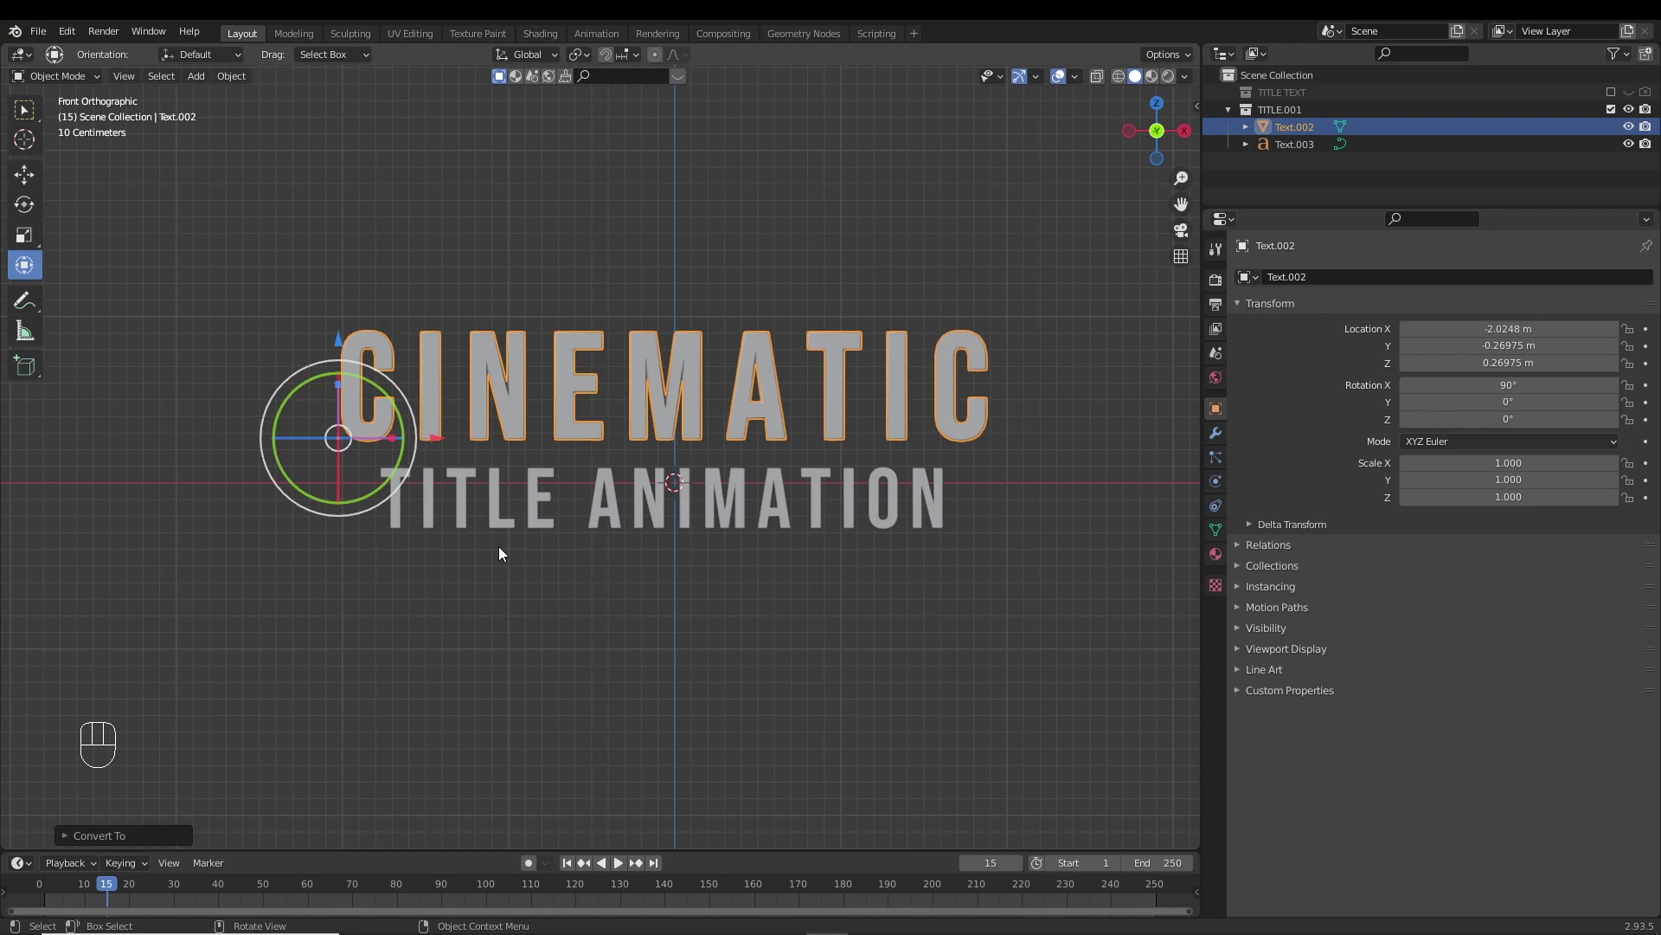
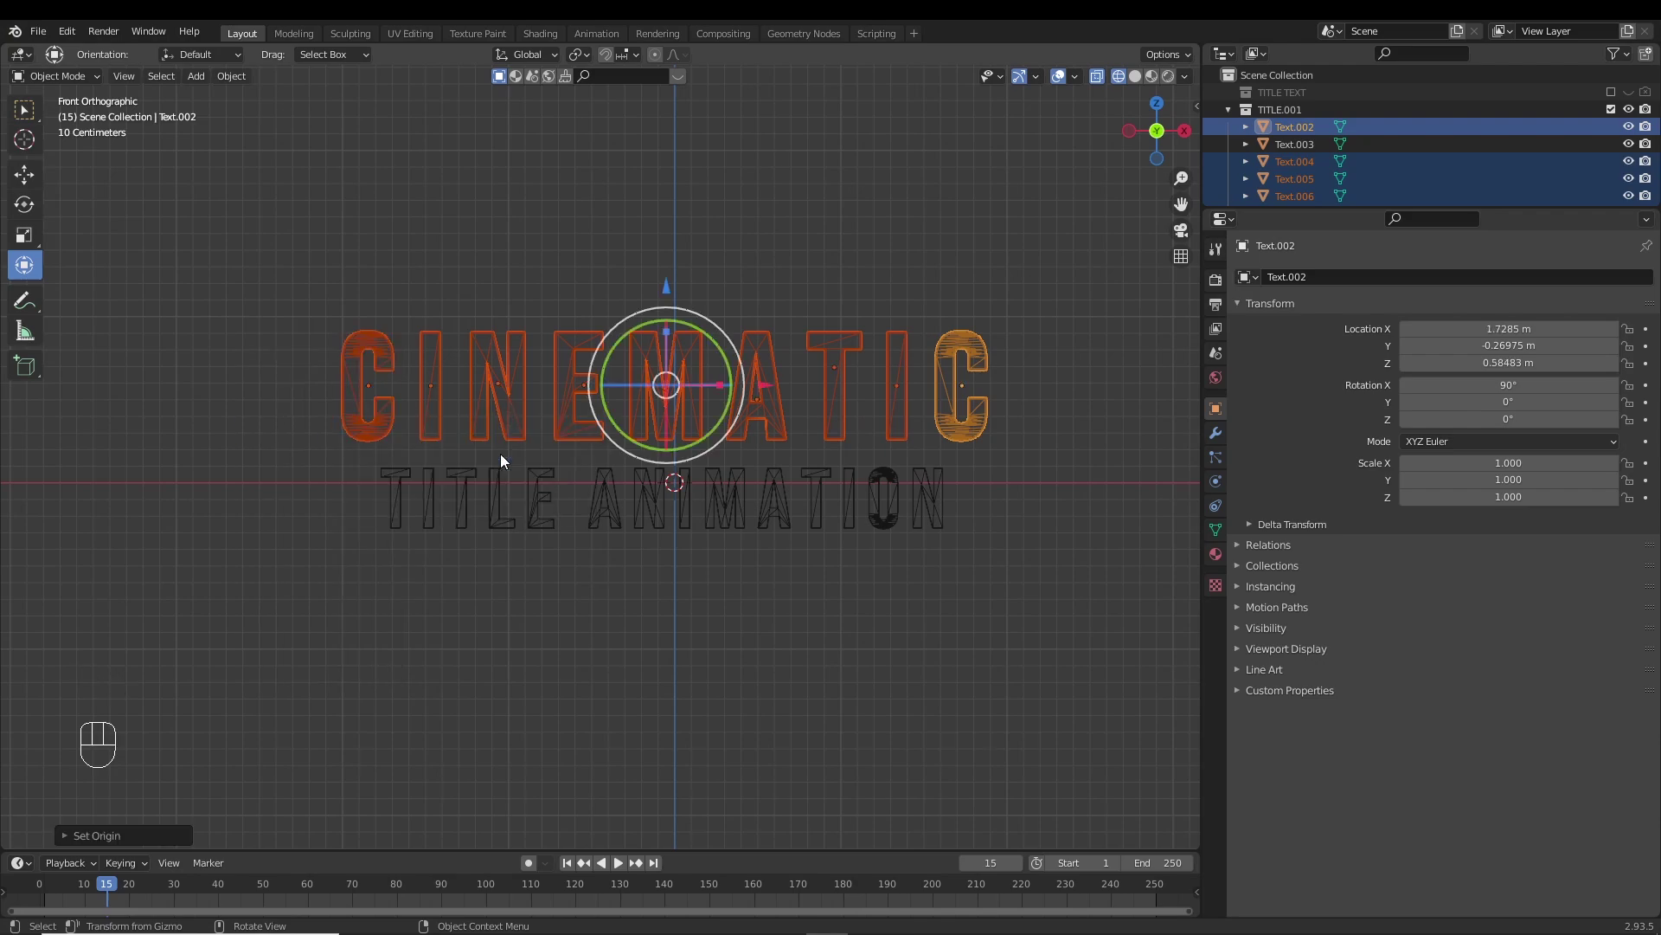
drag(594, 520, 451, 501)
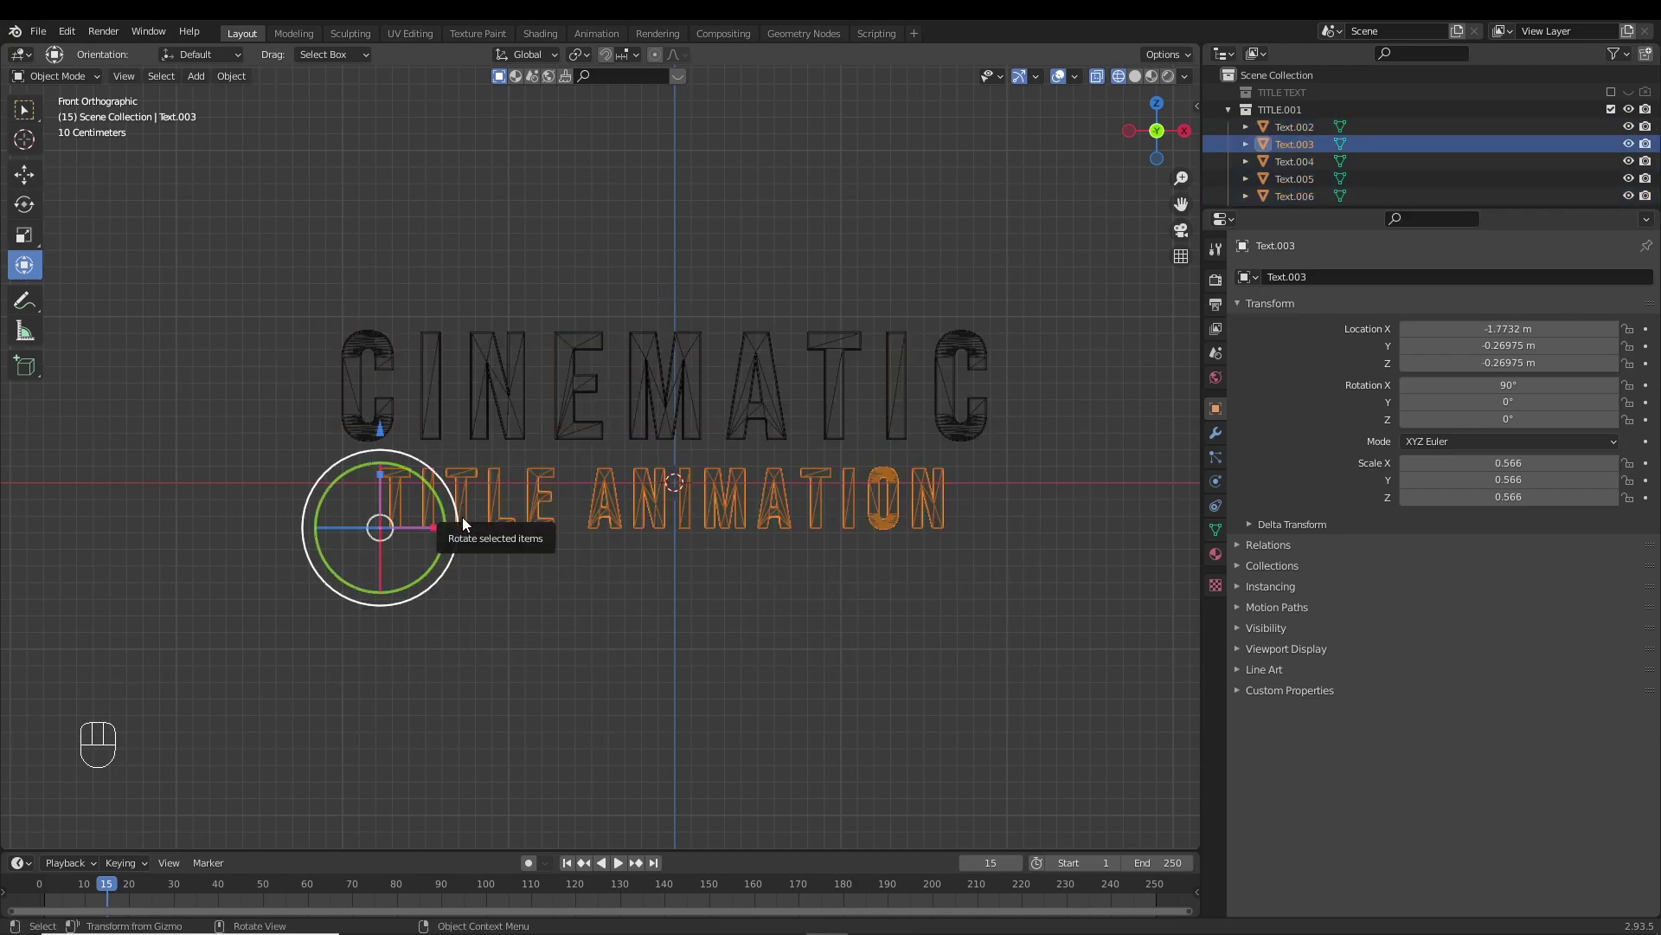
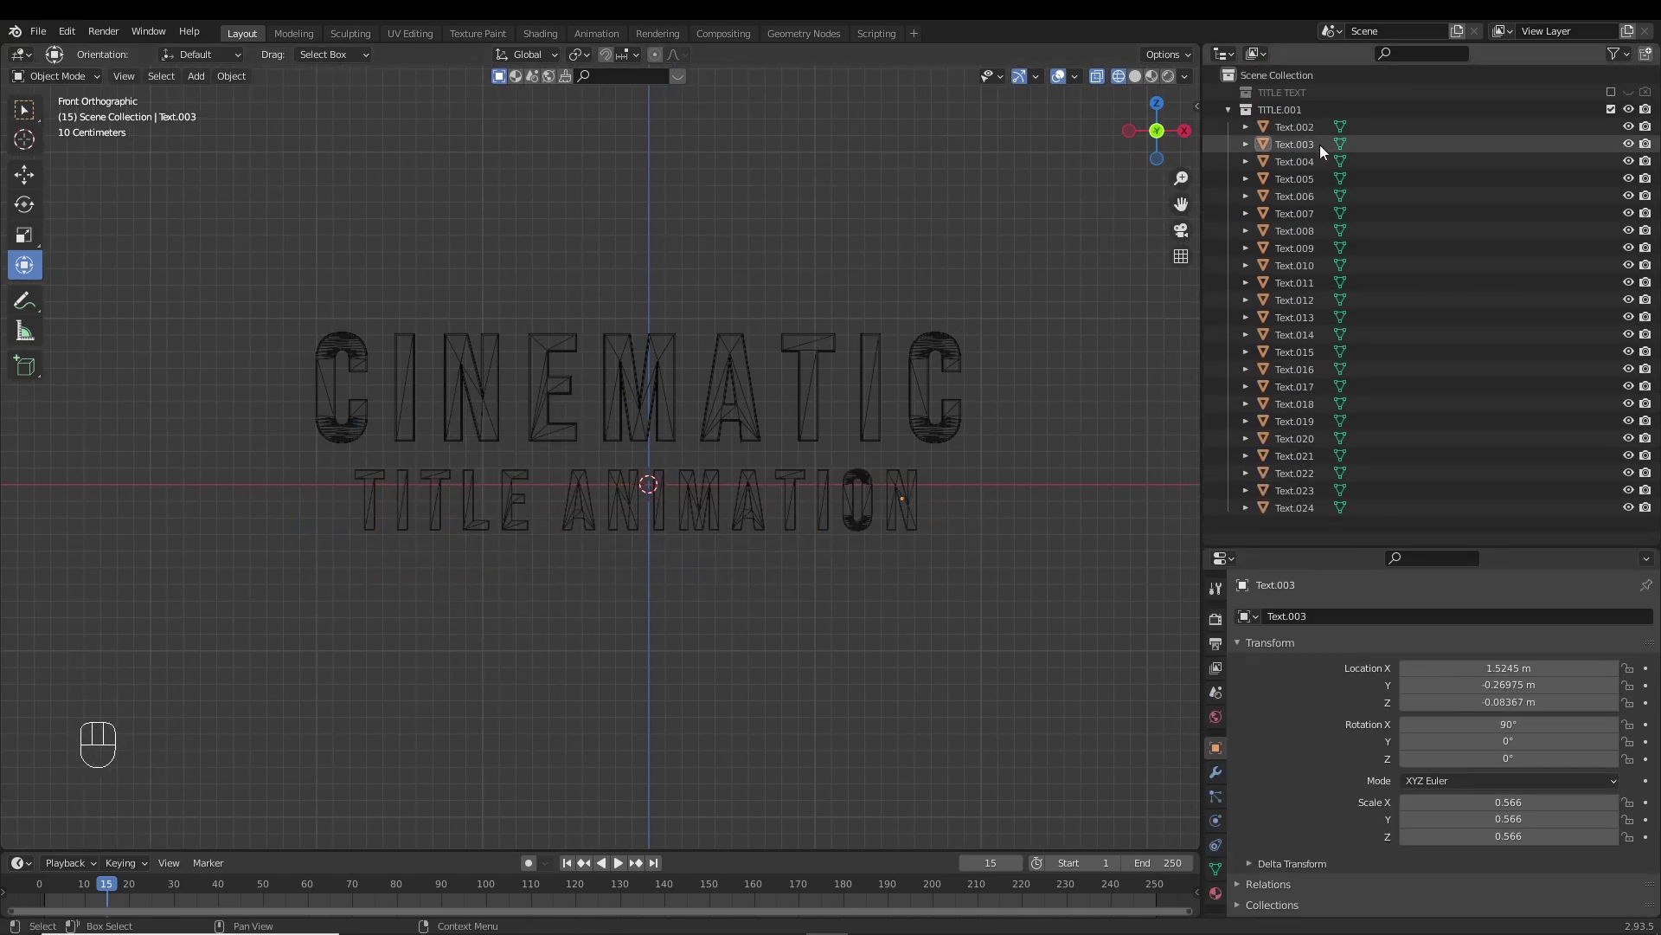
Move all CINEMATIC letter objects into a new CINEMATIC collection.
click(1314, 136)
drag(1025, 274, 258, 388)
click(941, 356)
key(m)
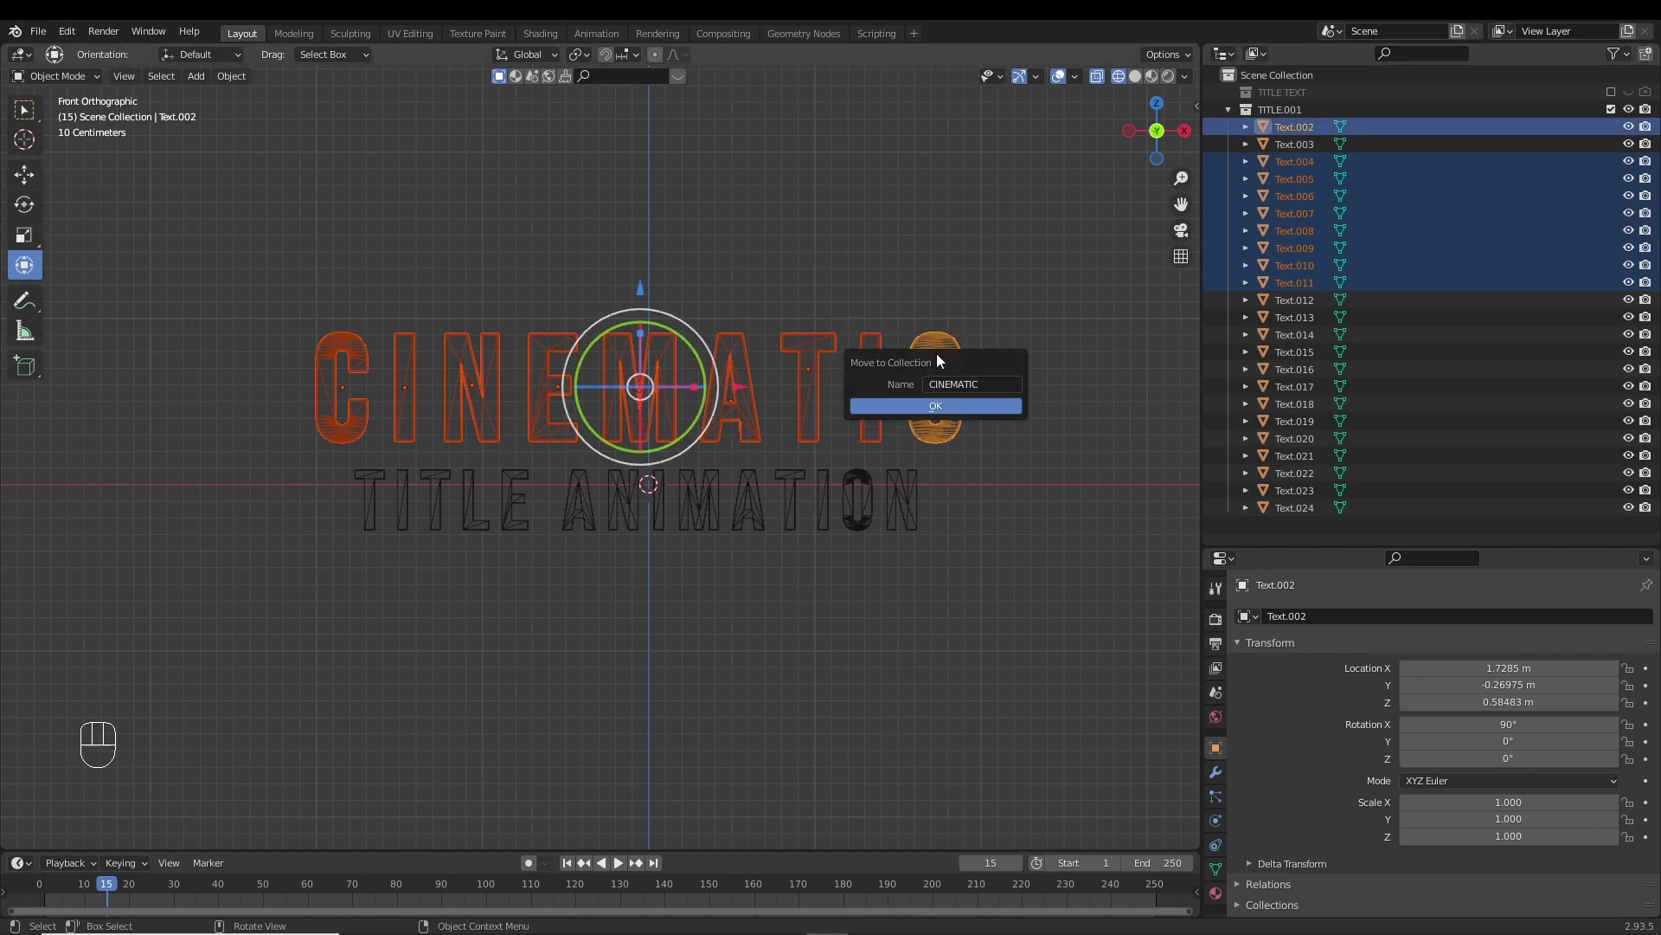
drag(1277, 122, 1315, 318)
drag(1294, 377, 1319, 105)
click(1063, 256)
Group the TITLE ANIMATION letters into their own collection and start adding a light.
click(862, 205)
middle_click(735, 266)
drag(829, 233, 843, 218)
middle_click(848, 252)
key(shift+a)
Place a point light near the title and set its colour to red.
drag(881, 486, 841, 497)
drag(630, 464, 591, 464)
click(659, 458)
click(1222, 861)
drag(1466, 719, 1495, 614)
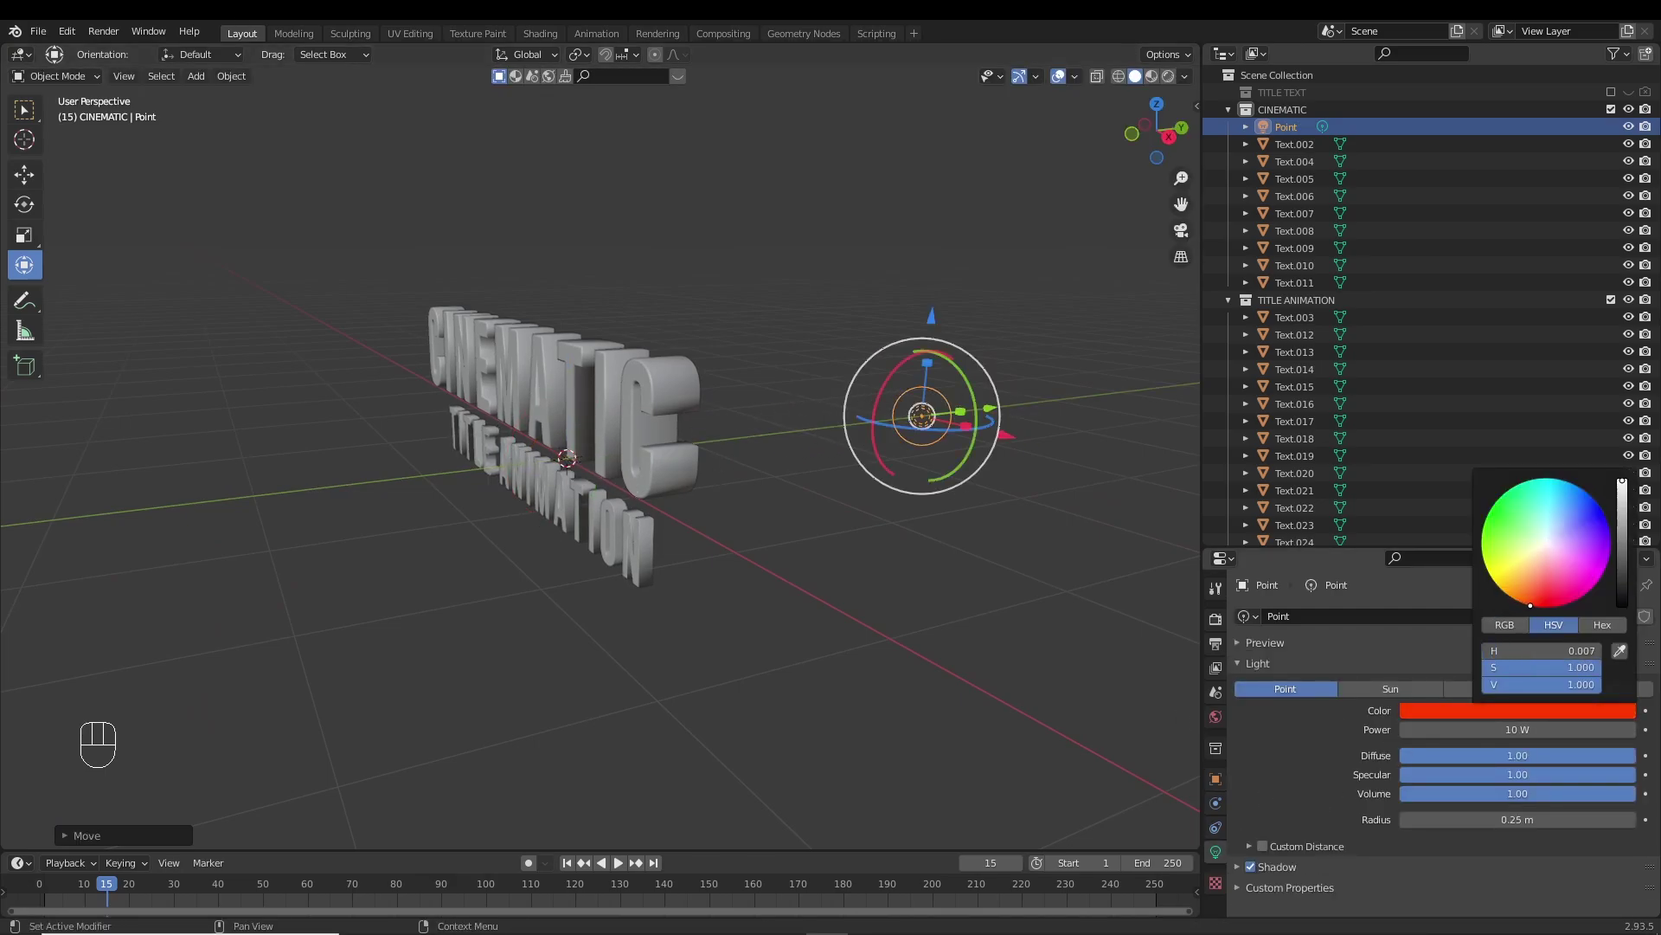
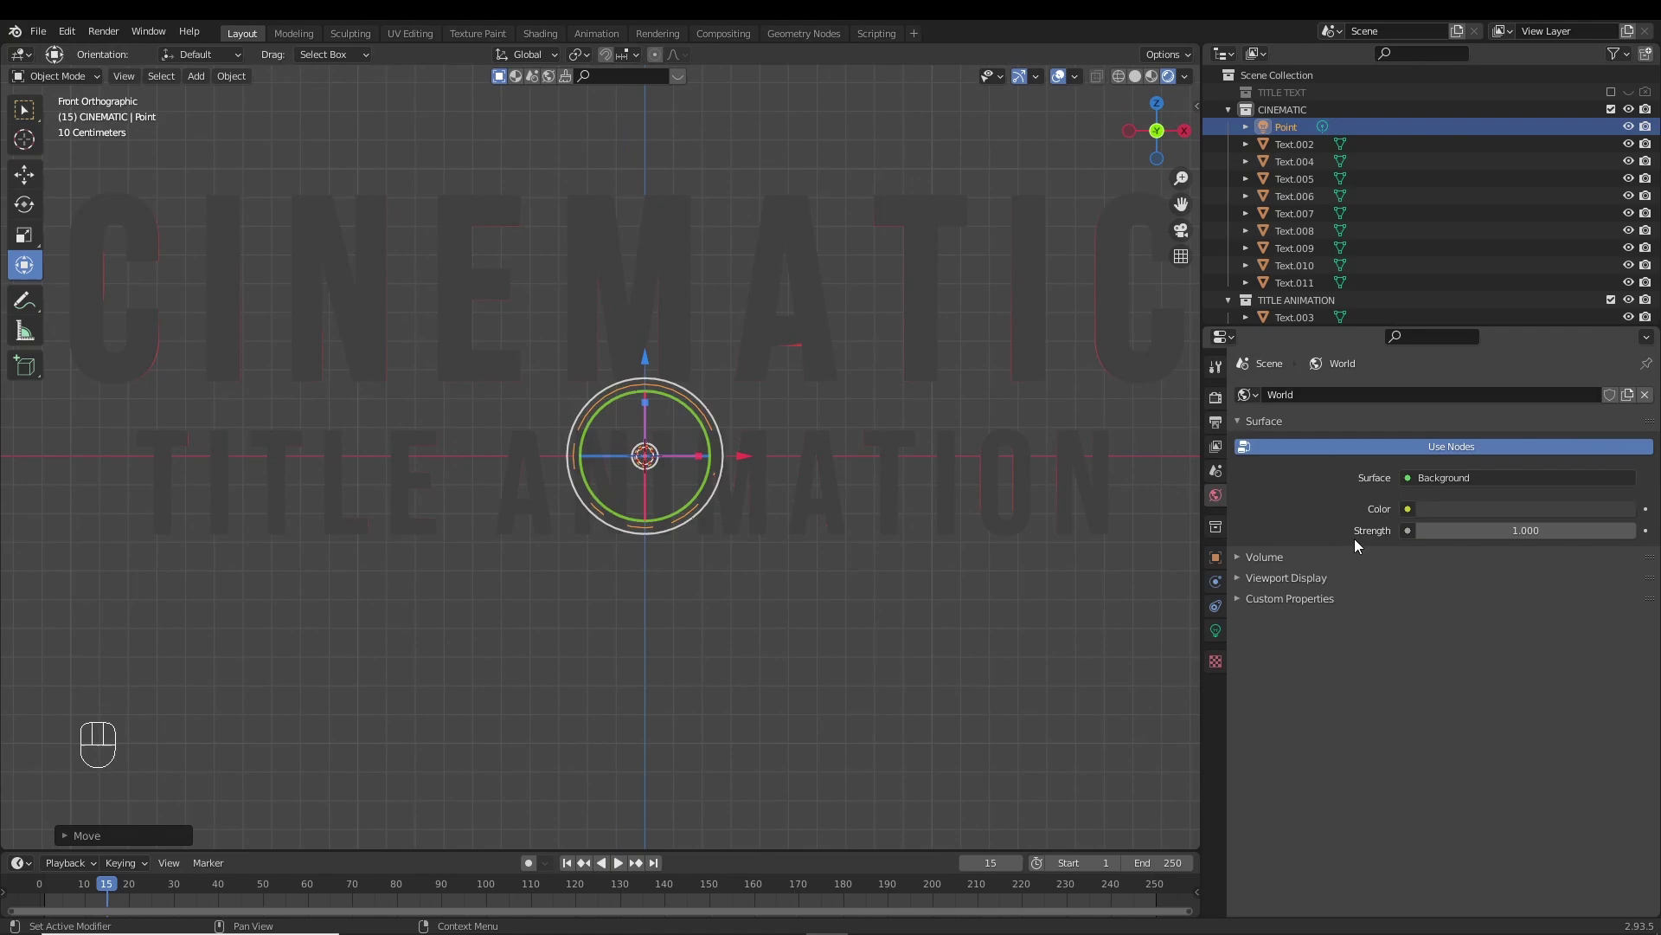
Enable Bloom in the render settings.
click(1578, 509)
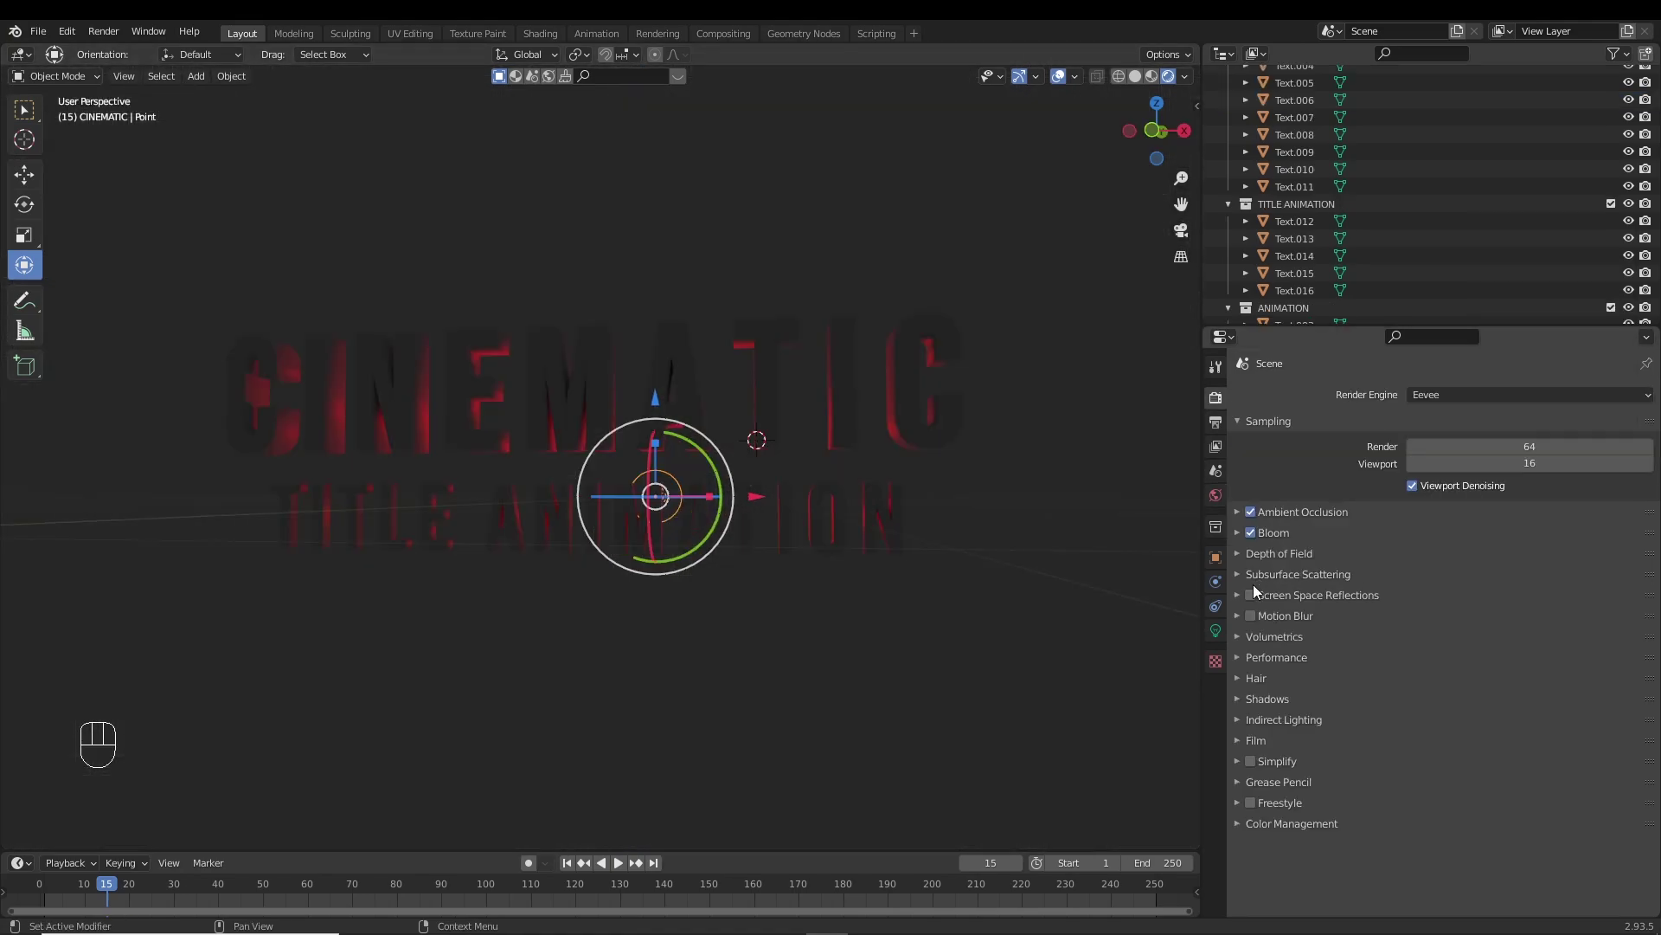
click(1256, 607)
click(1281, 602)
click(1253, 622)
click(1256, 750)
click(1410, 793)
Light the world with the studio_small_05_4k.exr environment texture at 0.250 strength.
drag(631, 496, 1223, 646)
click(1221, 644)
click(1214, 512)
middle_click(940, 511)
click(1409, 516)
click(1552, 538)
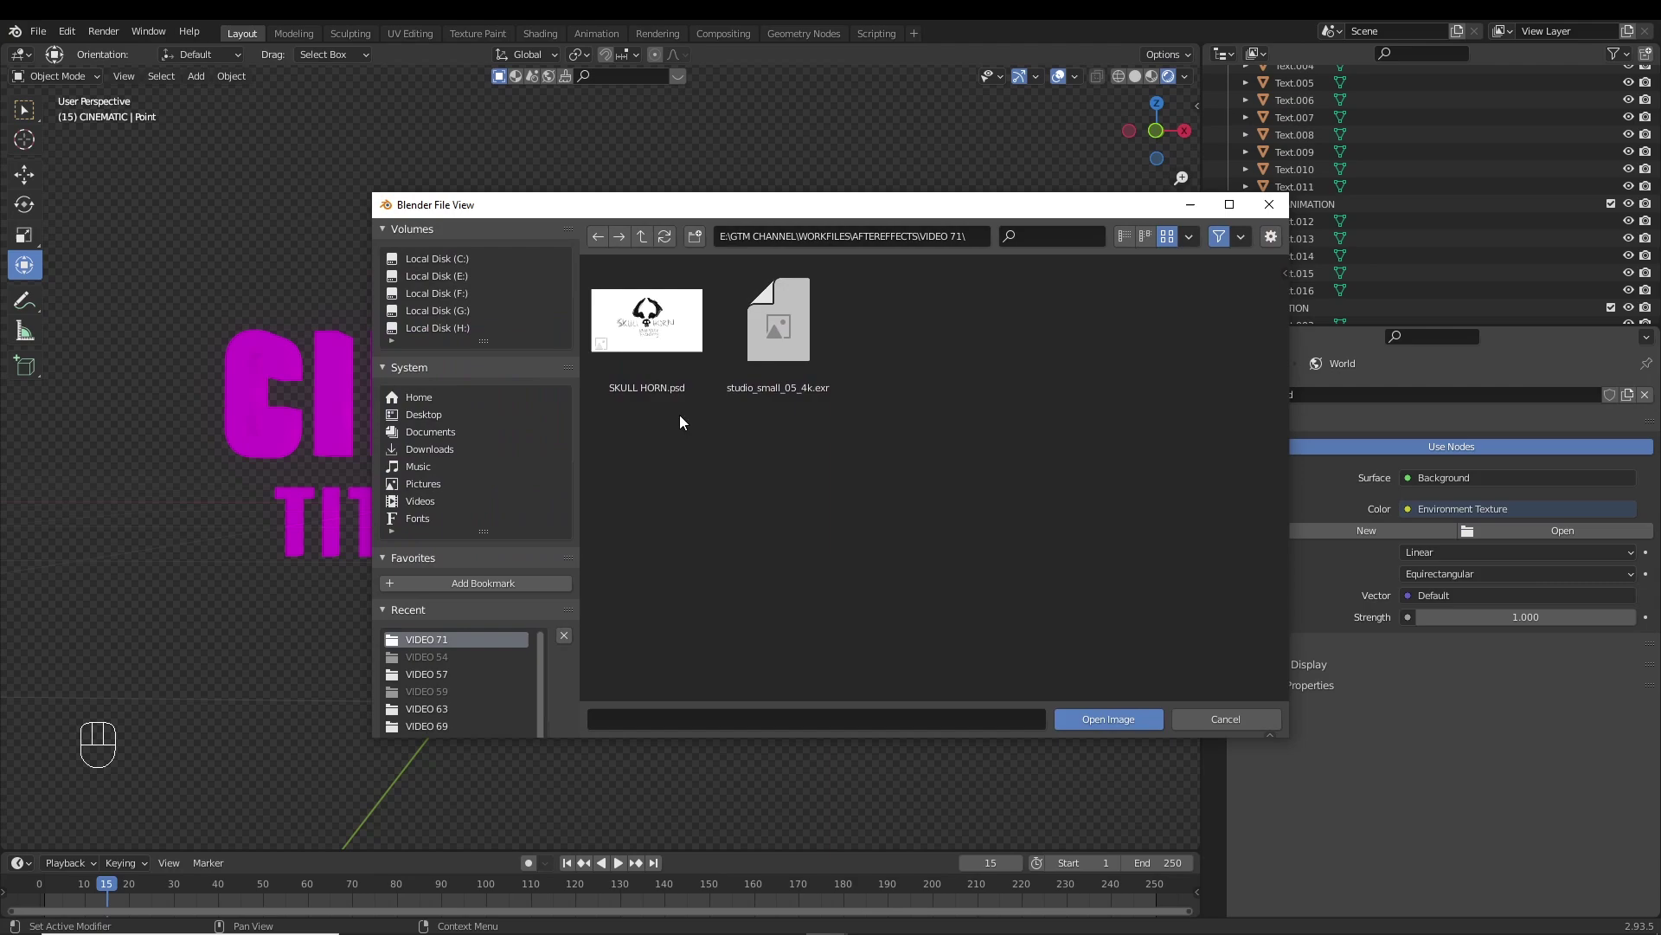
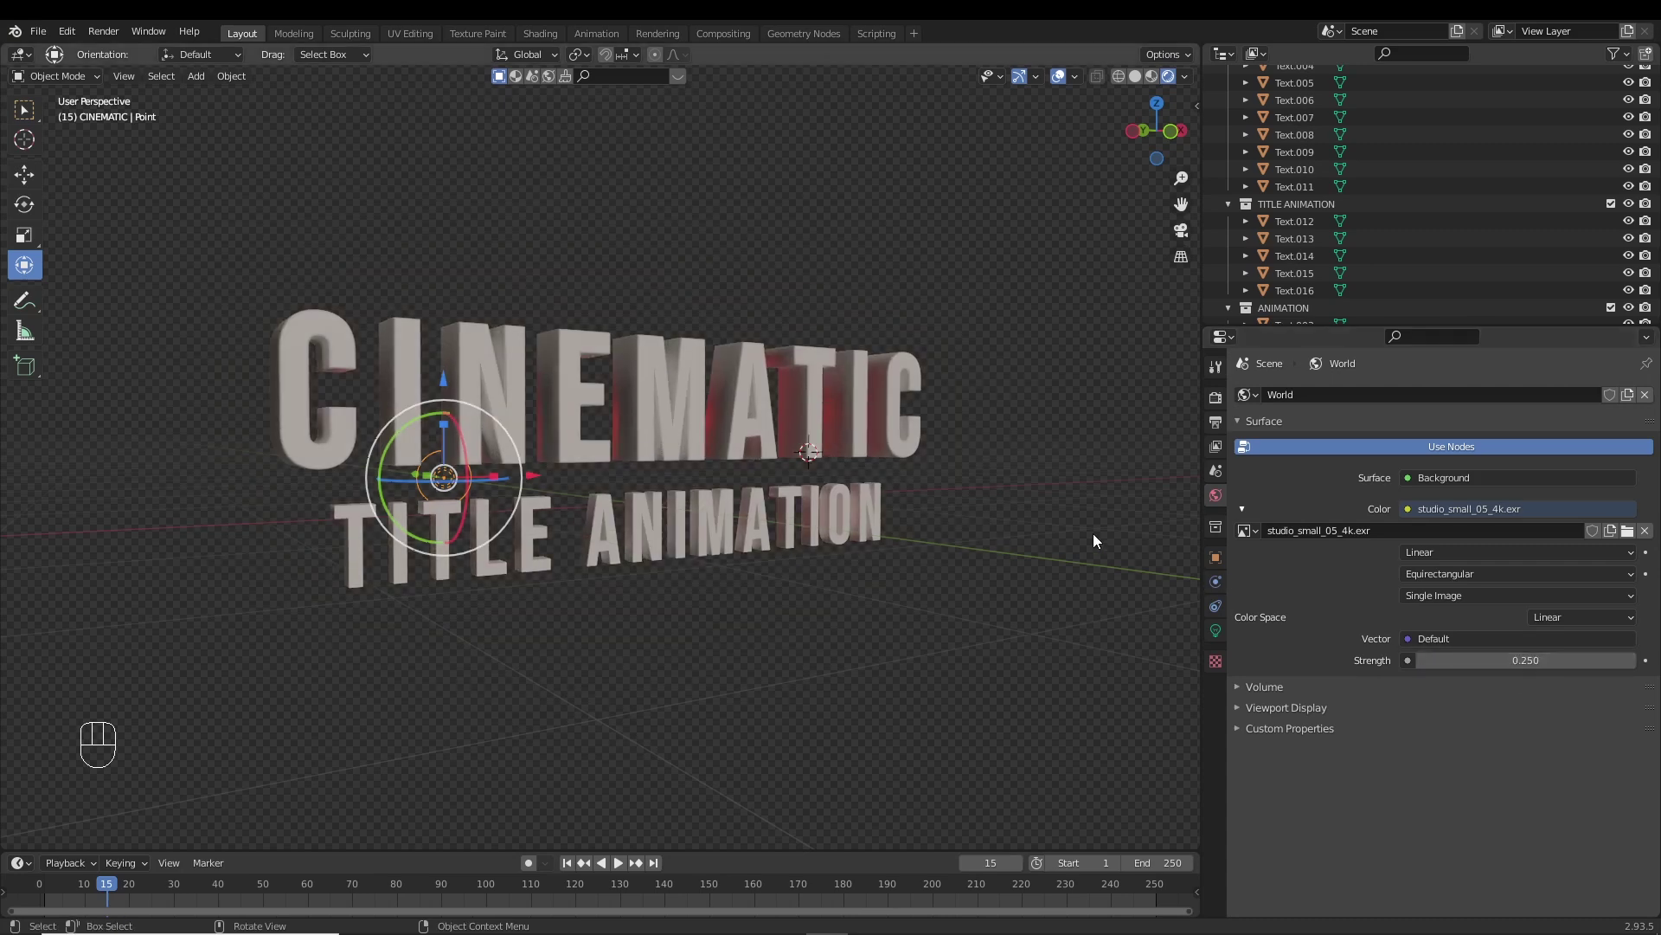
drag(882, 463, 828, 454)
click(869, 374)
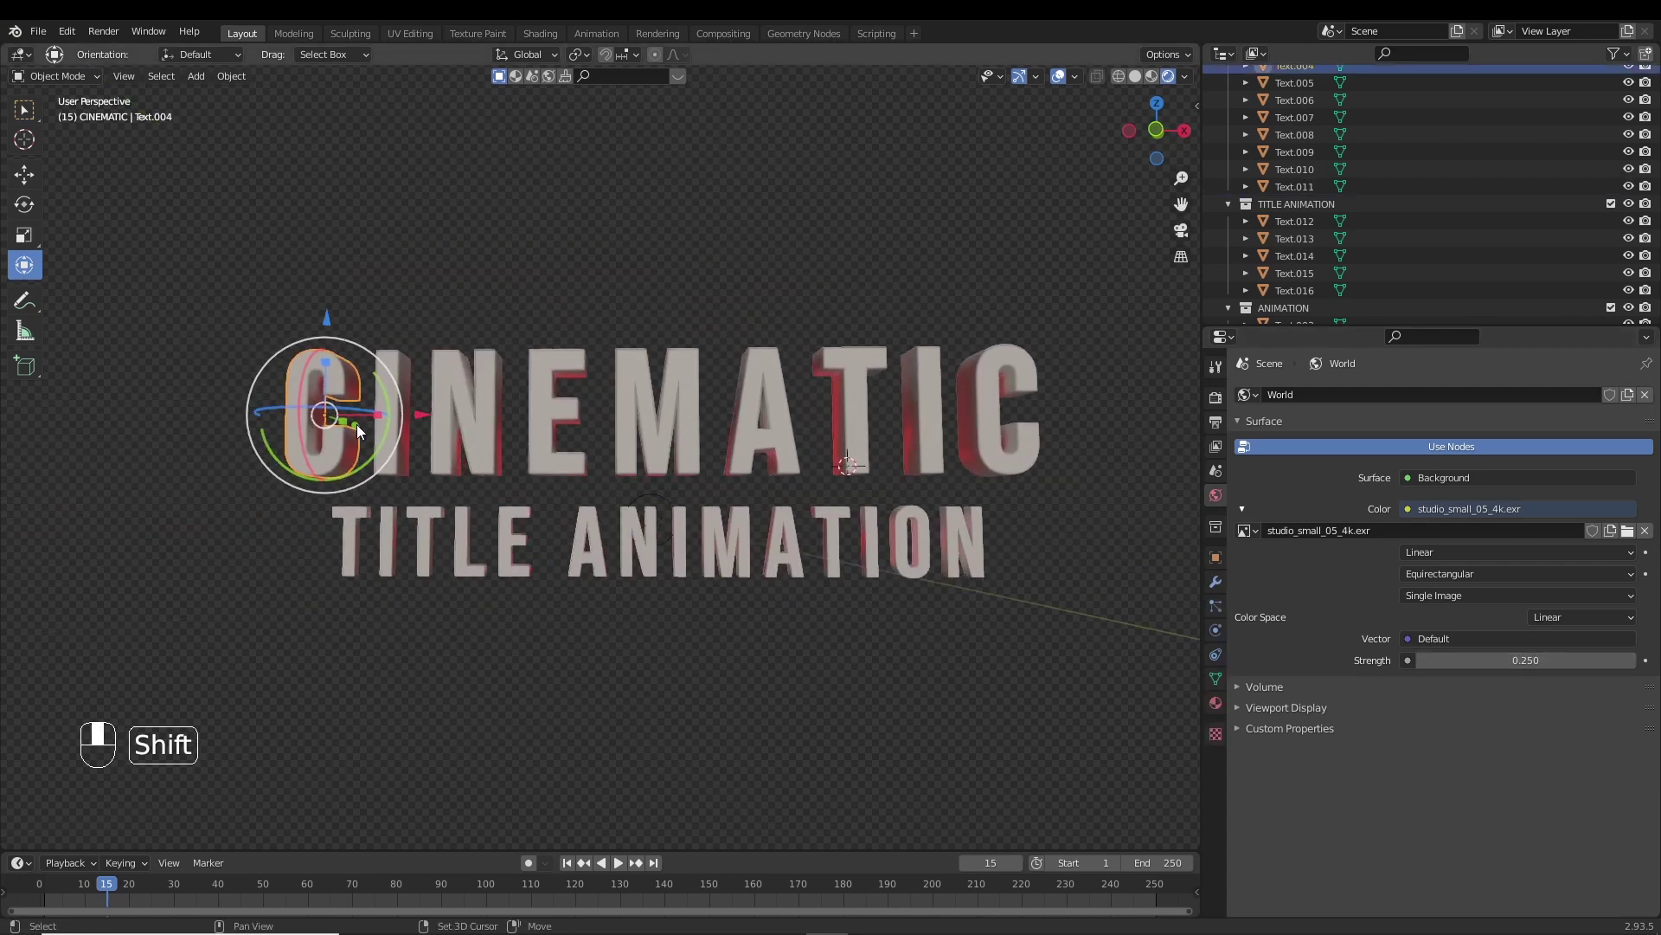
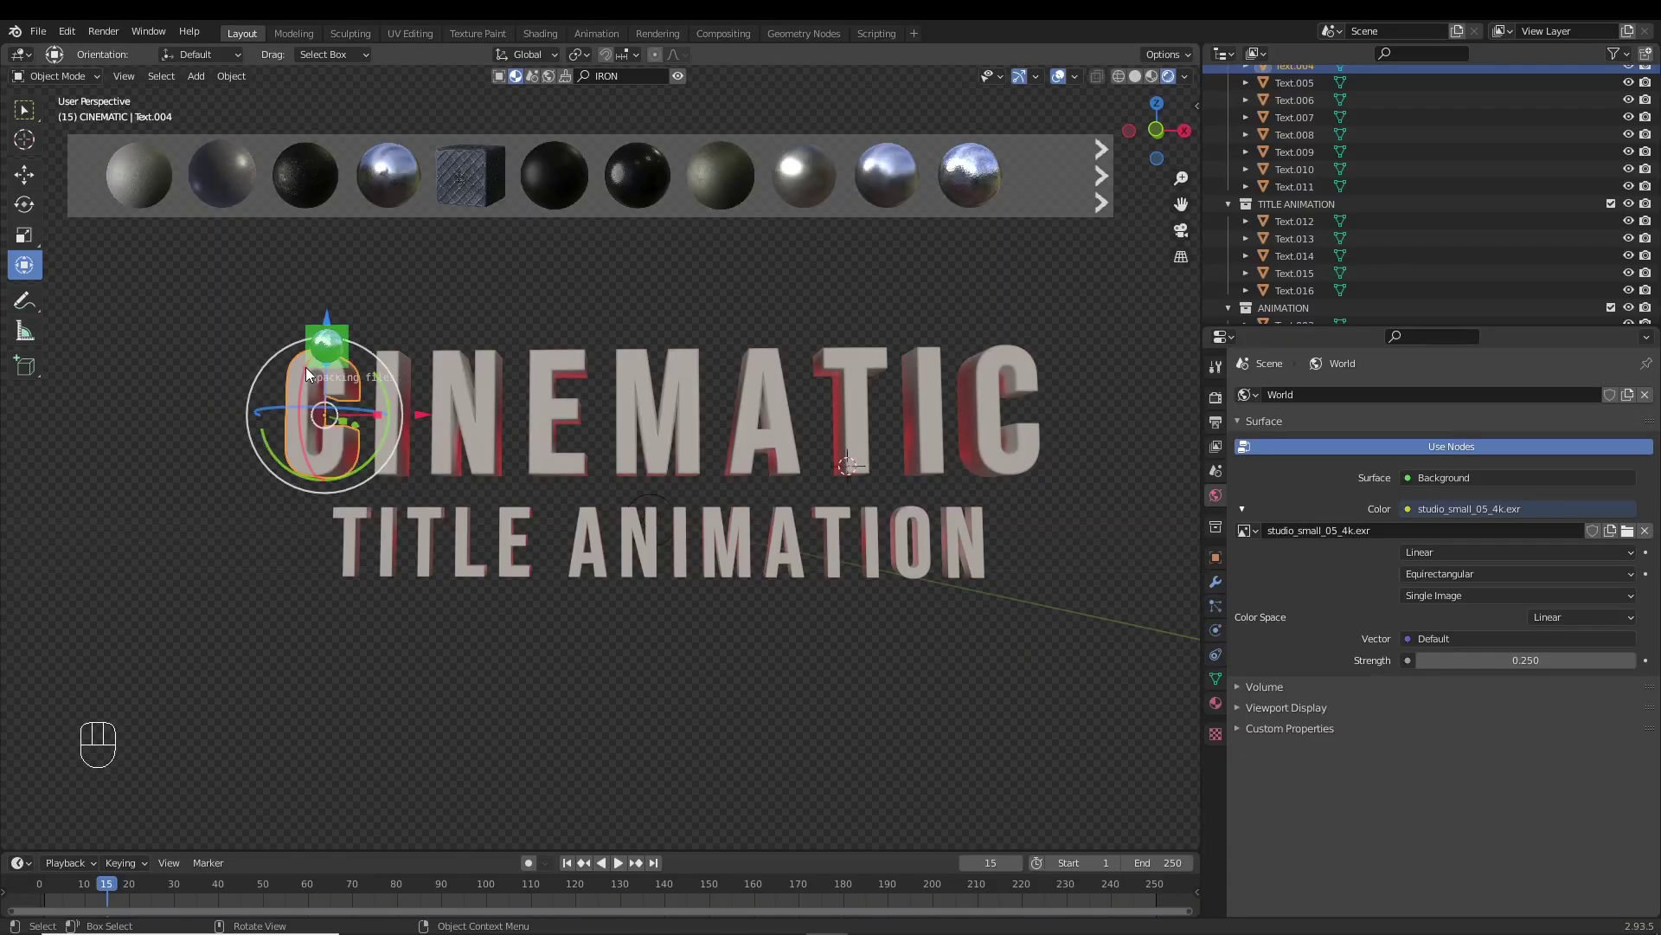
Drop a metal material from the asset bar onto the letter C.
middle_click(525, 375)
drag(610, 346, 653, 583)
drag(642, 483, 731, 519)
drag(732, 518, 690, 517)
middle_click(719, 485)
drag(800, 470, 665, 446)
drag(664, 443, 726, 446)
middle_click(715, 443)
middle_click(660, 475)
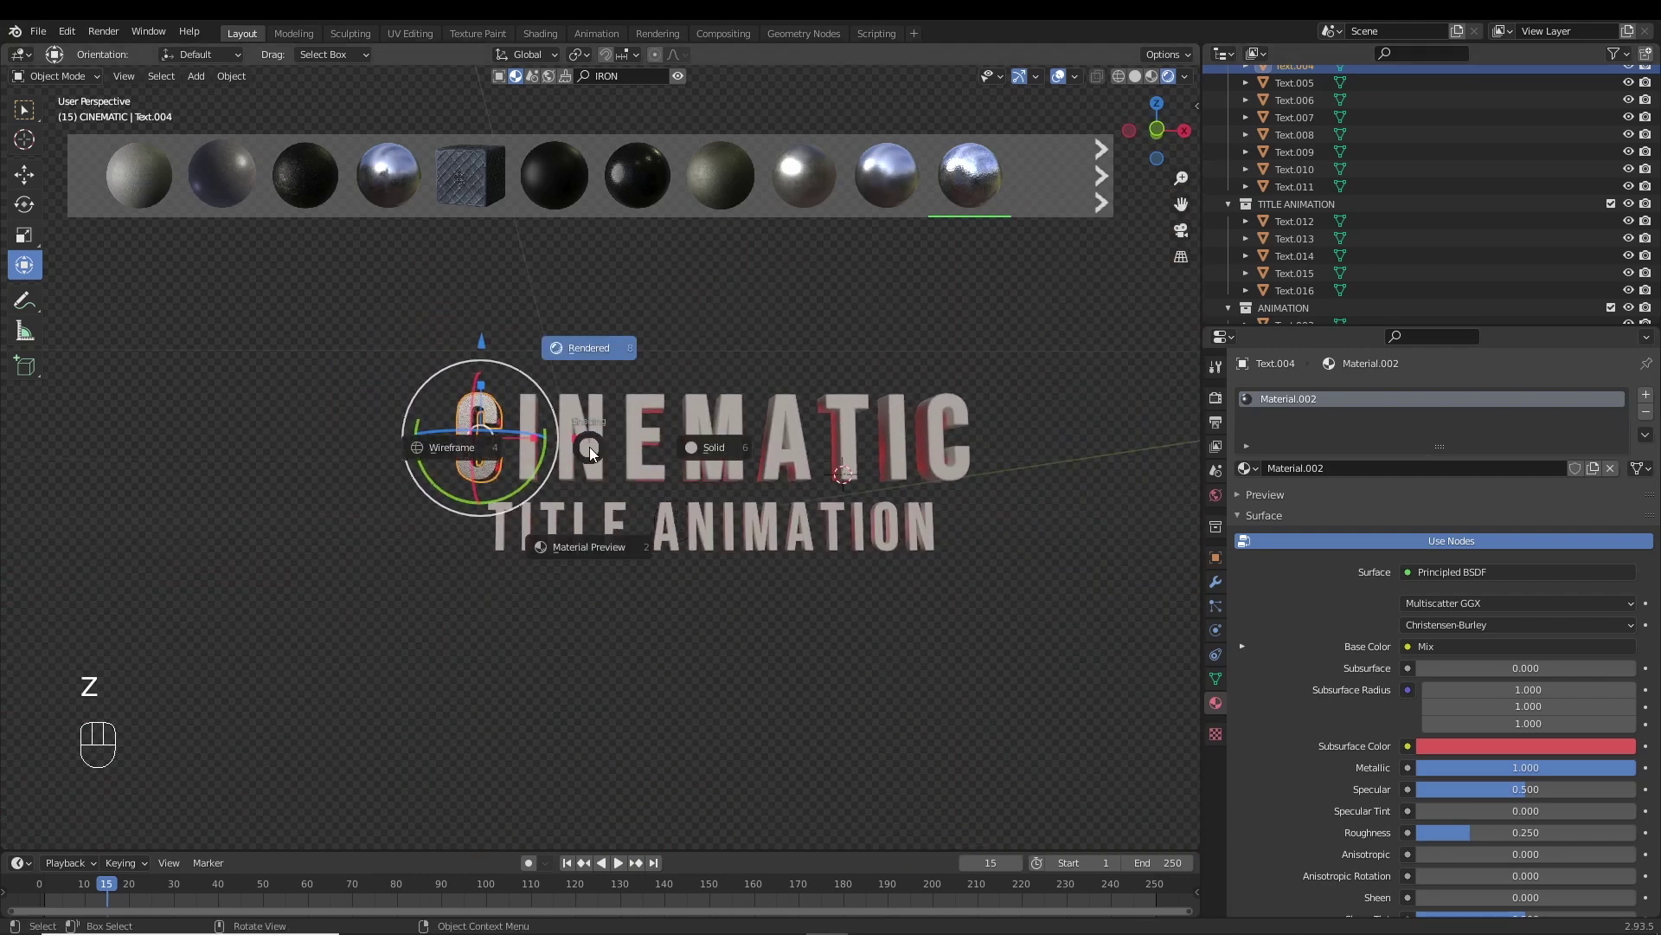
Switch to Rendered shading and link the metal material to every title letter.
key(KP_1)
click(568, 352)
click(545, 425)
click(505, 424)
drag(511, 588, 937, 551)
click(512, 472)
click(509, 483)
key(ctrl+l)
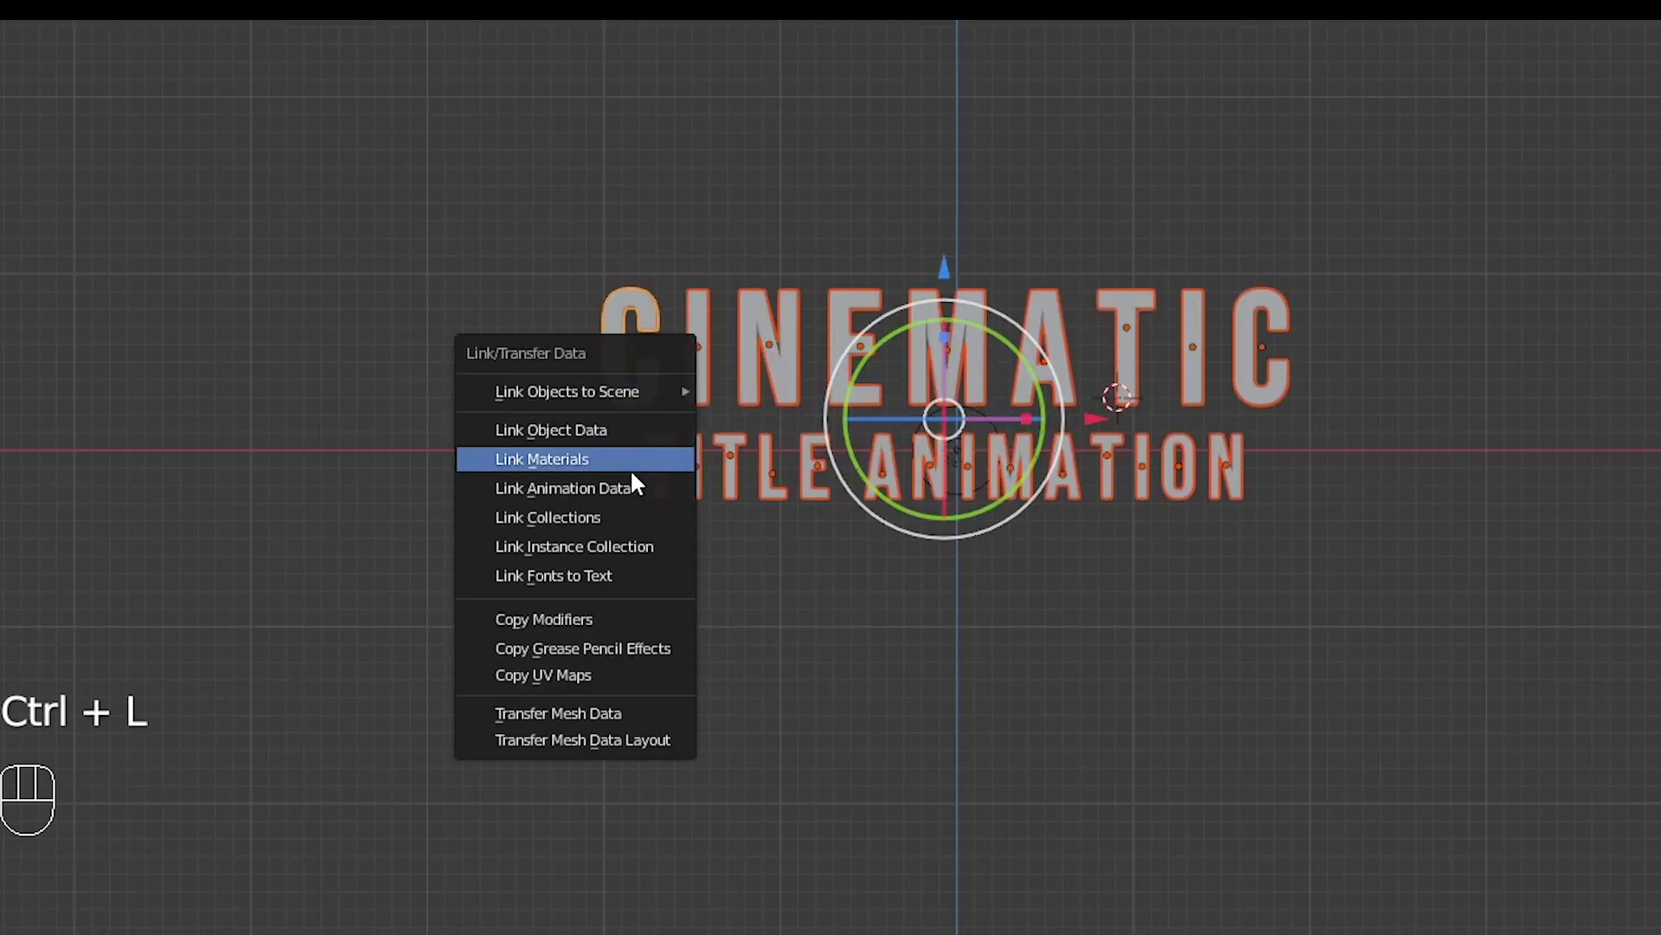
key(z)
drag(834, 411, 745, 408)
click(797, 291)
Orbit in close to inspect the metal CINEMATIC letters under the red light.
middle_click(802, 318)
drag(818, 356, 817, 377)
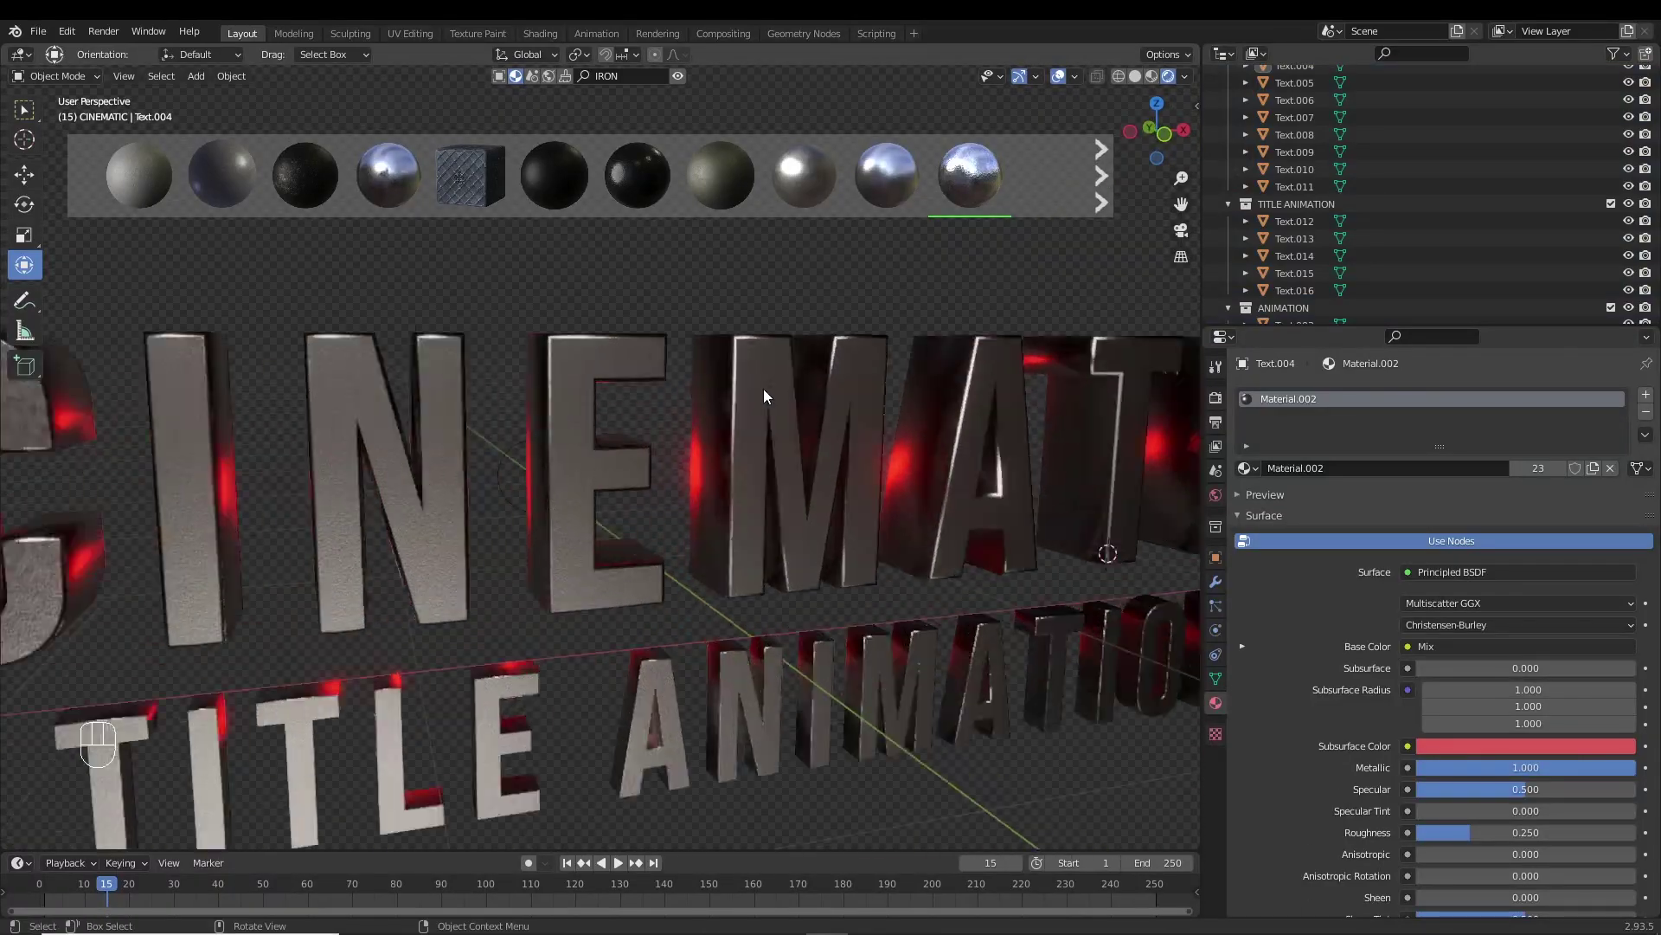
drag(684, 474, 605, 424)
middle_click(554, 374)
middle_click(583, 380)
middle_click(537, 538)
middle_click(580, 415)
drag(654, 410, 660, 487)
middle_click(693, 490)
middle_click(464, 416)
middle_click(426, 453)
Examine the metal surface on the letter I, then pull back to view the whole title.
click(859, 344)
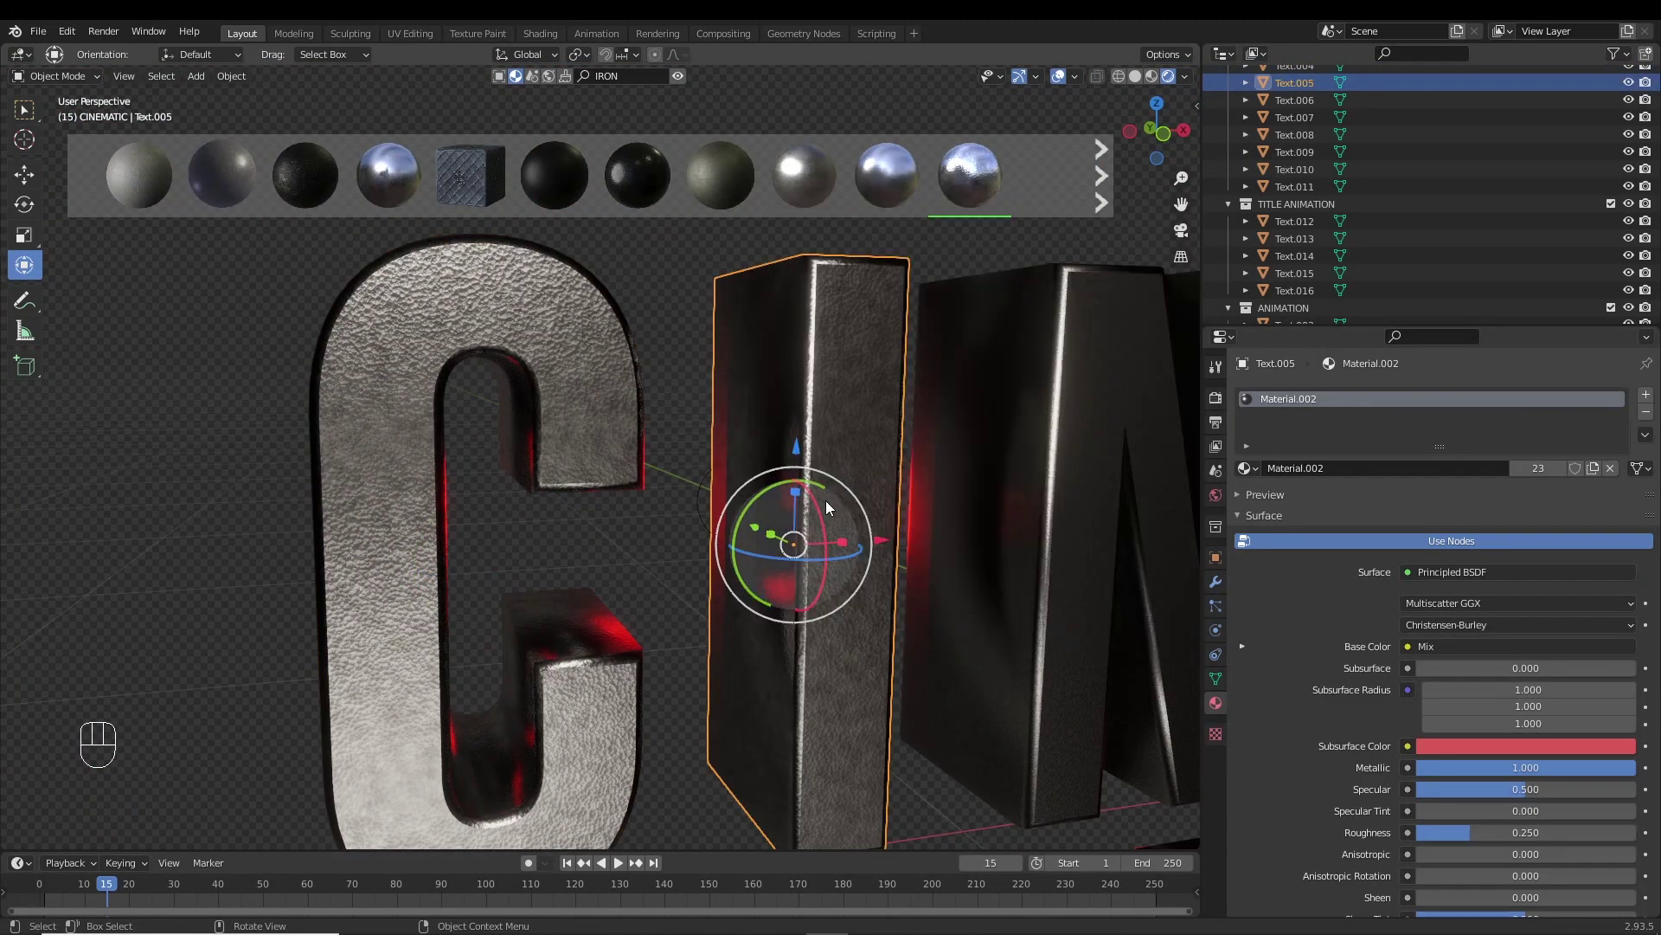
drag(813, 551, 782, 544)
click(769, 391)
middle_click(789, 529)
middle_click(812, 474)
drag(478, 451, 796, 451)
drag(572, 438, 623, 463)
middle_click(946, 472)
drag(925, 468, 994, 441)
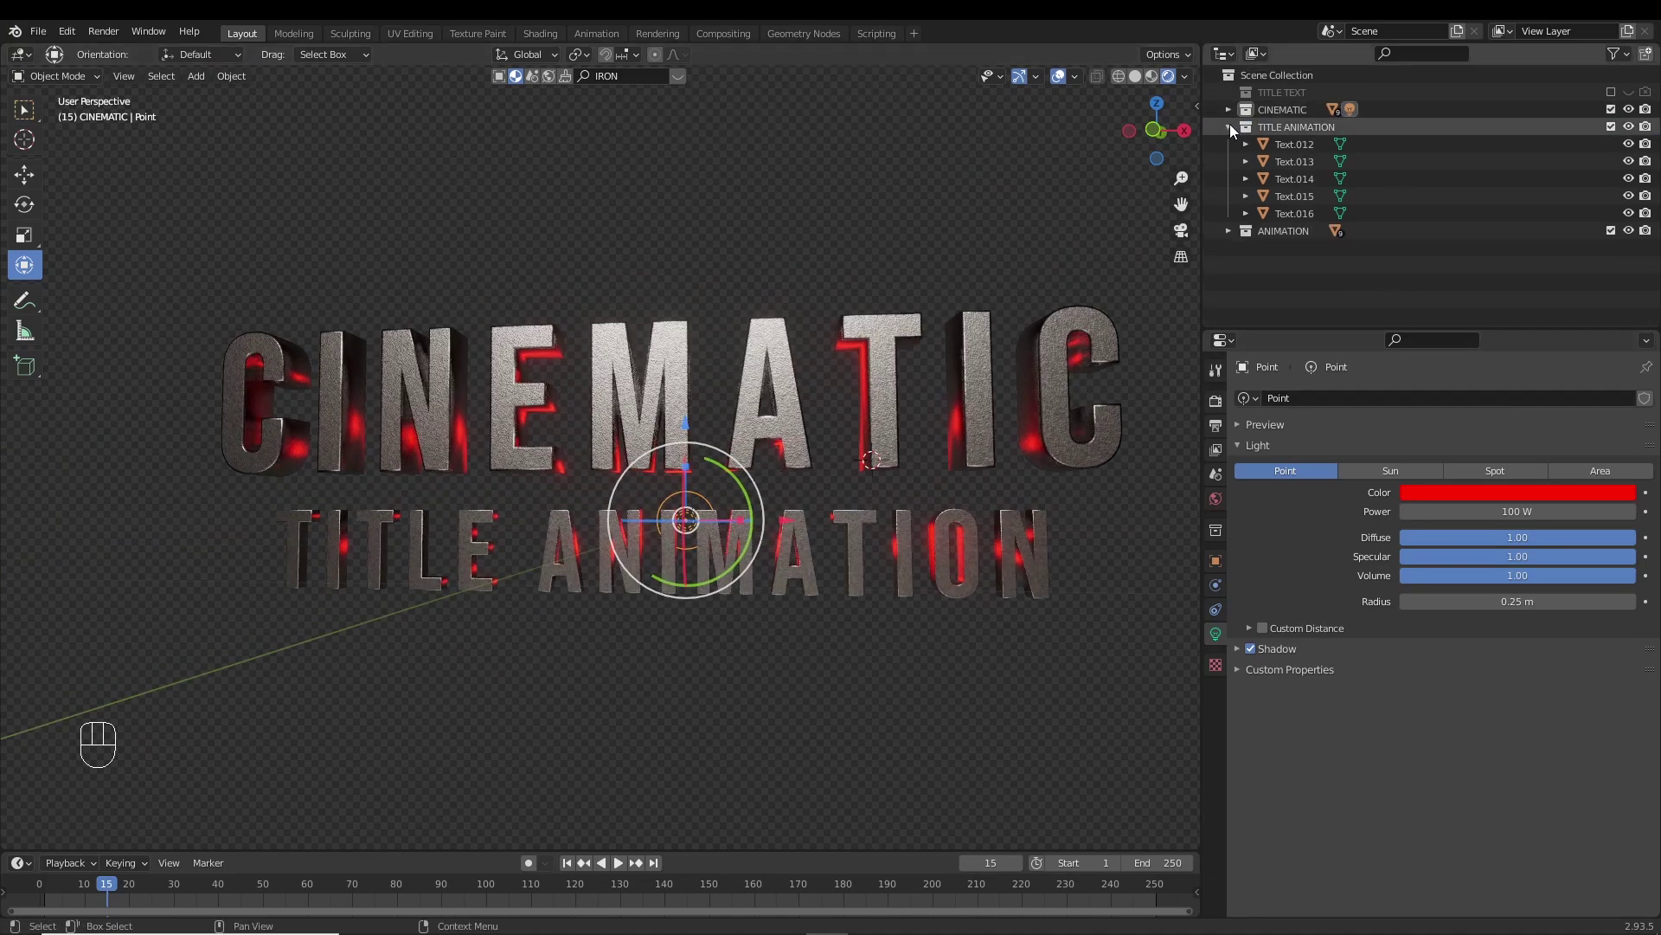
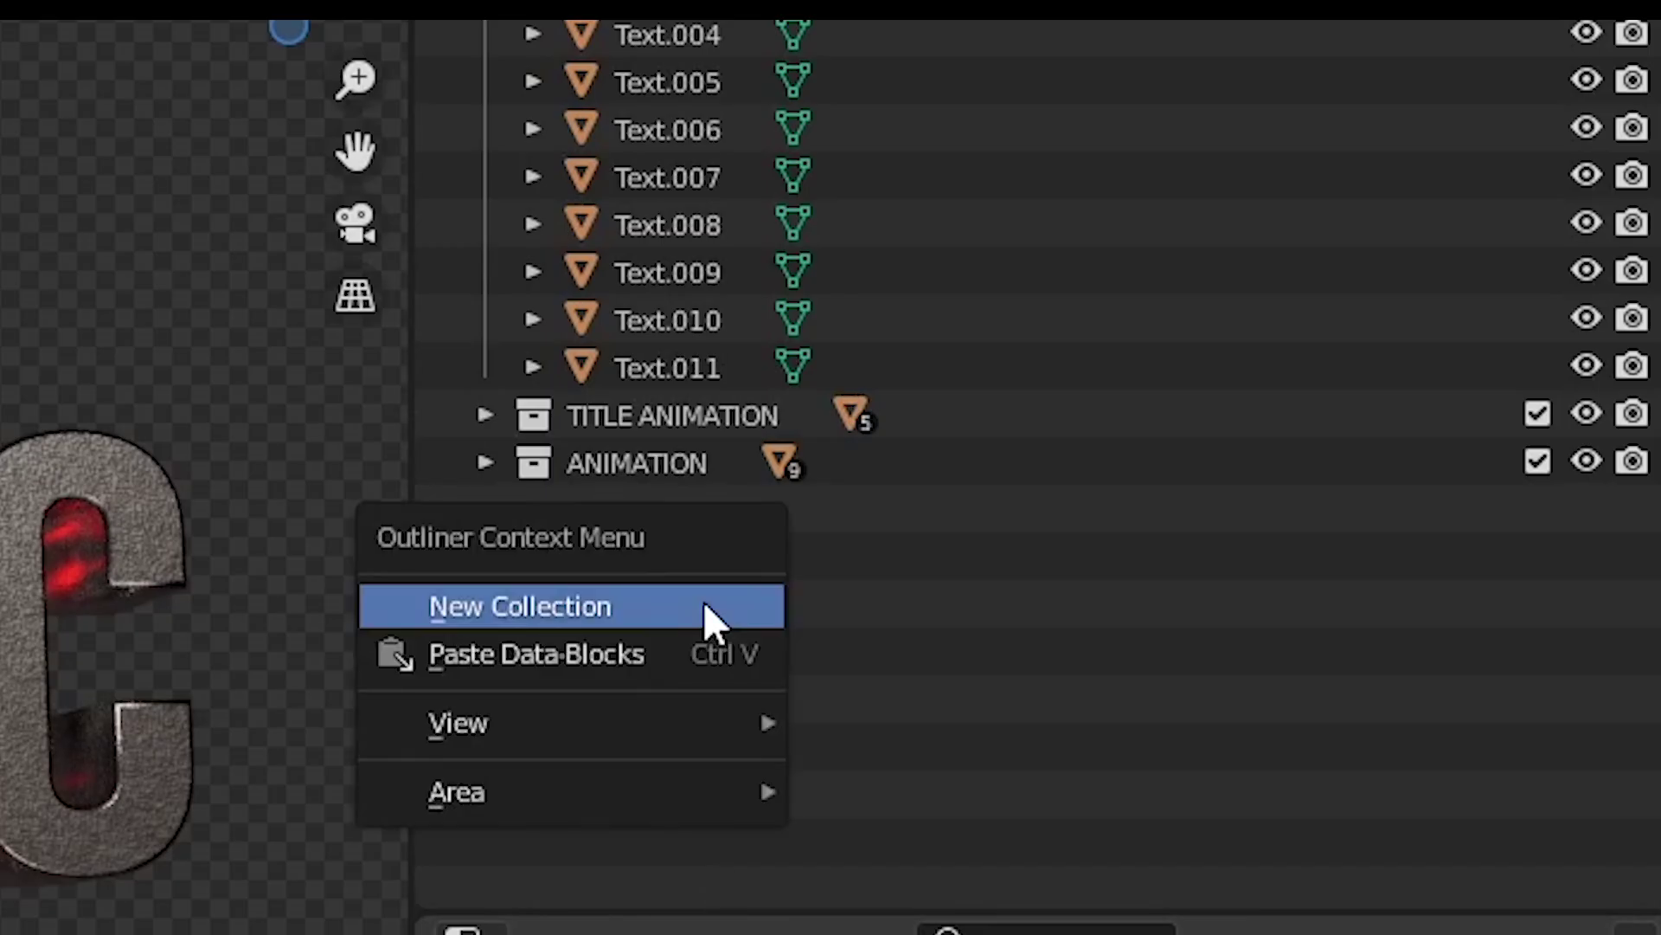
Move the red point light into a new LIGHT collection at 1000 W and reposition it before the letters.
click(1312, 336)
drag(1285, 138, 1288, 339)
drag(739, 361, 744, 332)
middle_click(903, 433)
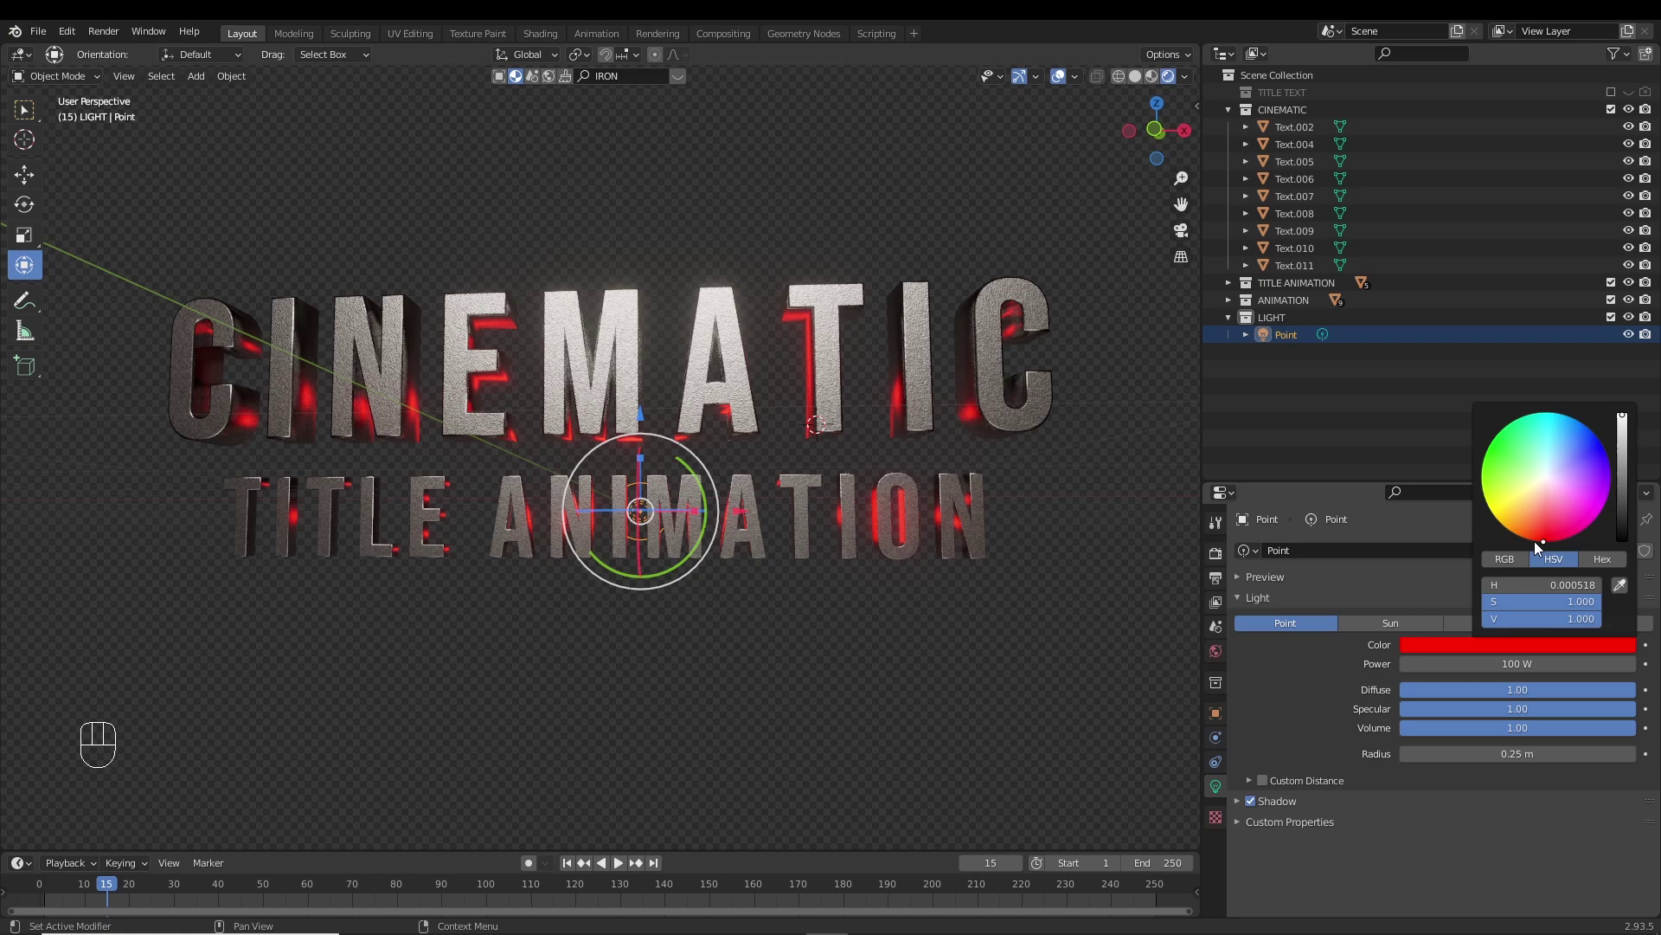
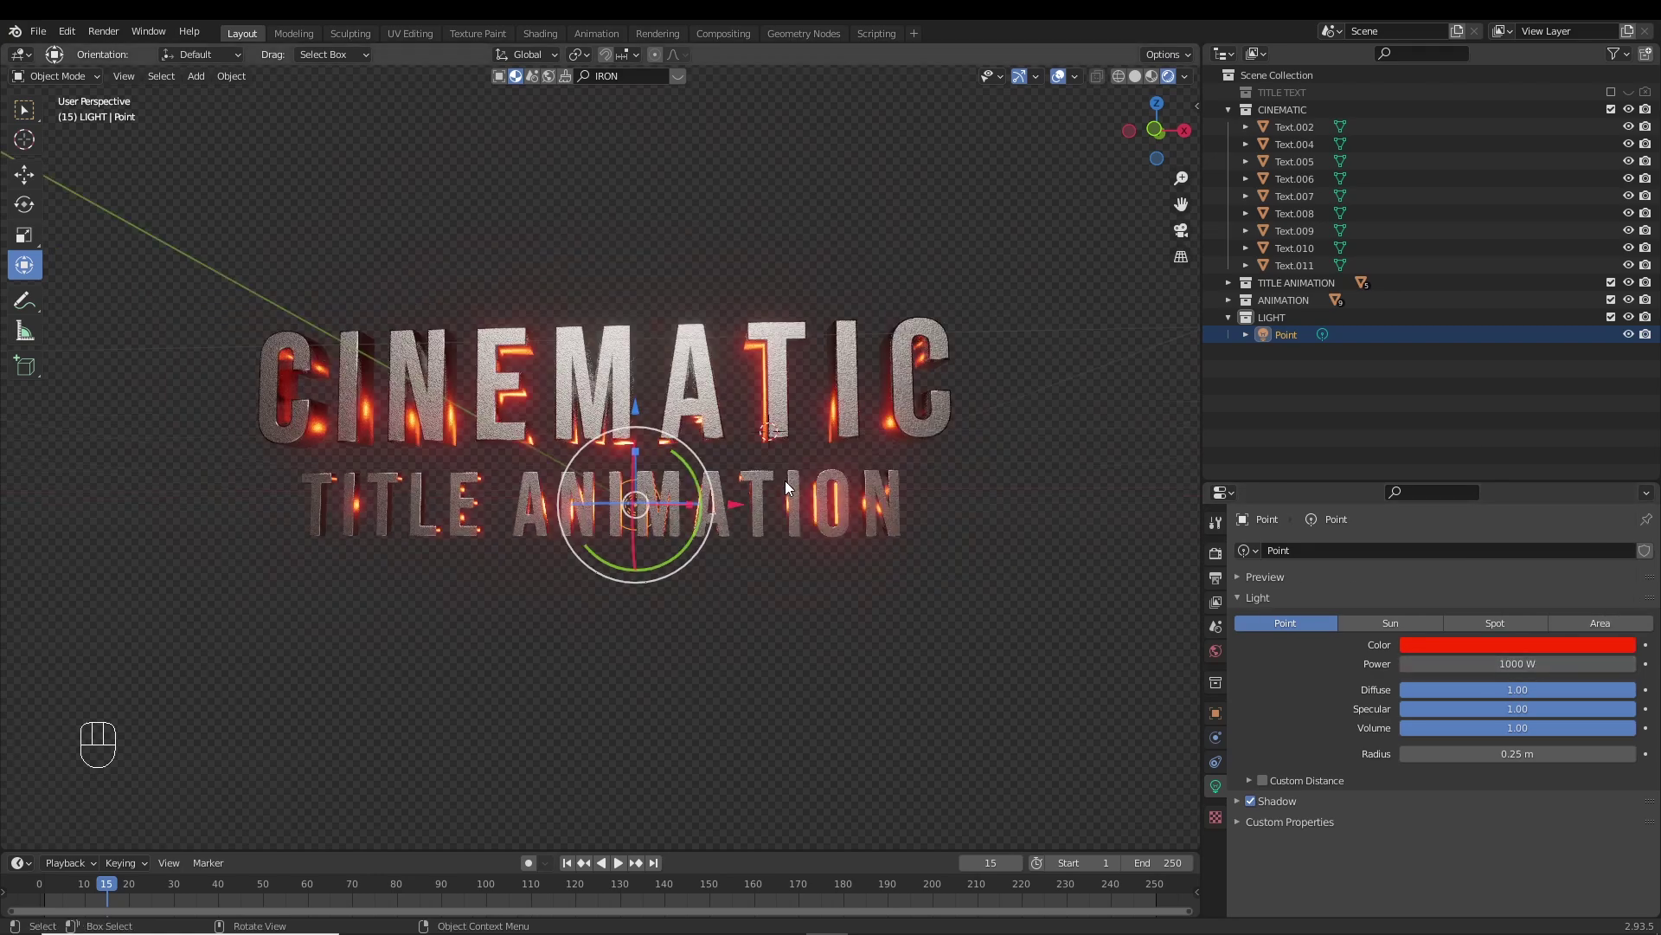
drag(790, 487, 805, 469)
click(721, 527)
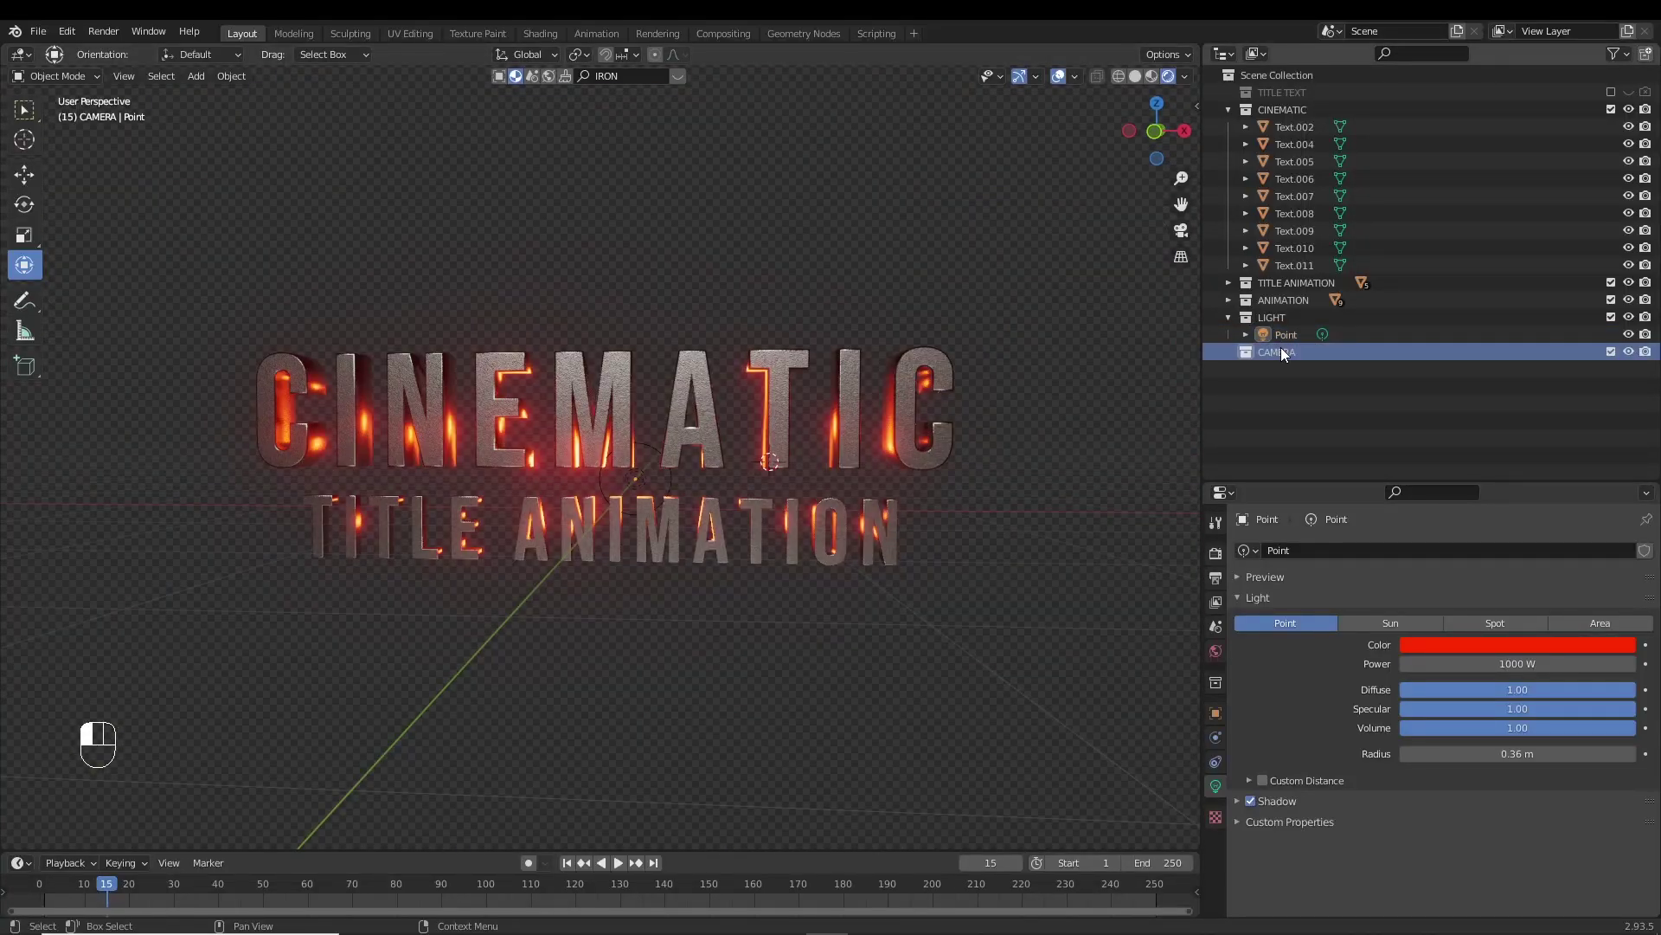
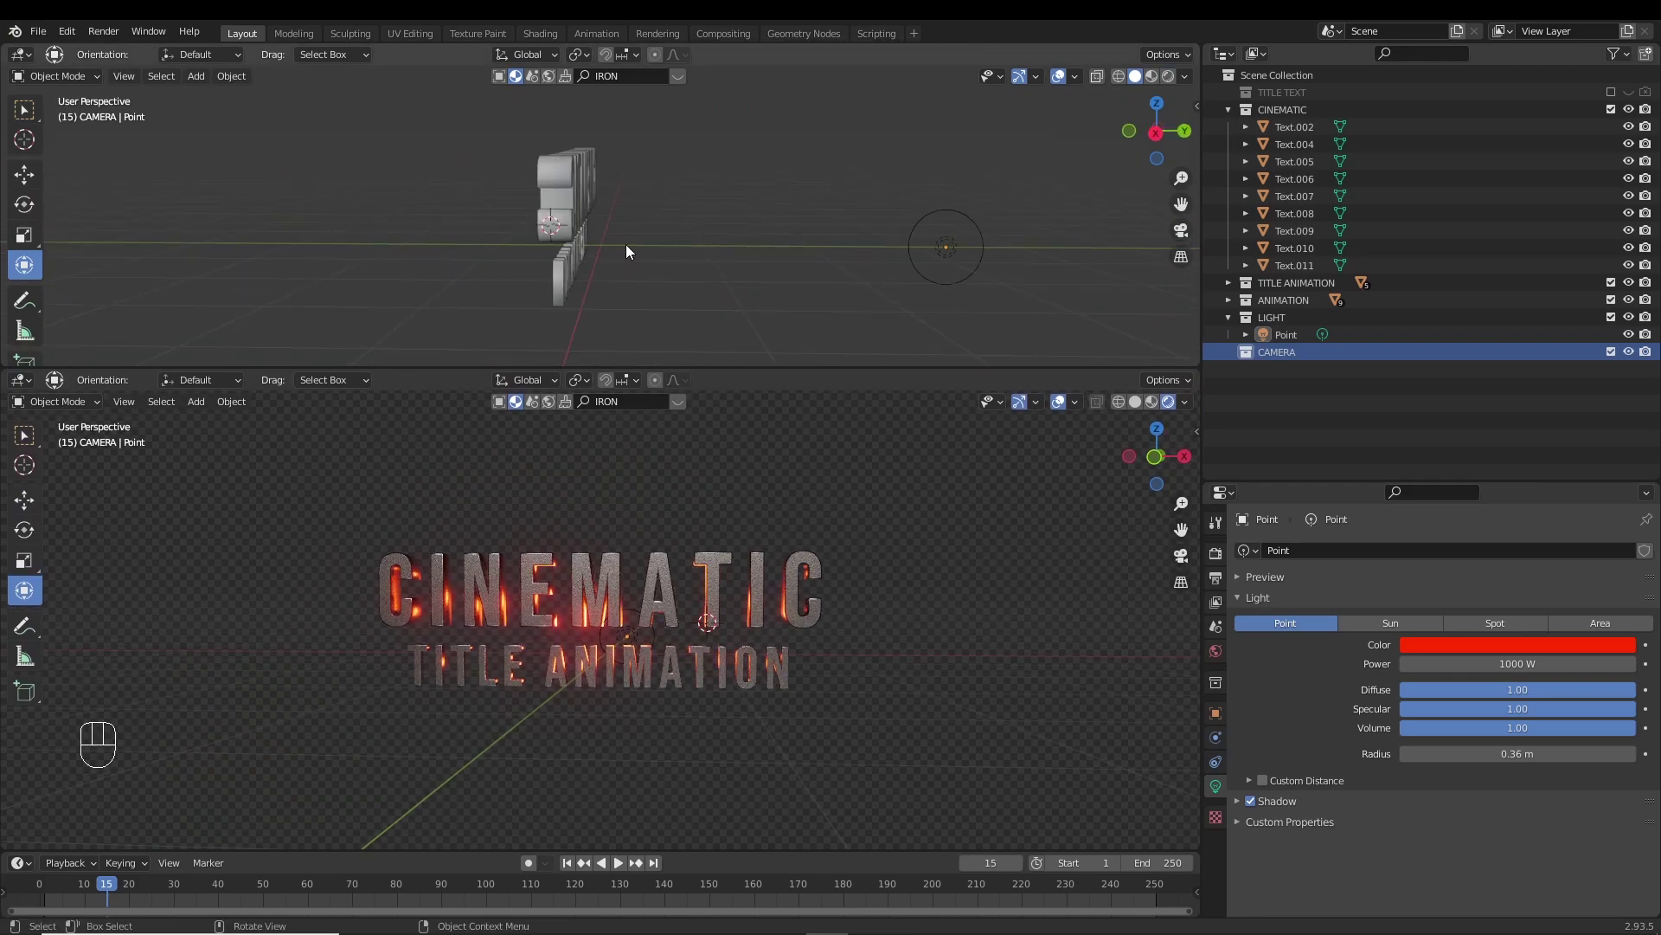
Split the viewport into two and orient the upper view on the title.
middle_click(668, 171)
click(483, 324)
drag(680, 232, 712, 235)
drag(682, 199, 674, 240)
middle_click(658, 280)
key(ctrl+z)
key(KP_1)
Add a camera in the CAMERA collection and position it so the title fills its view.
key(shift+a)
key(shift+a)
drag(578, 261, 539, 255)
click(601, 225)
key(KP_0)
drag(362, 230, 225, 234)
drag(280, 241, 384, 279)
click(347, 274)
click(221, 184)
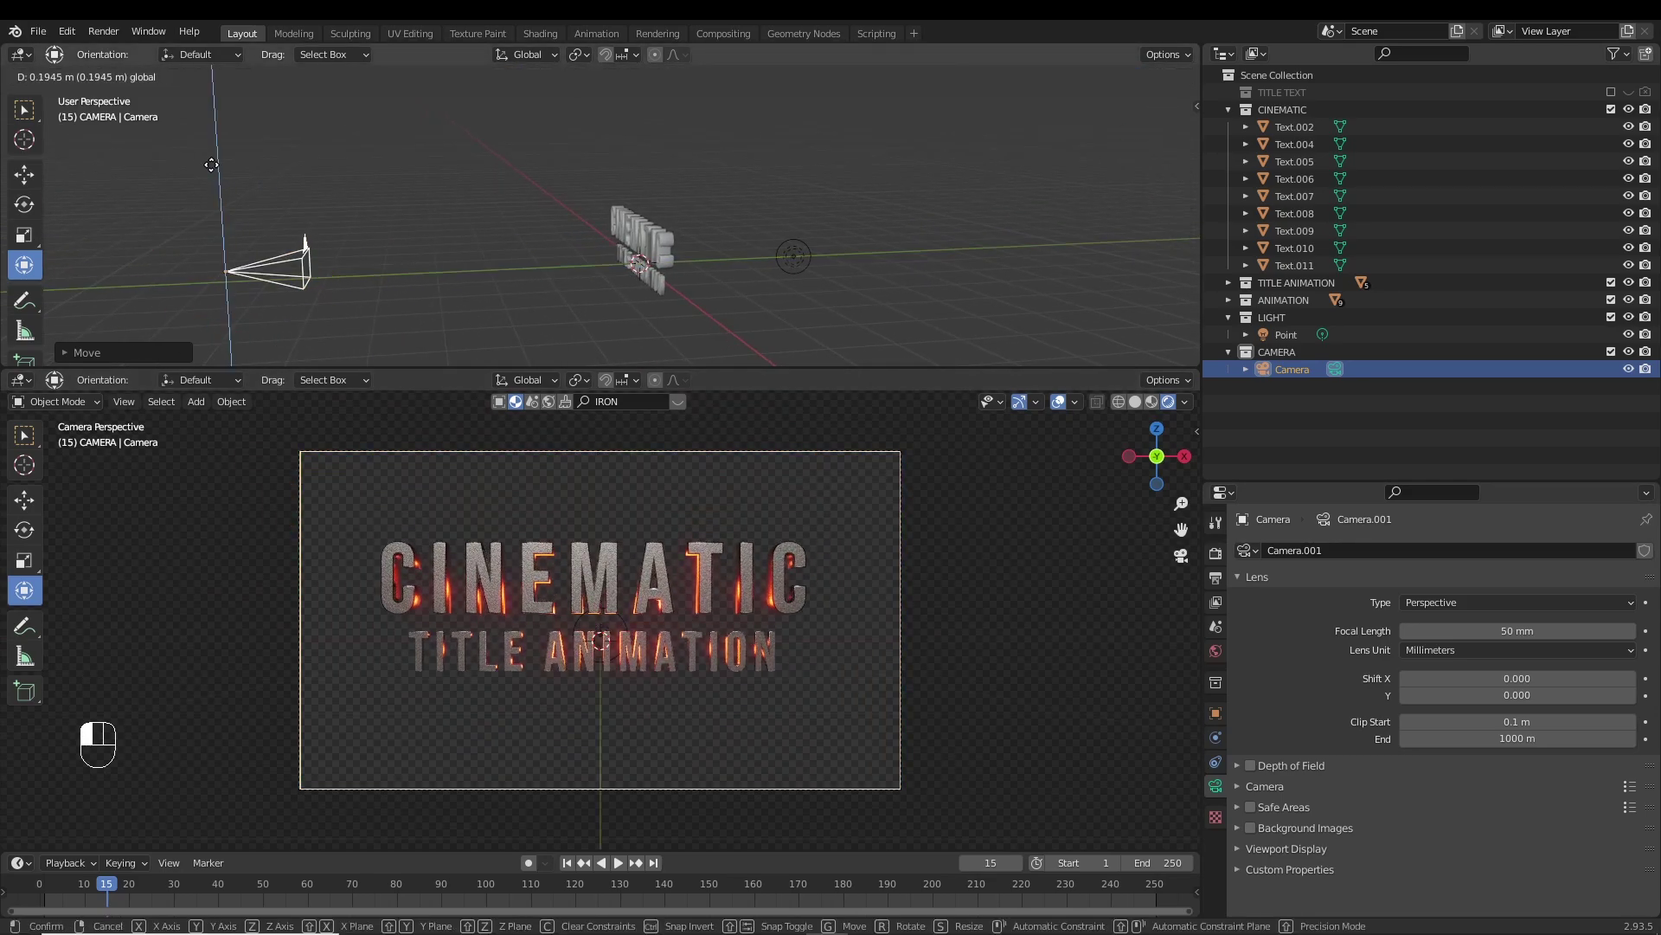
key(KP_7)
middle_click(683, 179)
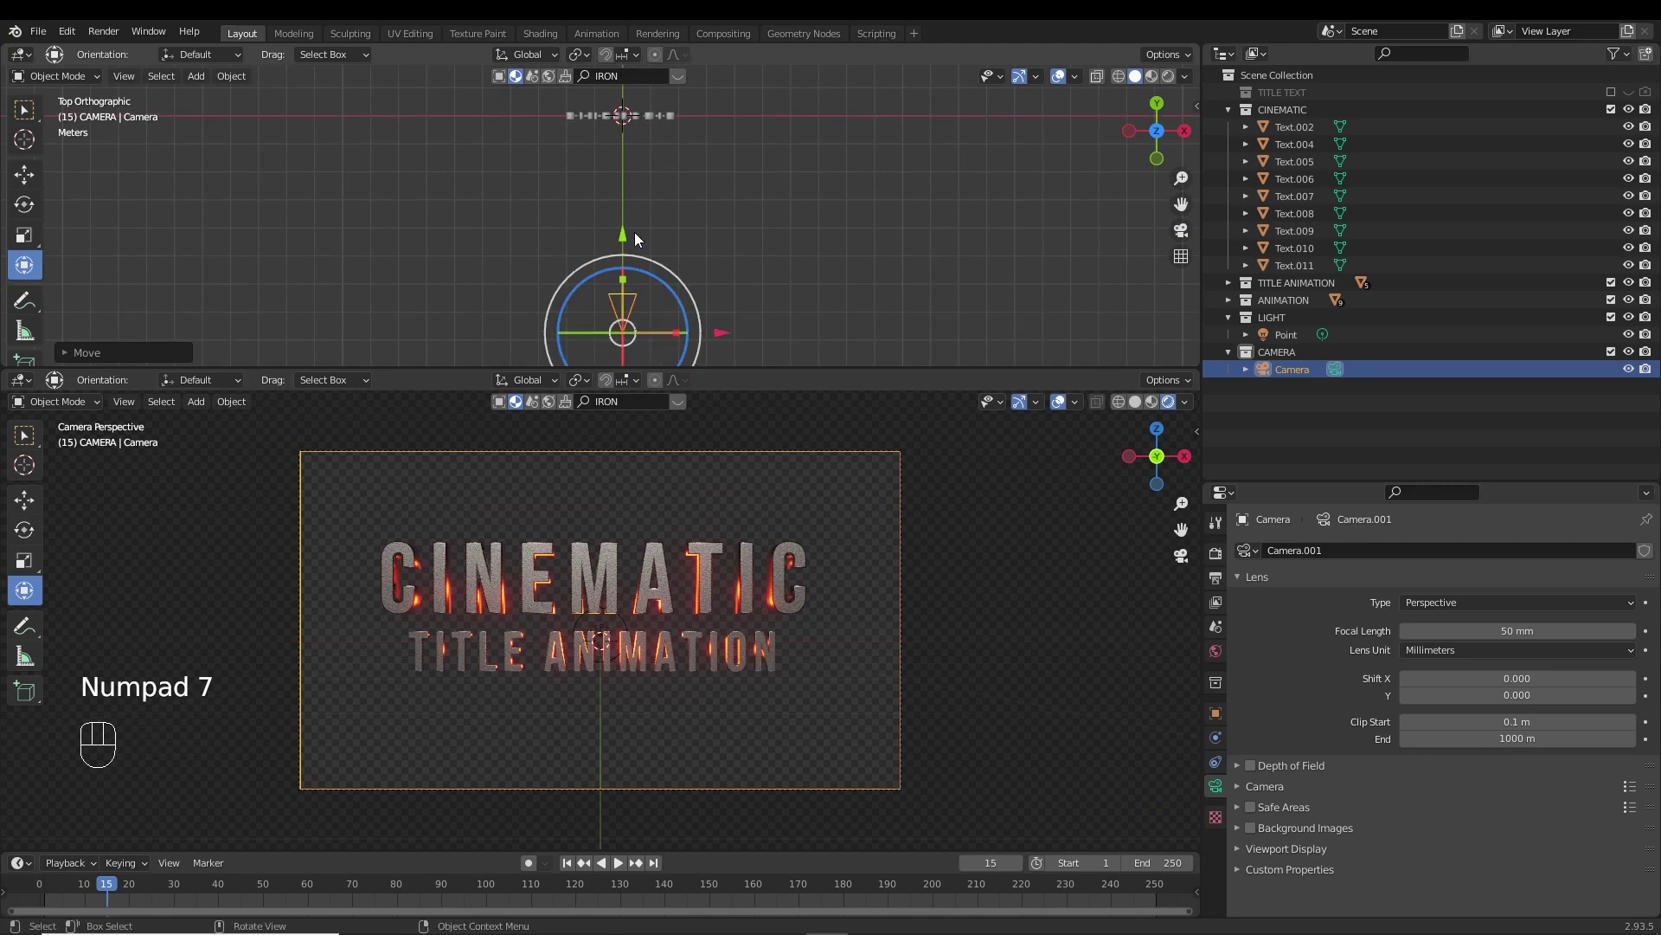
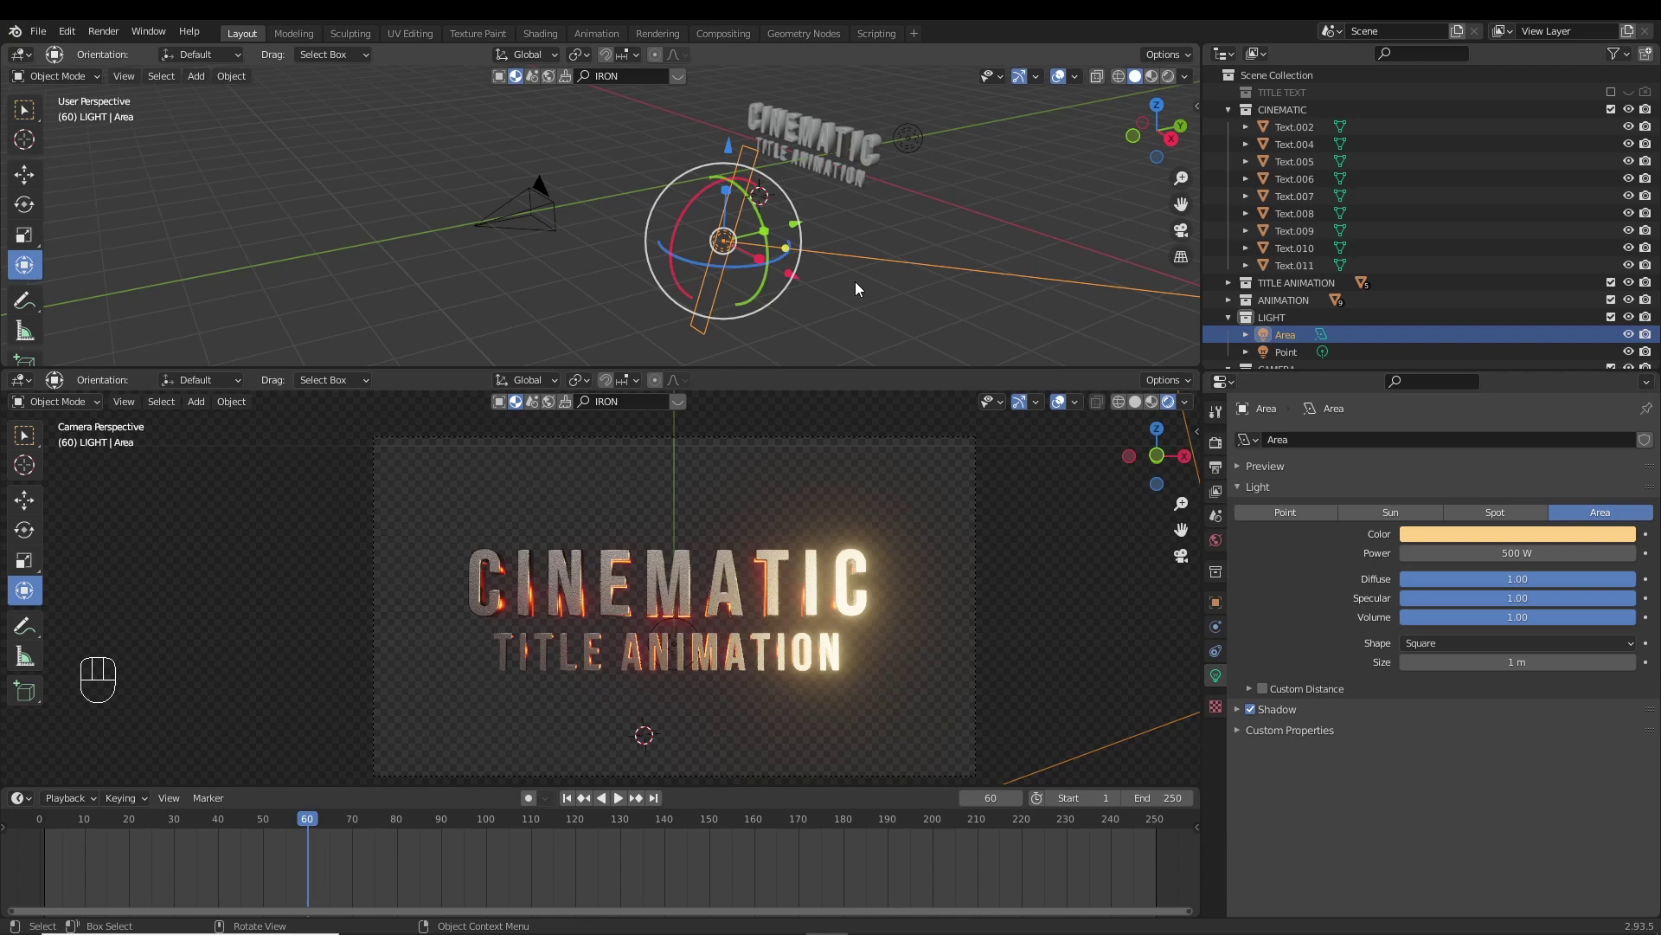
Select all CINEMATIC letters and jump to frame 300 to keyframe their finished positions.
middle_click(818, 255)
key(Delete)
drag(760, 215, 793, 270)
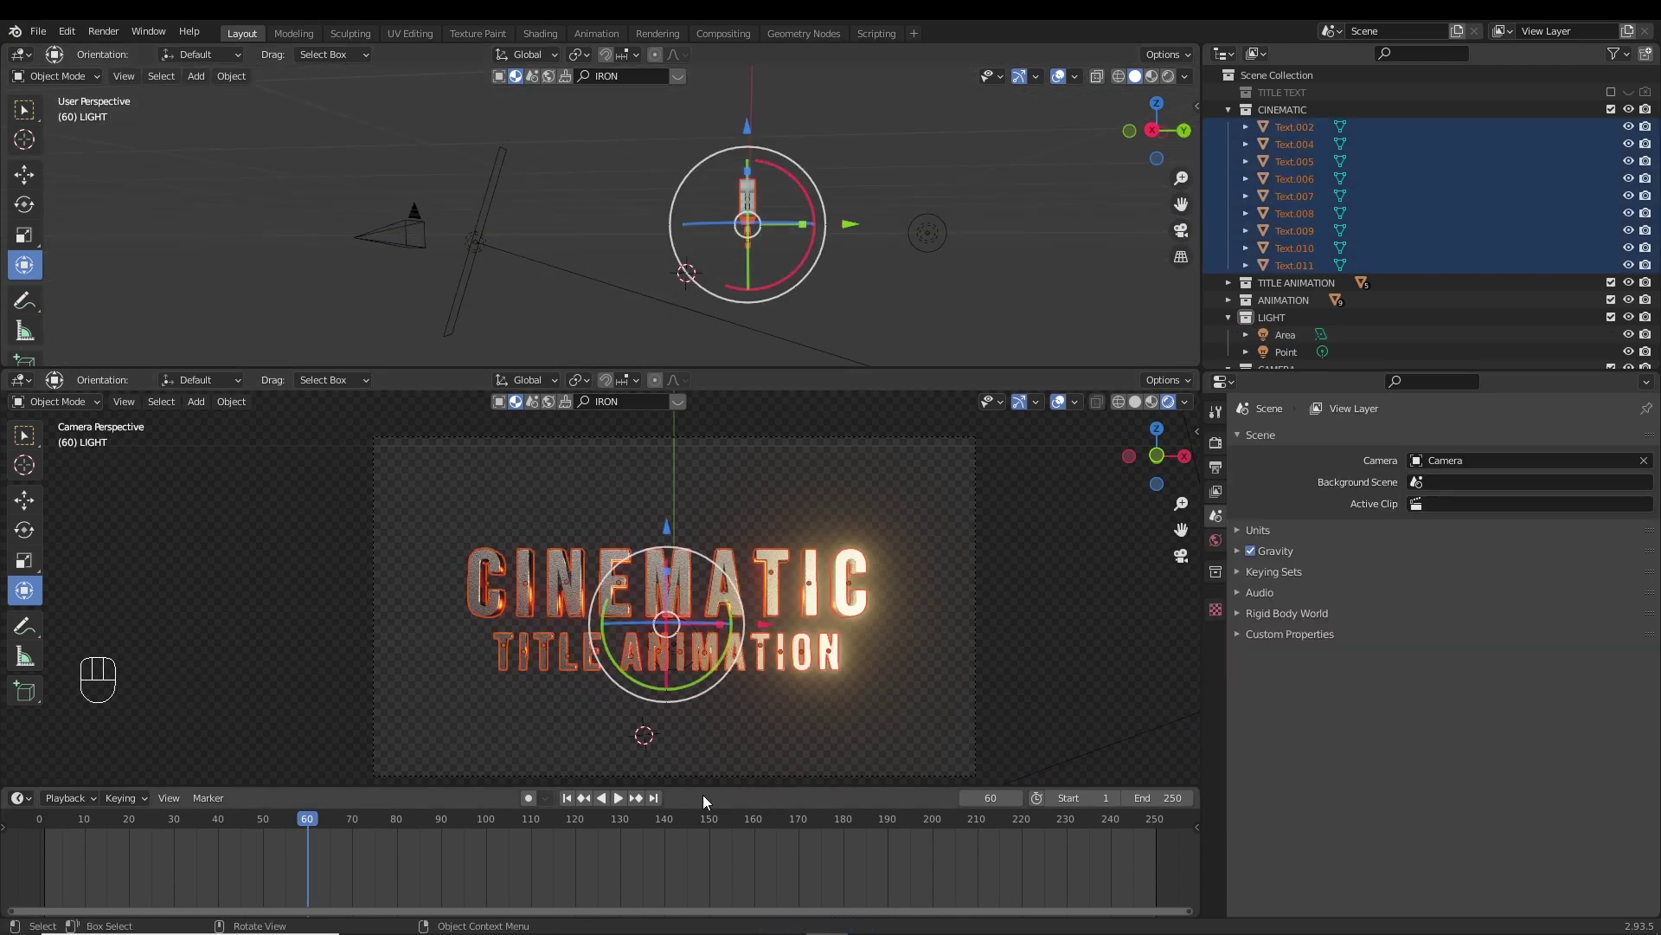
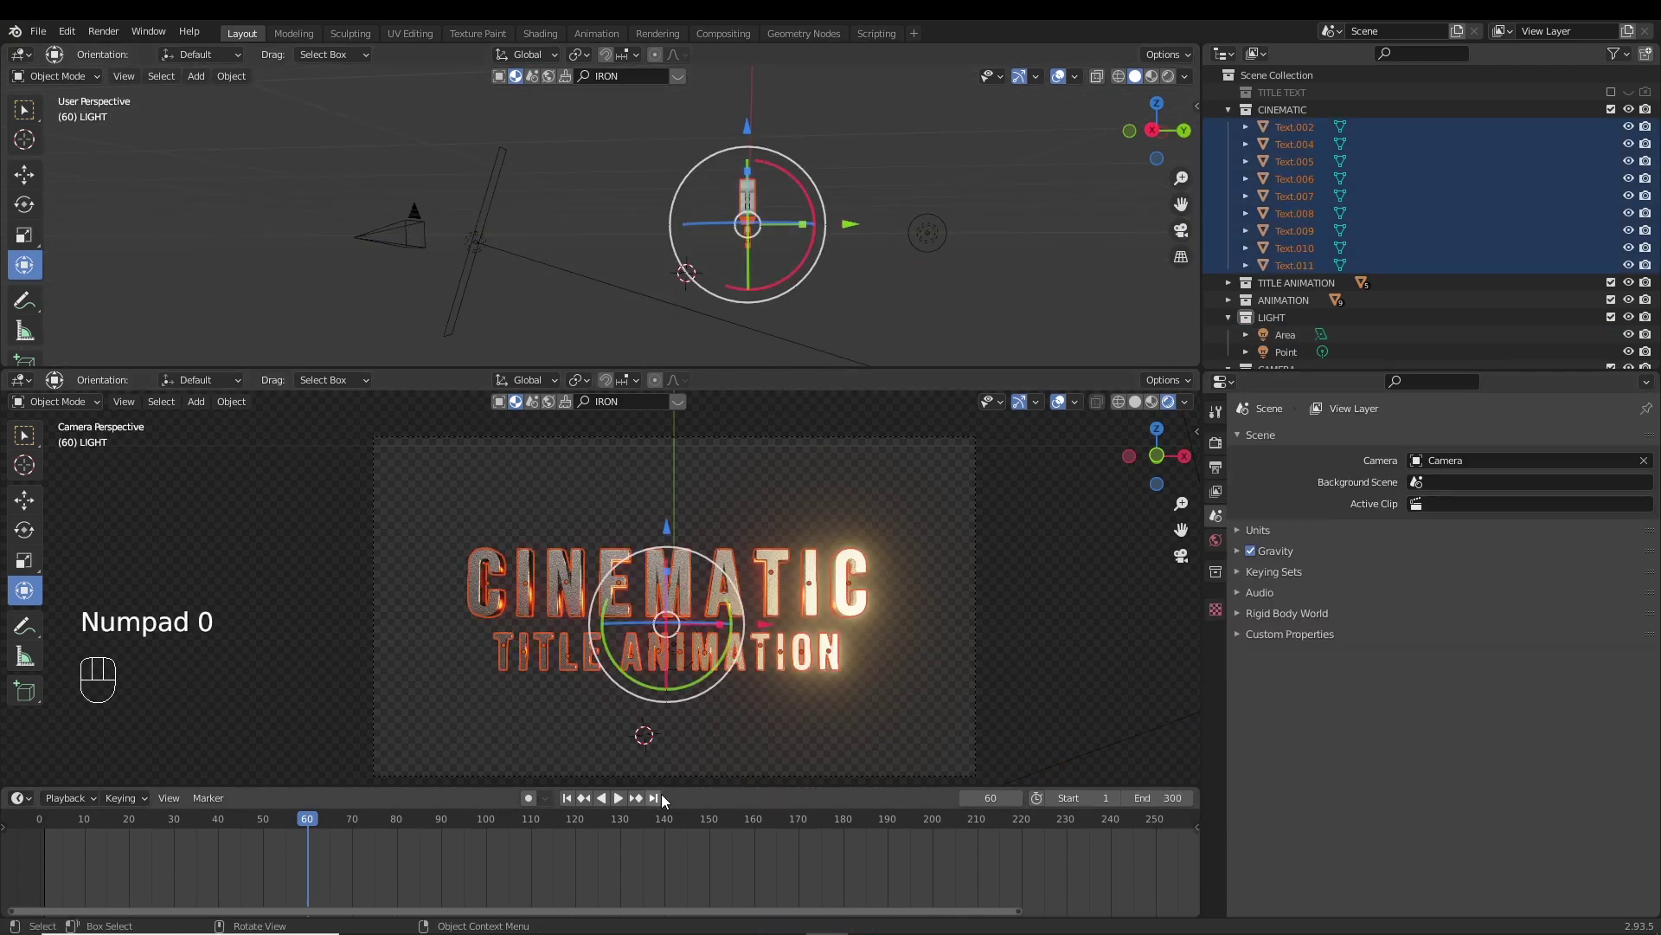
click(664, 802)
drag(810, 201, 829, 202)
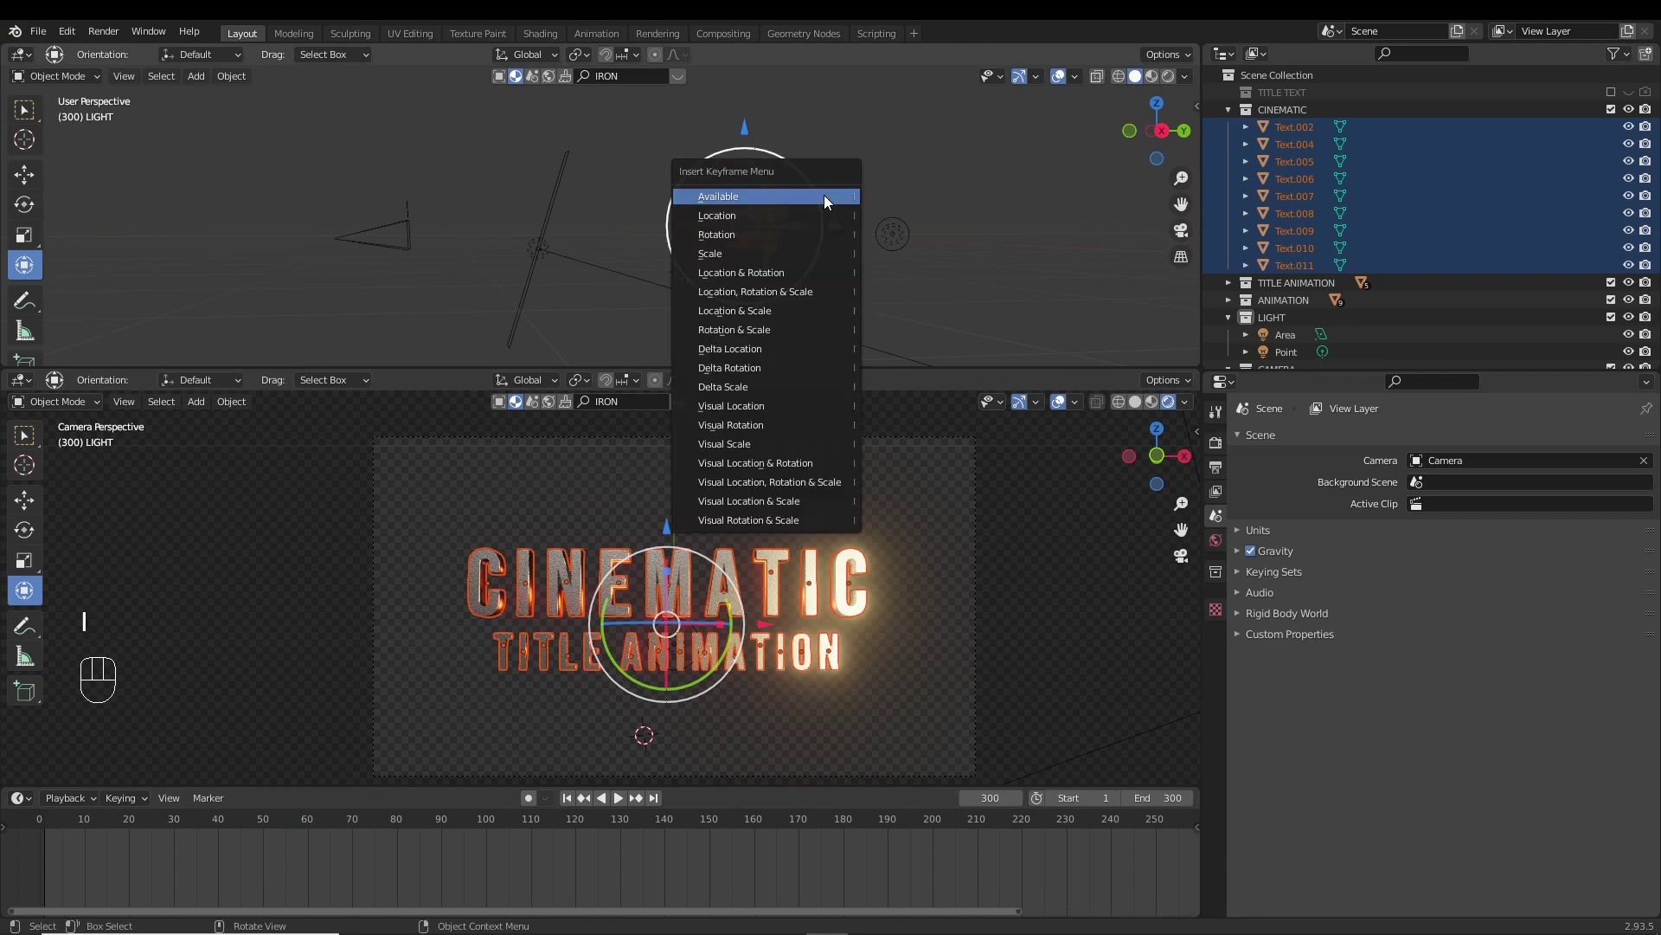
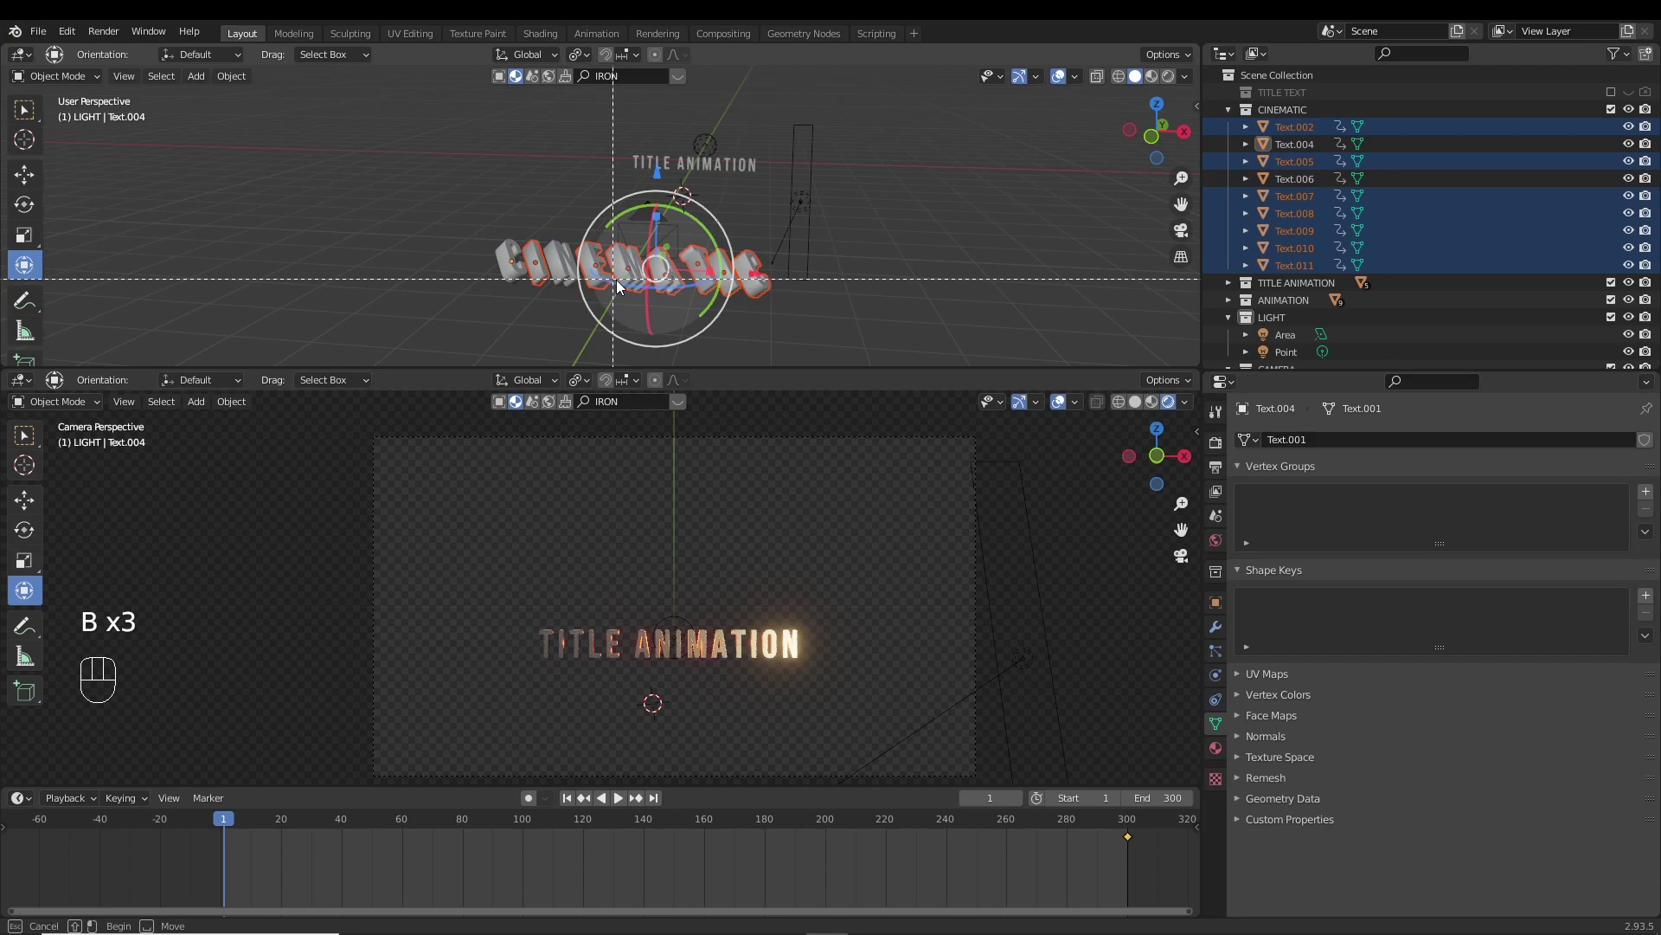
Keyframe the area light at frames 120 and 200, preview playback, and return to frame 1.
click(687, 289)
click(689, 223)
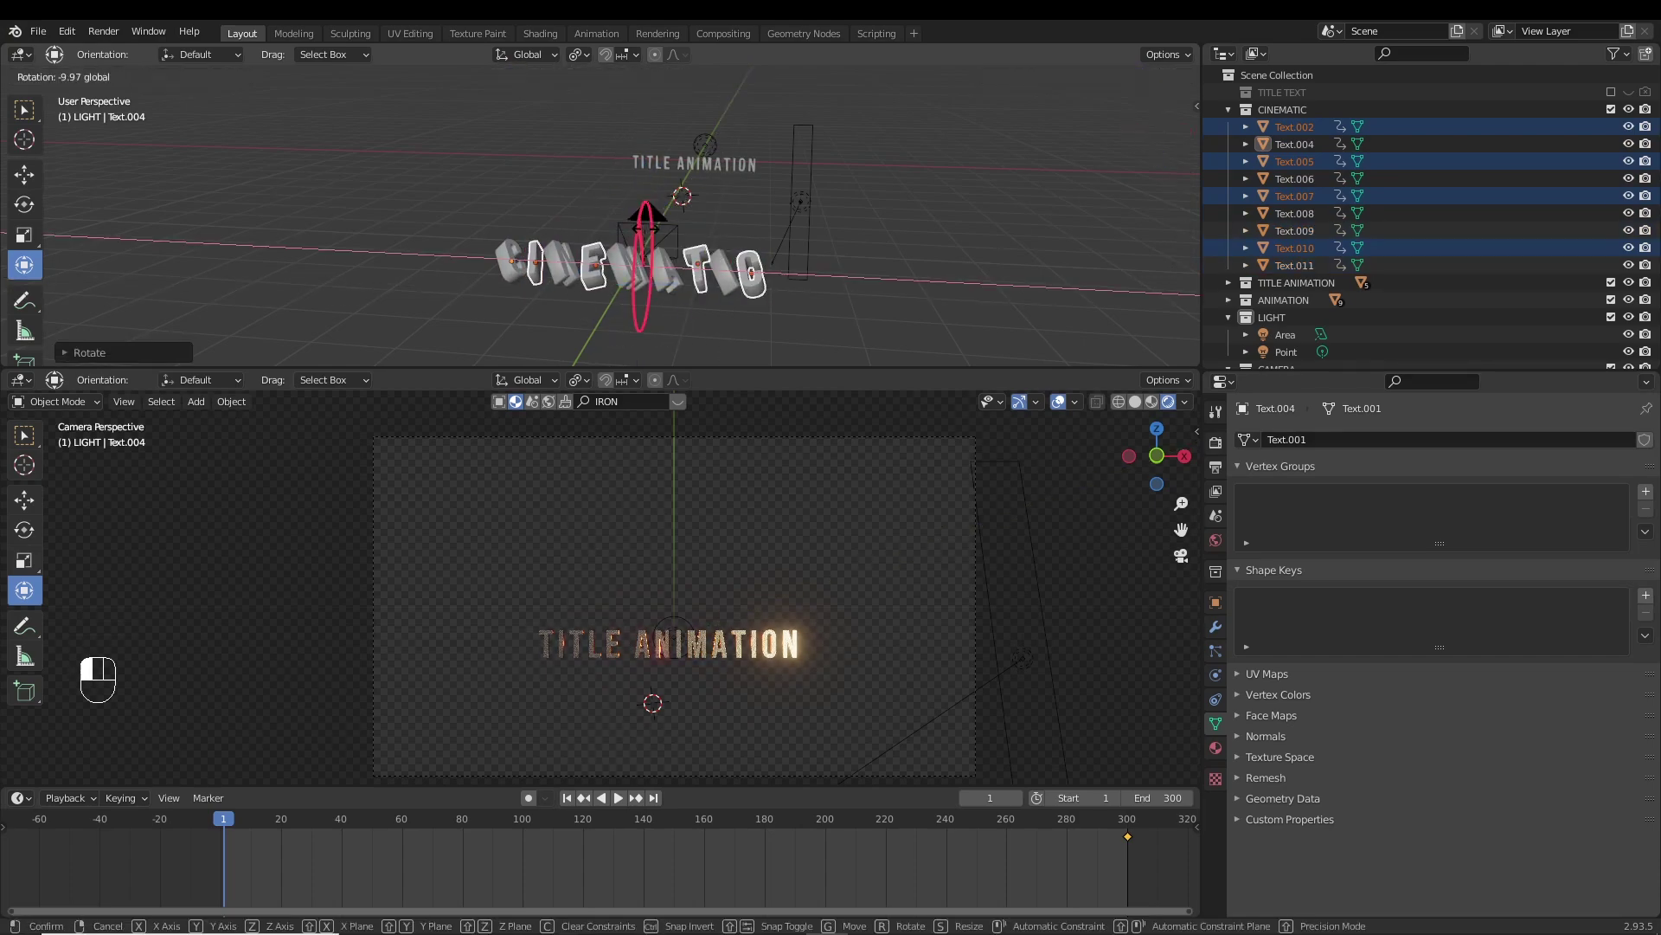
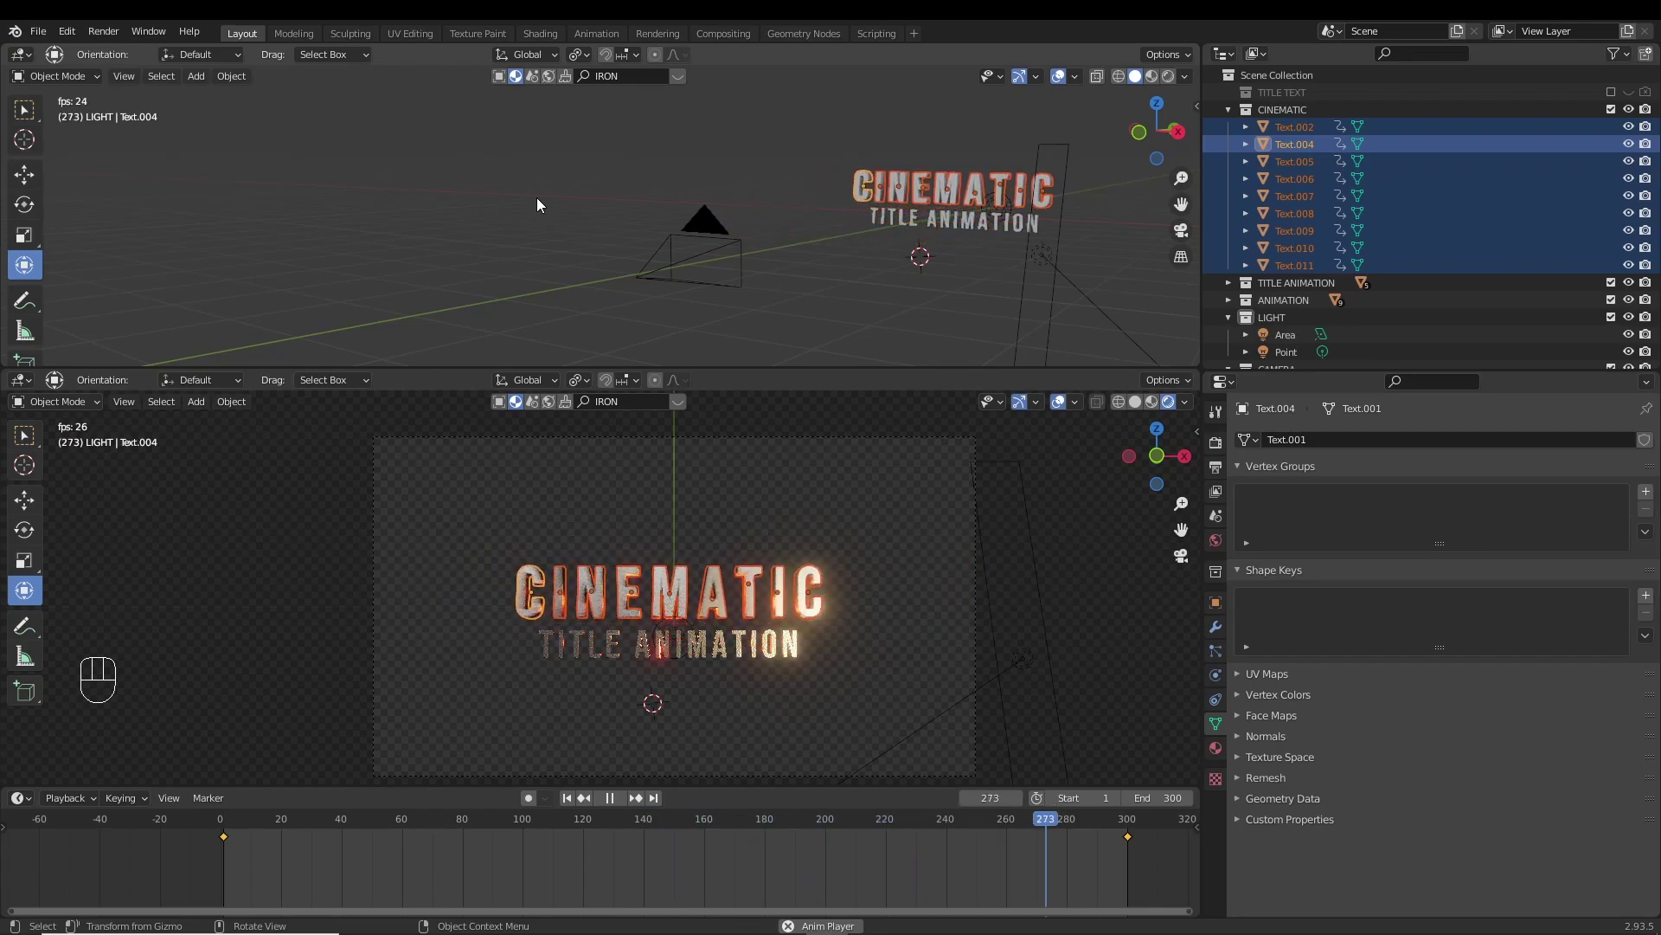
key(space)
drag(877, 232, 820, 231)
drag(893, 223, 716, 237)
drag(812, 275, 786, 260)
click(1132, 875)
drag(1158, 861, 1110, 851)
click(574, 802)
key(space)
drag(236, 826, 276, 824)
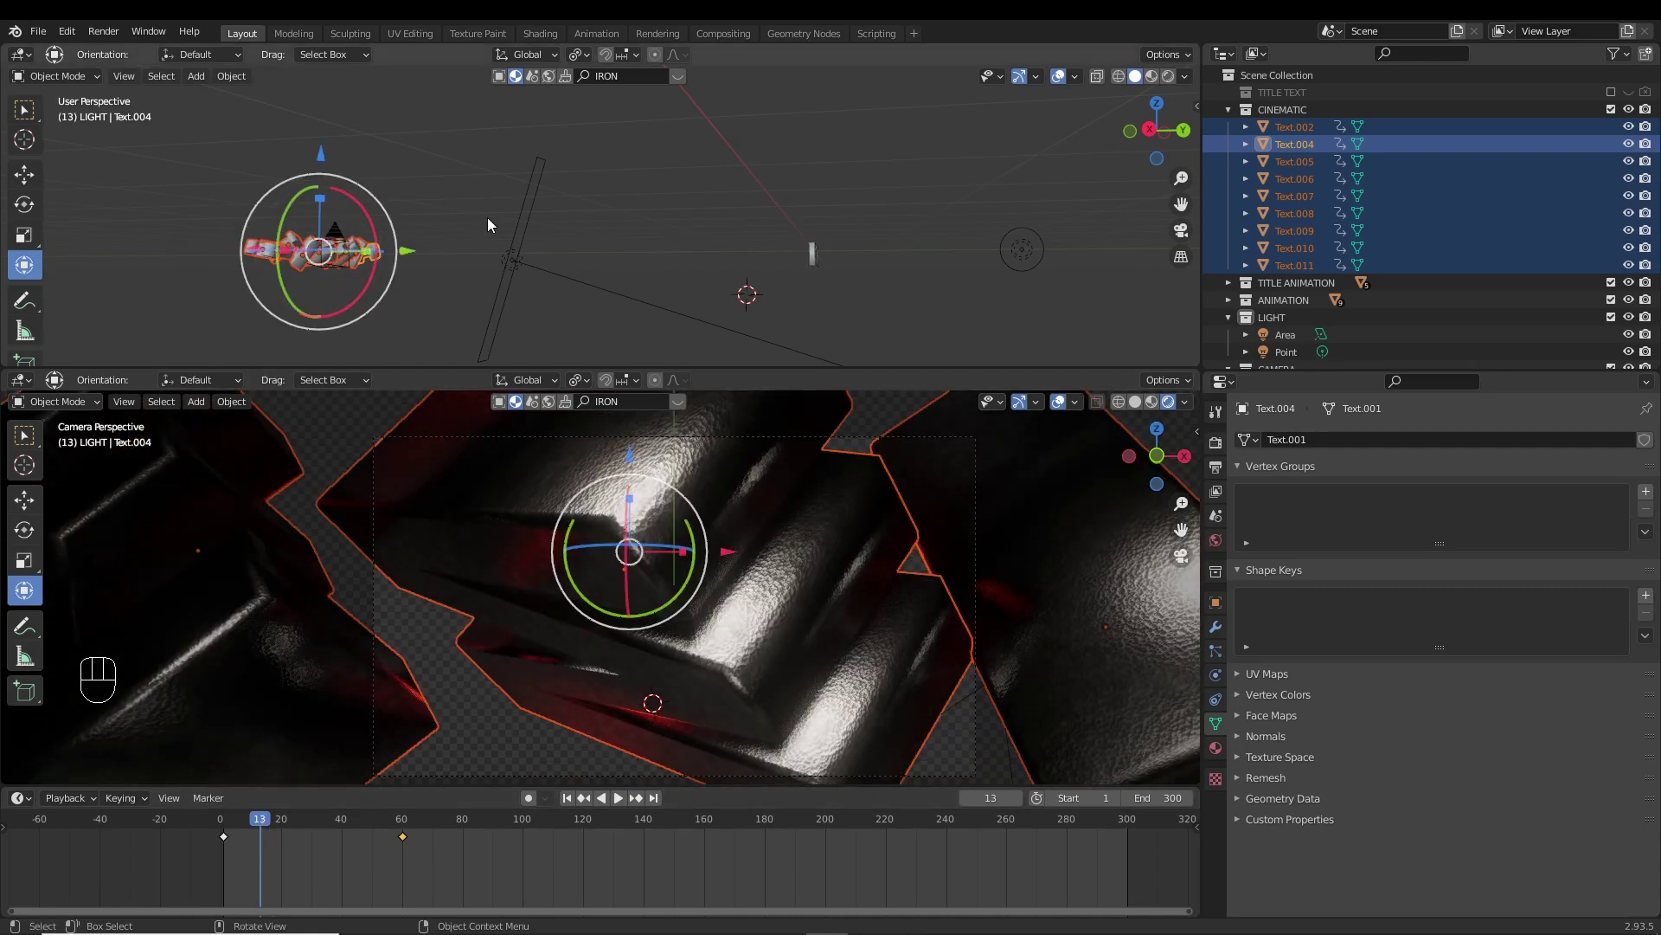
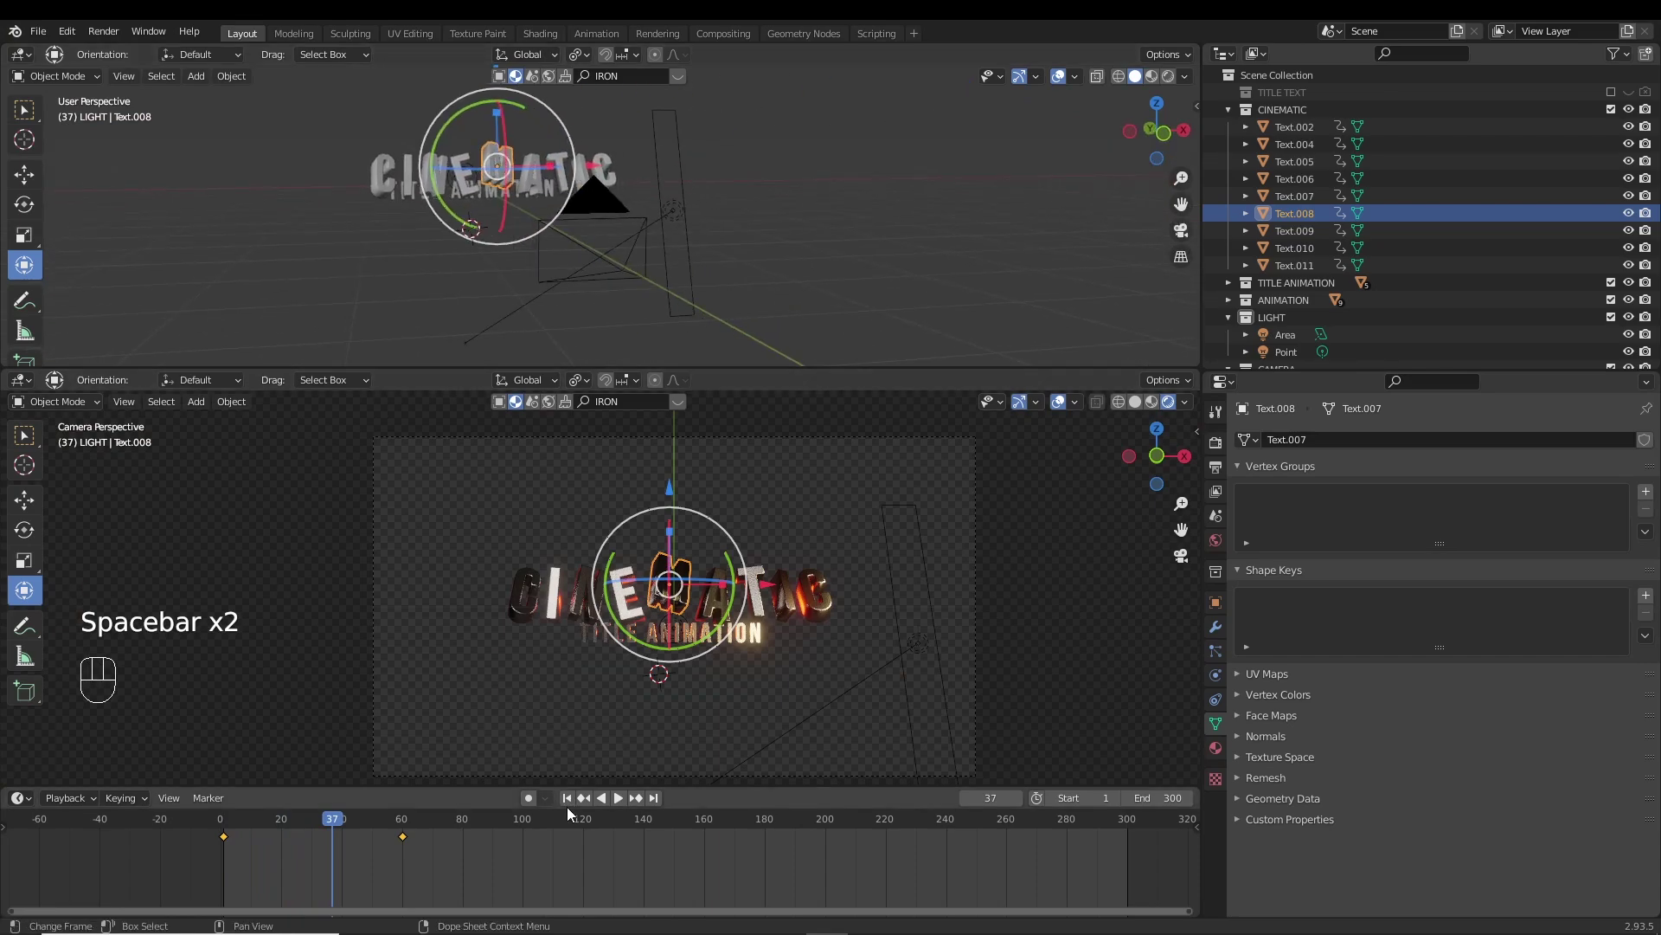
click(567, 802)
Scatter individual CINEMATIC letters into random positions at frame 1.
drag(610, 262, 549, 250)
click(469, 155)
click(714, 228)
click(608, 178)
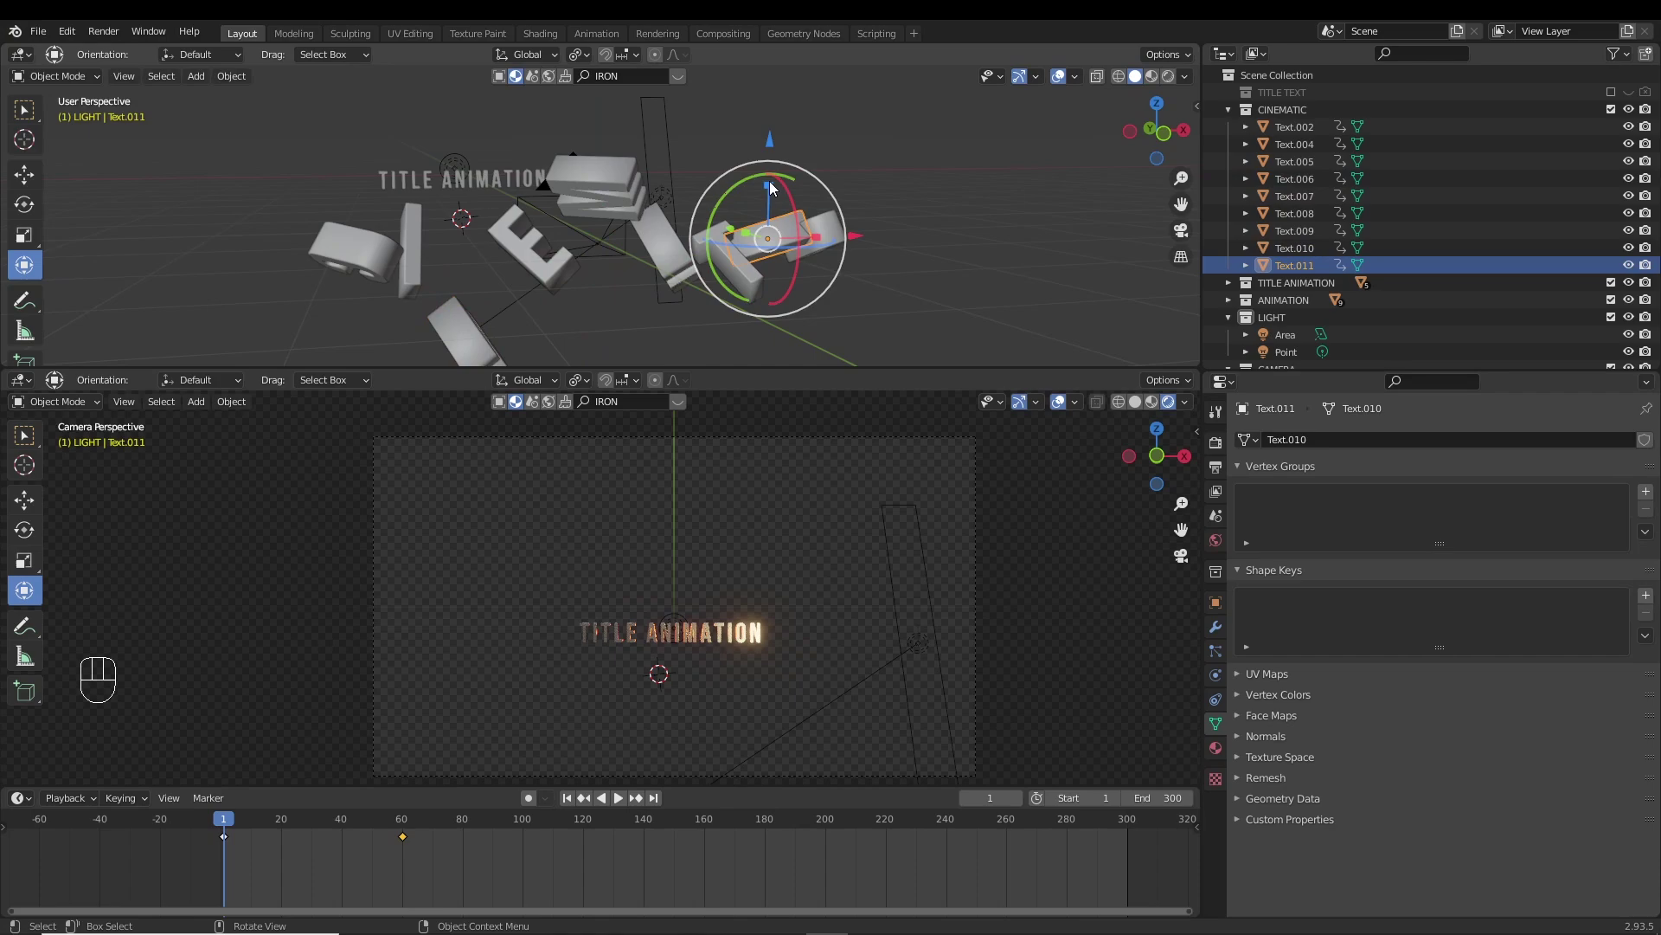
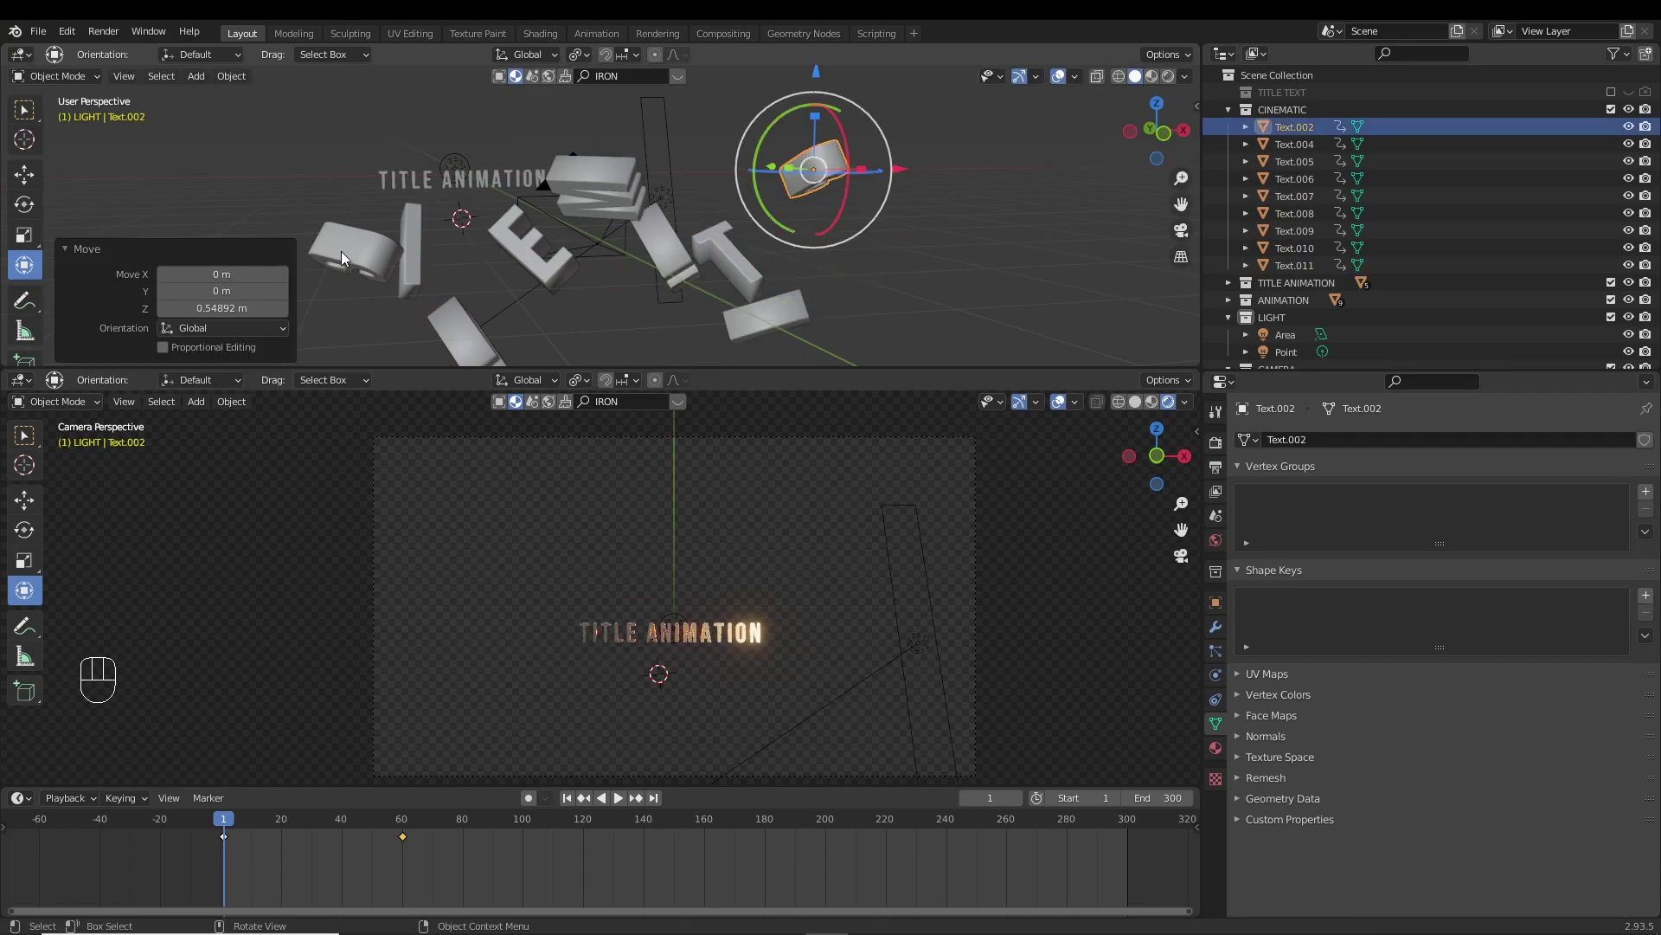
drag(360, 201, 370, 242)
click(415, 149)
drag(801, 245, 719, 245)
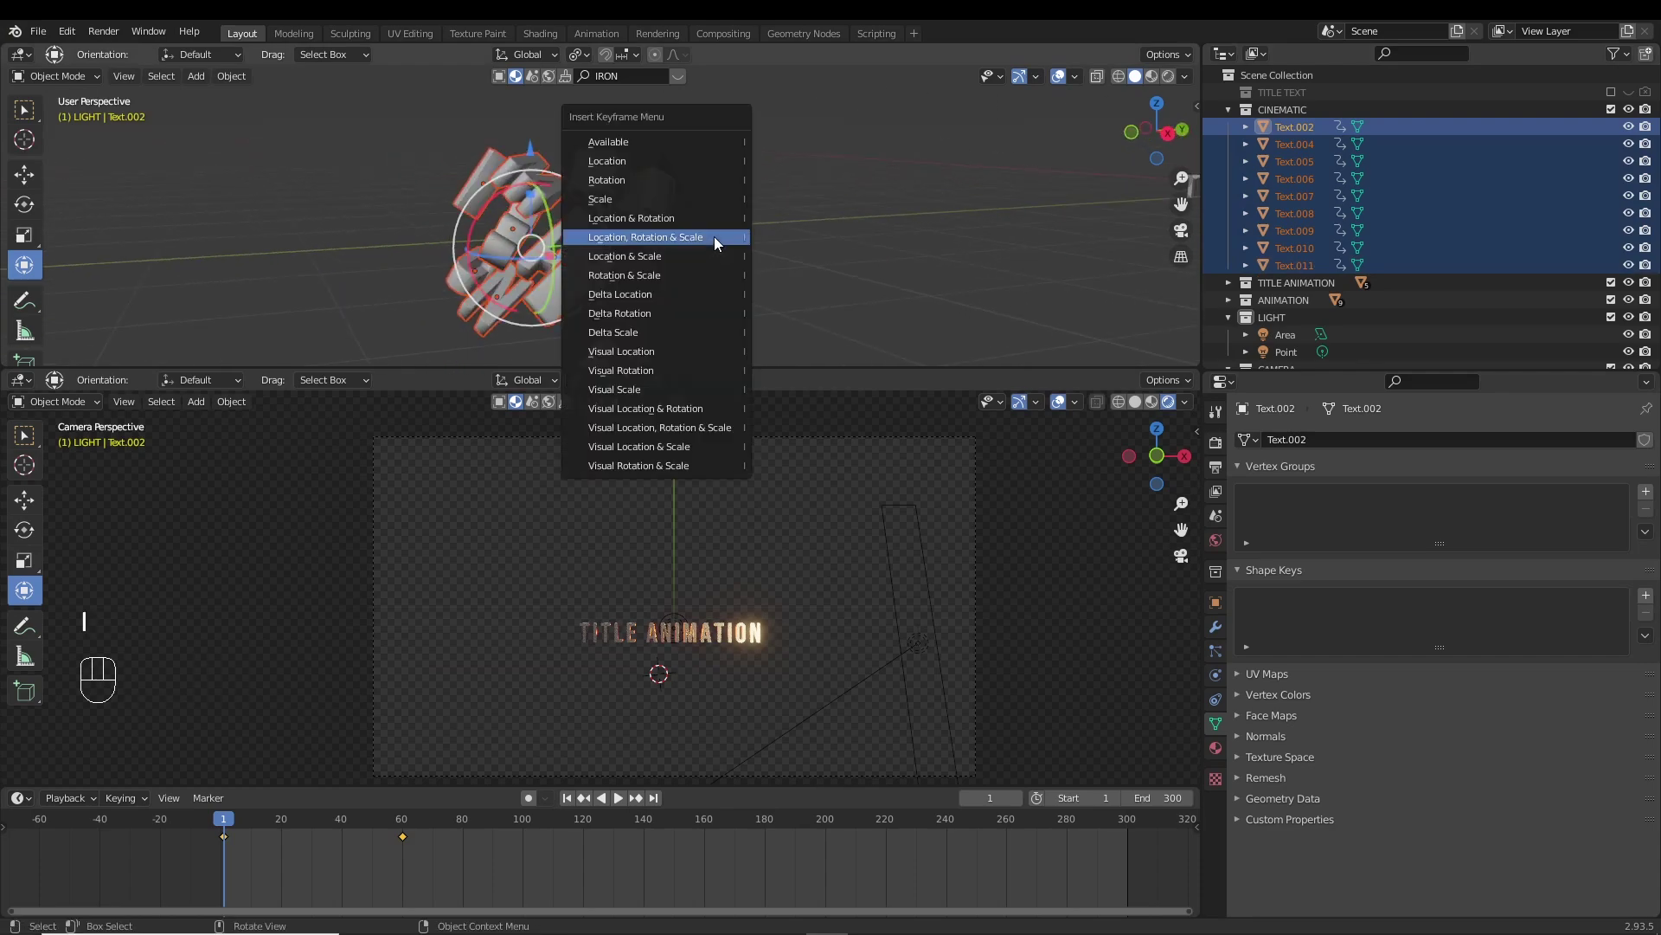
Play back and scrub the timeline to preview the letters flying into the word.
key(space)
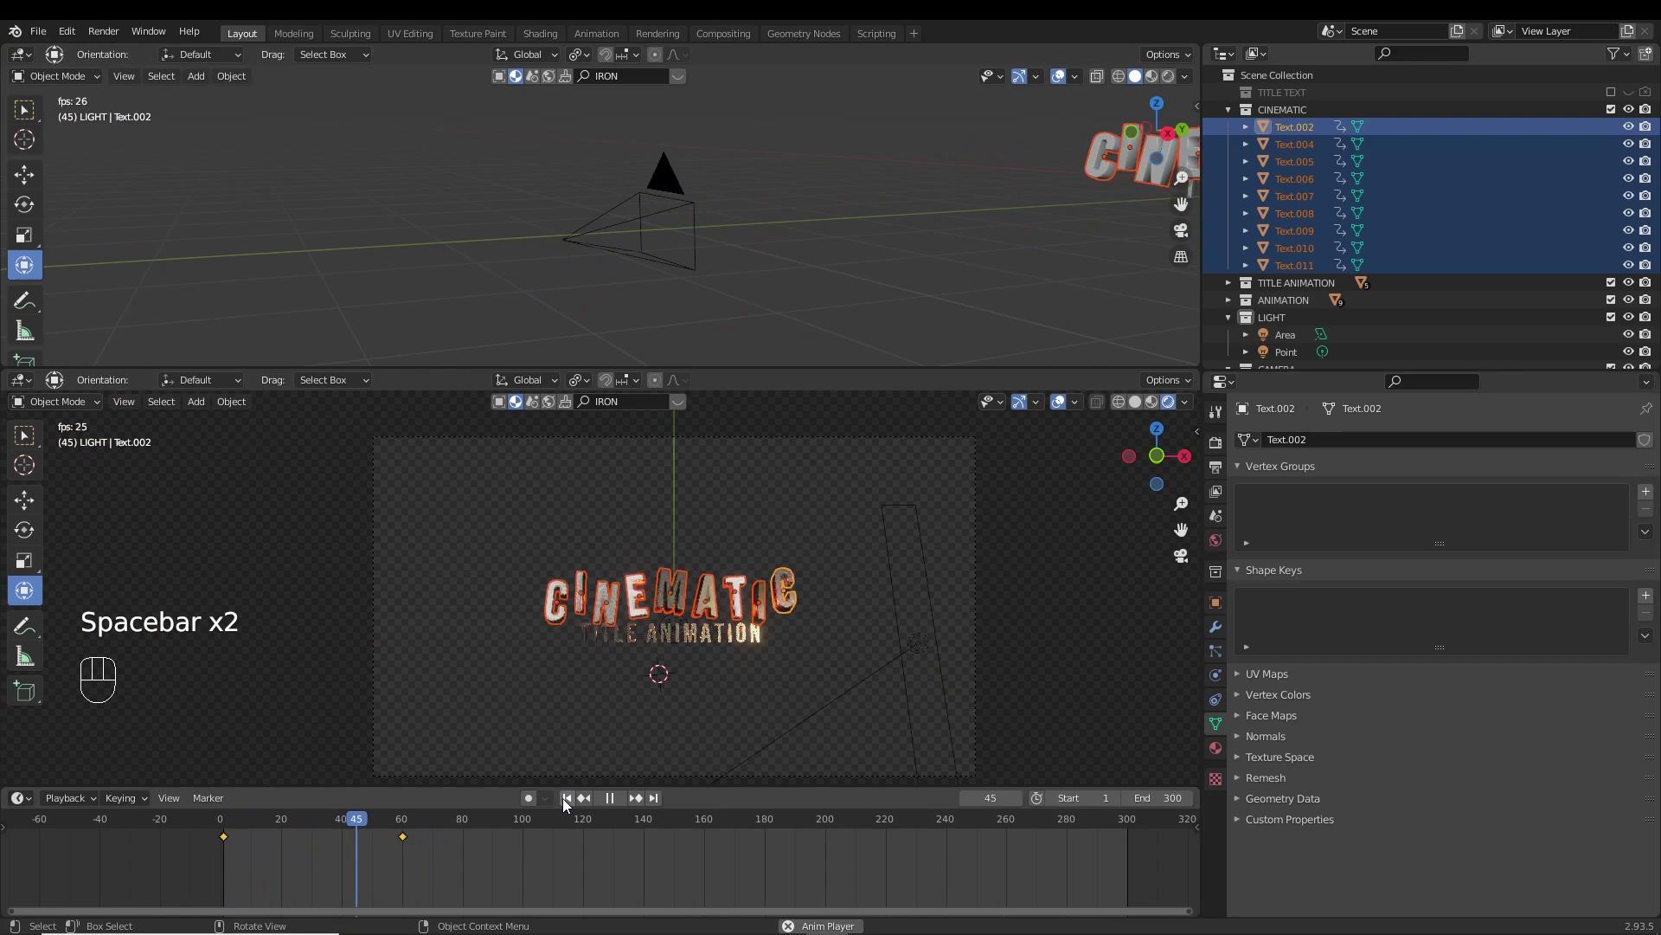
drag(783, 633, 492, 651)
drag(496, 625, 377, 638)
Keyframe the Area light at frame 120, slide it past the title at frame 200, key it and preview.
key(i)
drag(641, 820, 829, 828)
drag(447, 619, 1065, 648)
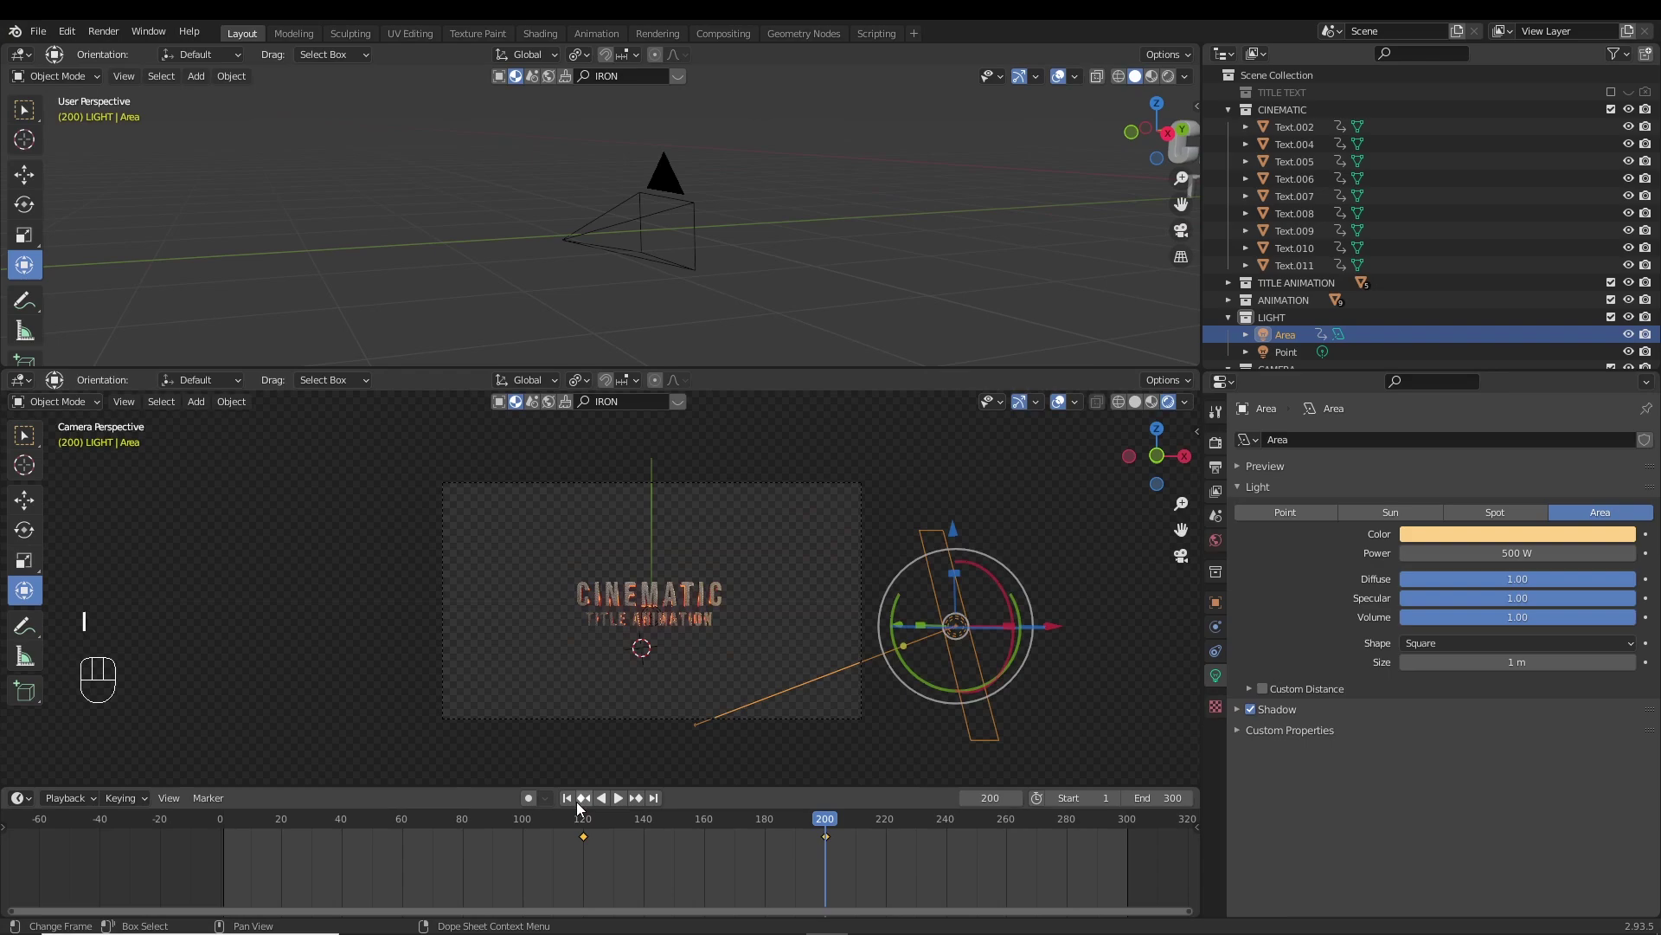
click(573, 805)
key(space)
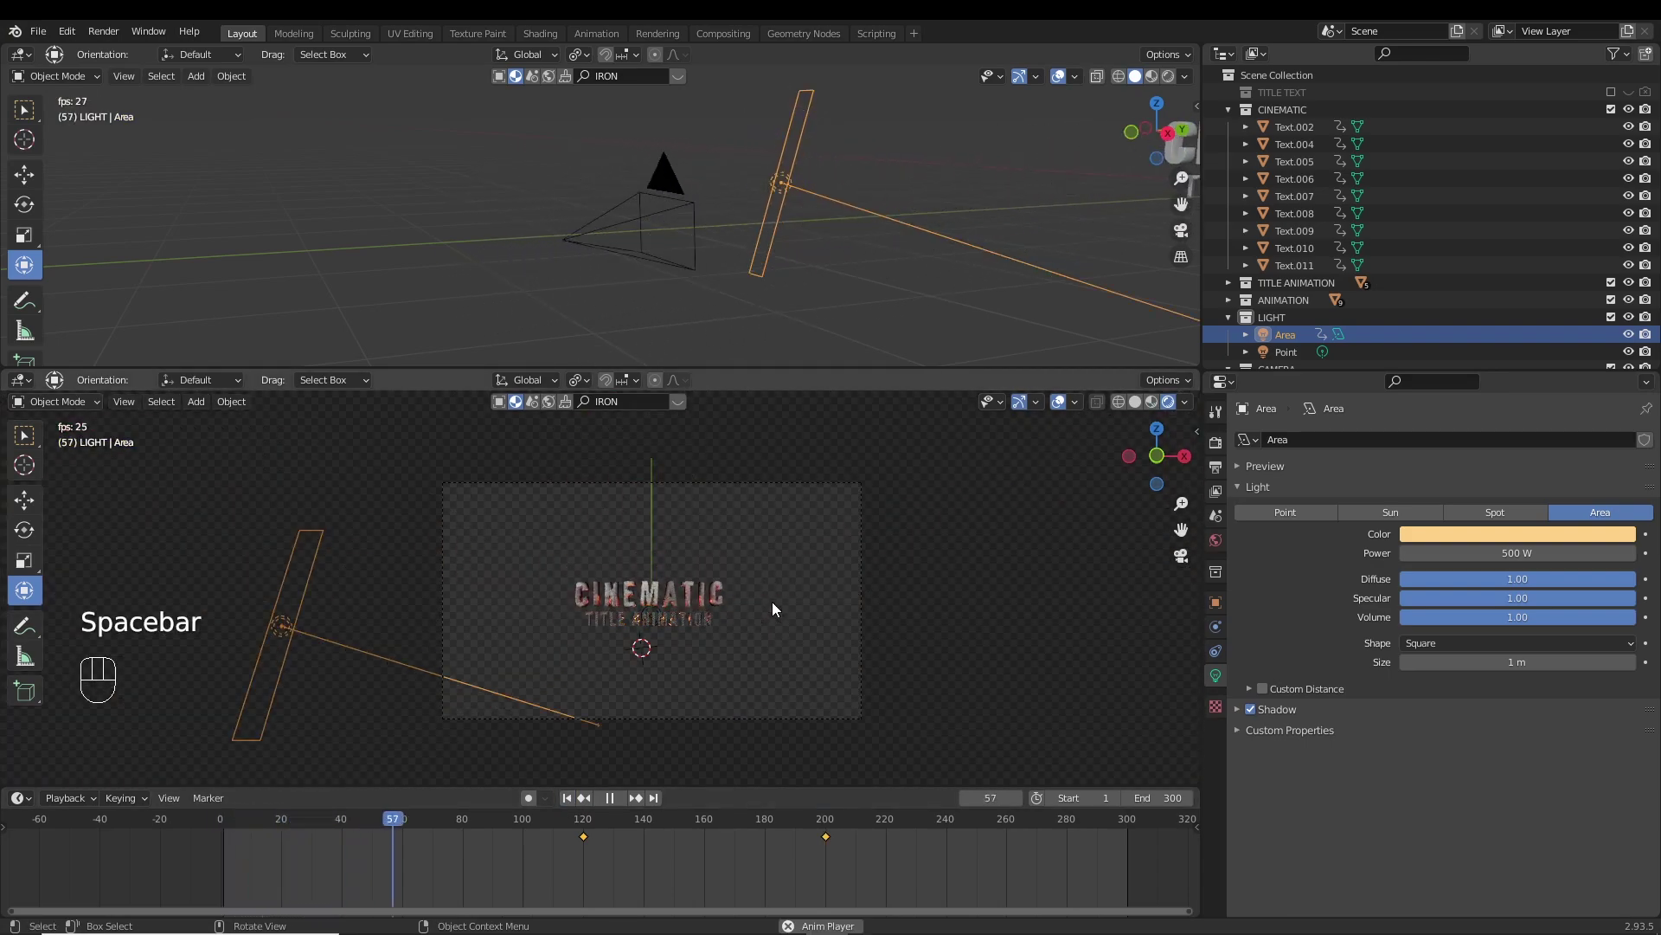
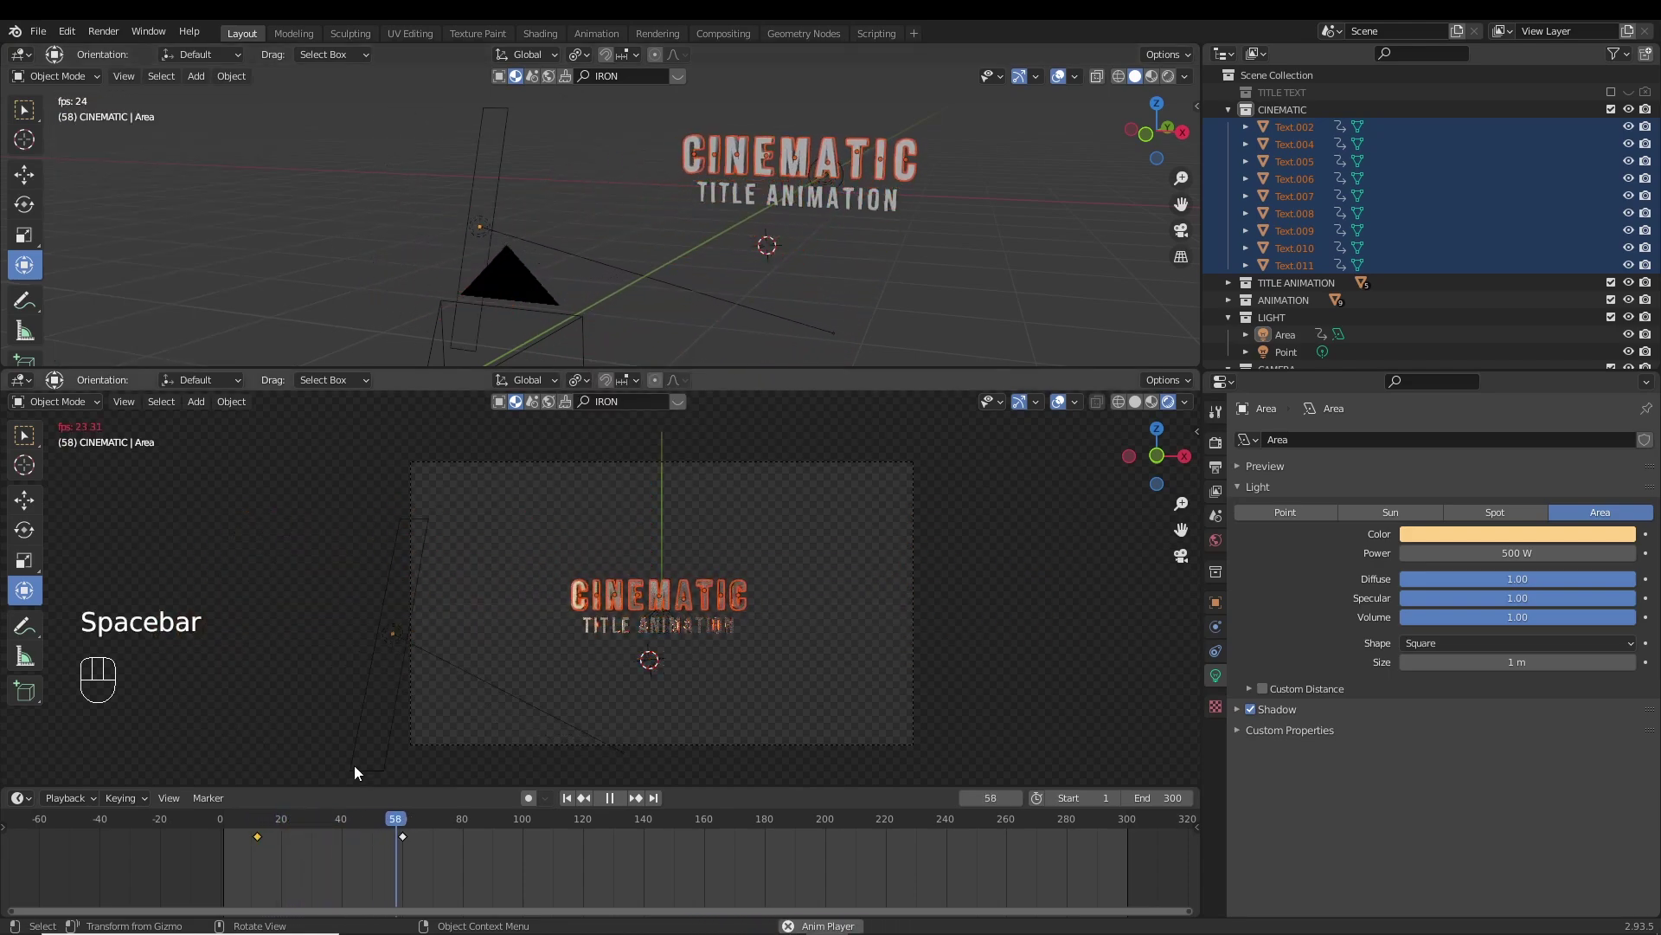
Stop playback and step the timeline to frame 60 with the CINEMATIC letters selected.
key(space)
click(277, 877)
click(260, 840)
click(227, 830)
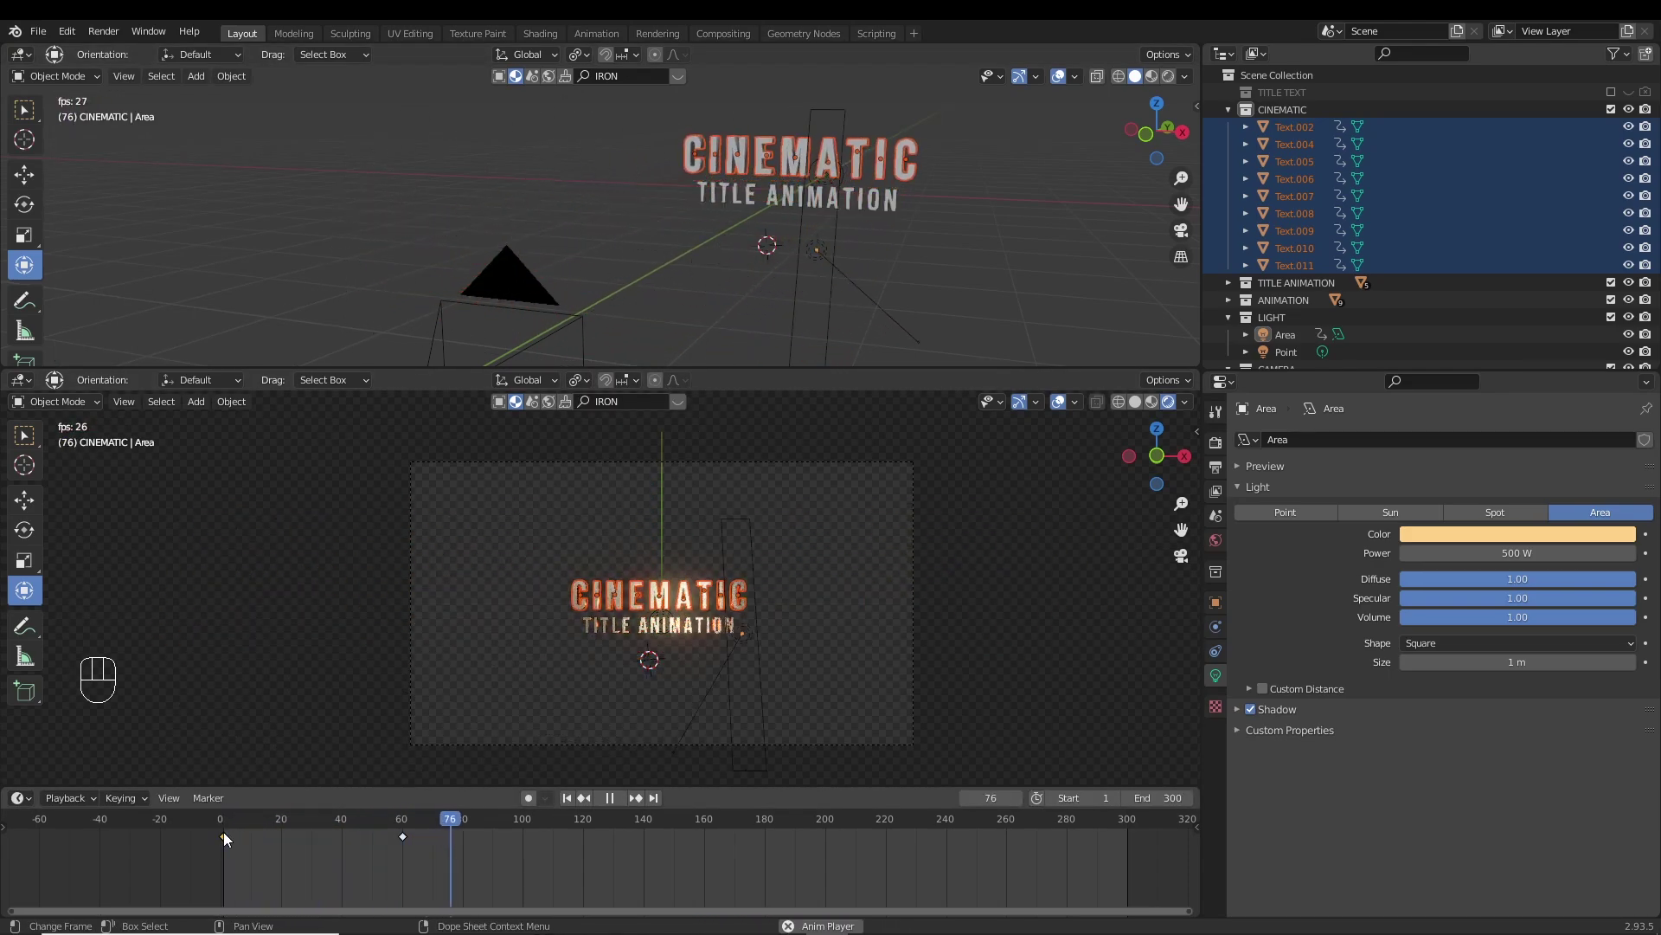
key(space)
drag(346, 826, 393, 833)
key(Right)
key(Up)
key(Down)
key(Up)
Push the CINEMATIC letters back along the depth axis and keyframe that position at frame 60.
click(919, 155)
key(Down)
middle_click(737, 241)
middle_click(869, 204)
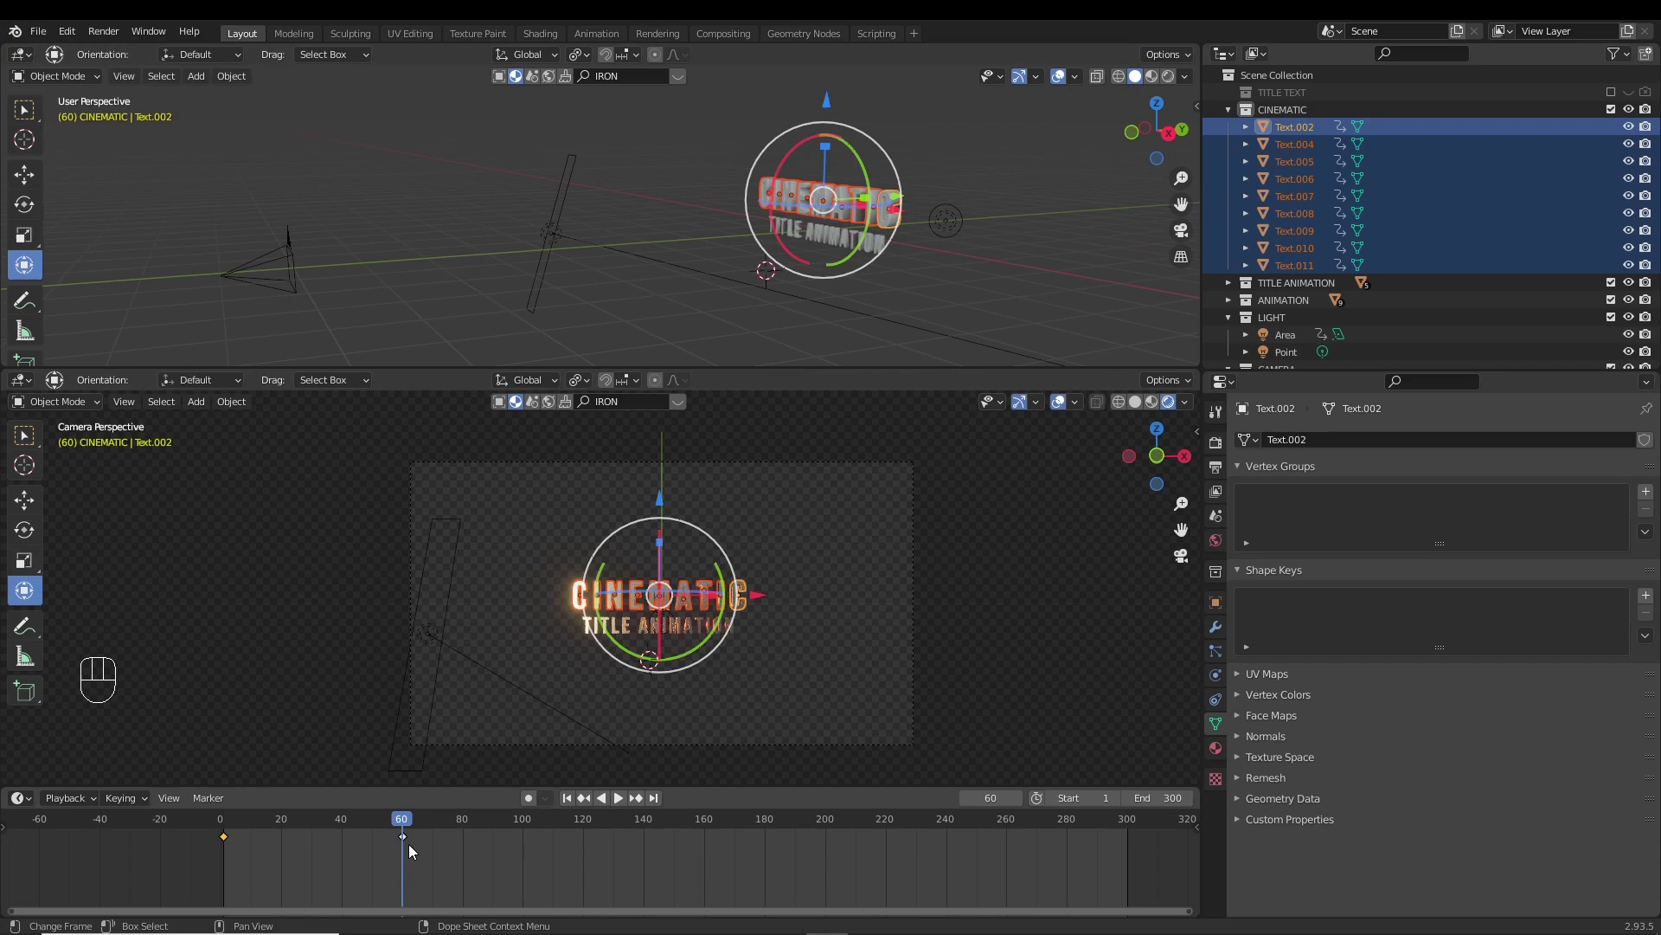
drag(899, 199, 833, 221)
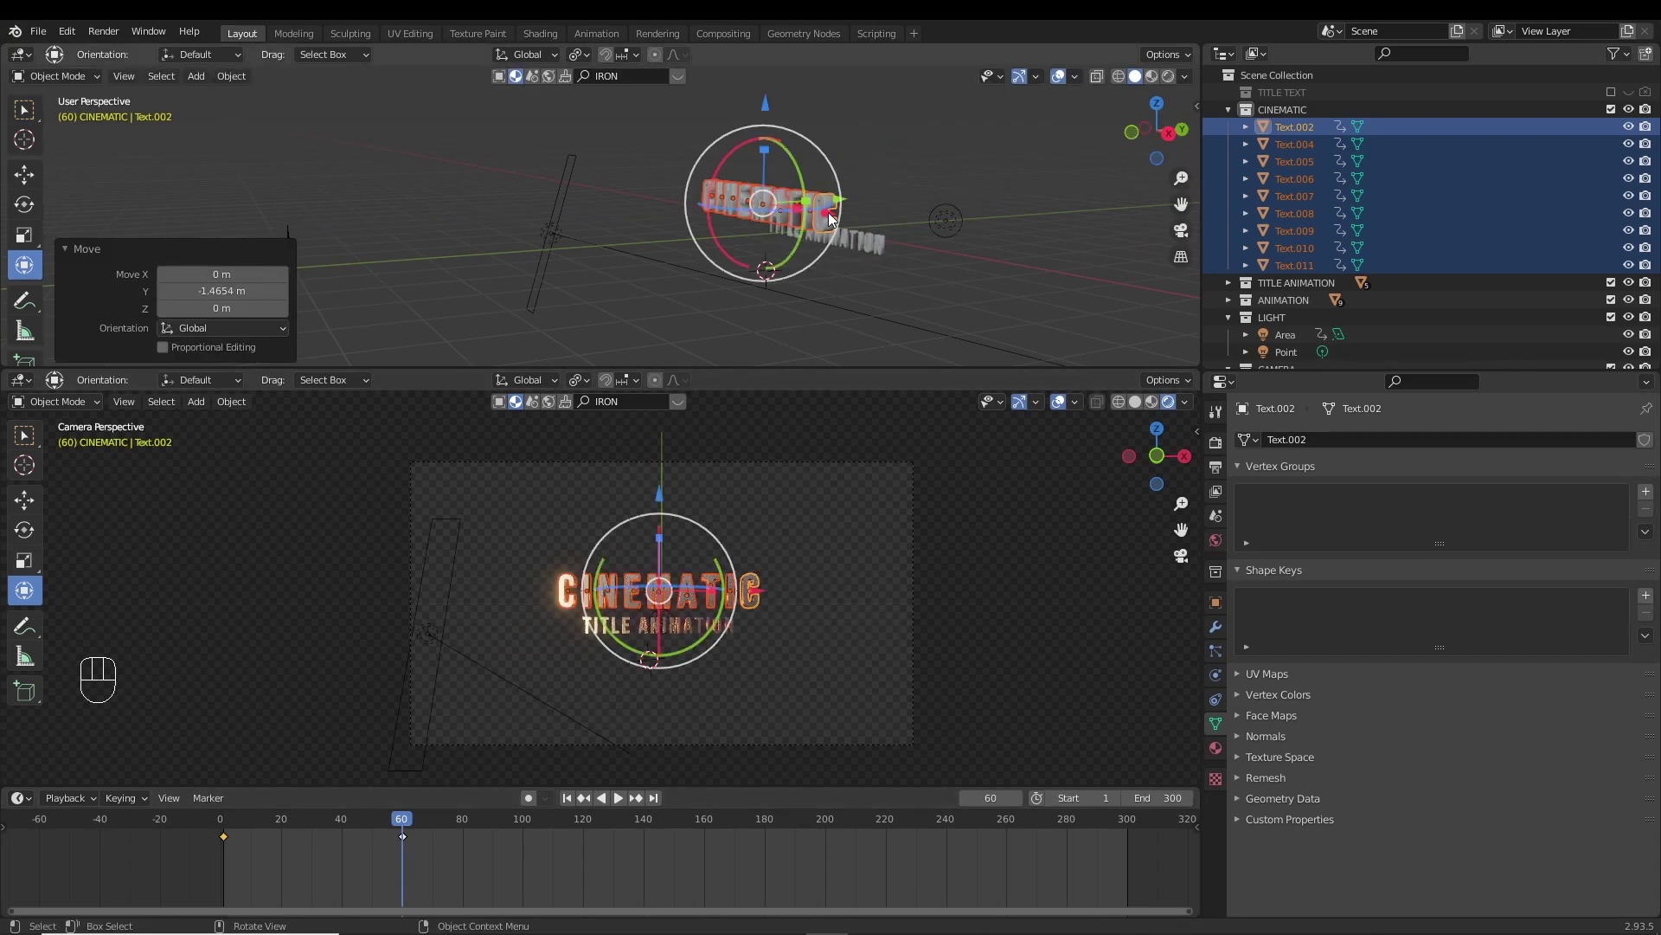
click(359, 826)
key(space)
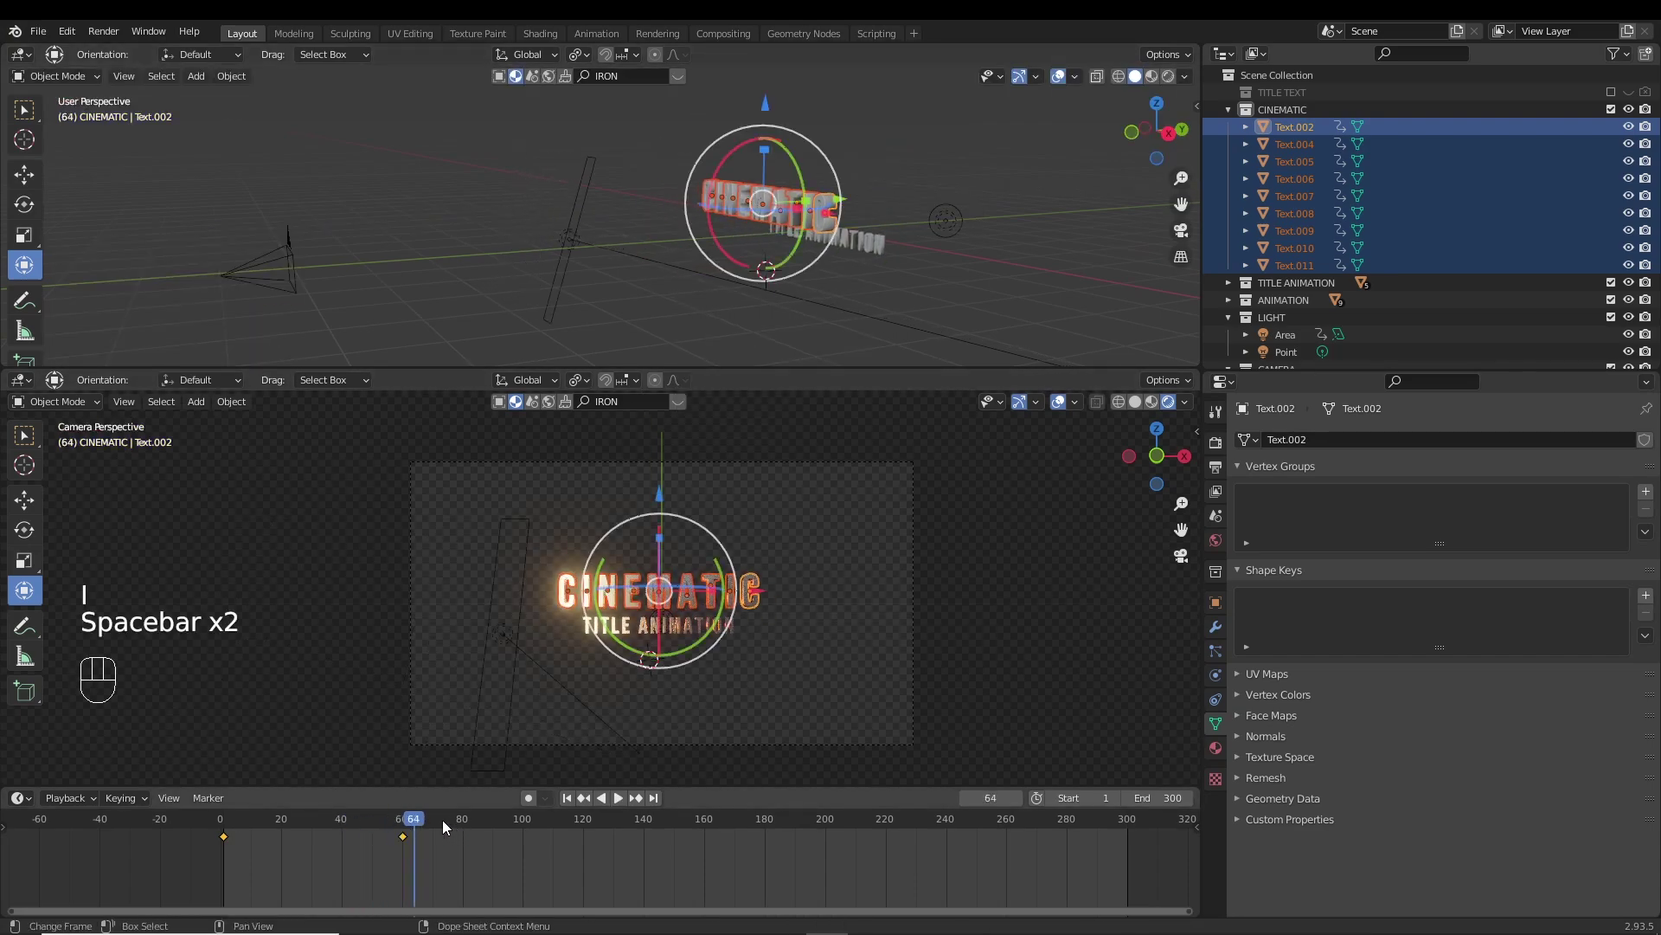
Keyframe the letters again at frame 100 and preview them drifting back into the title.
drag(446, 824, 529, 823)
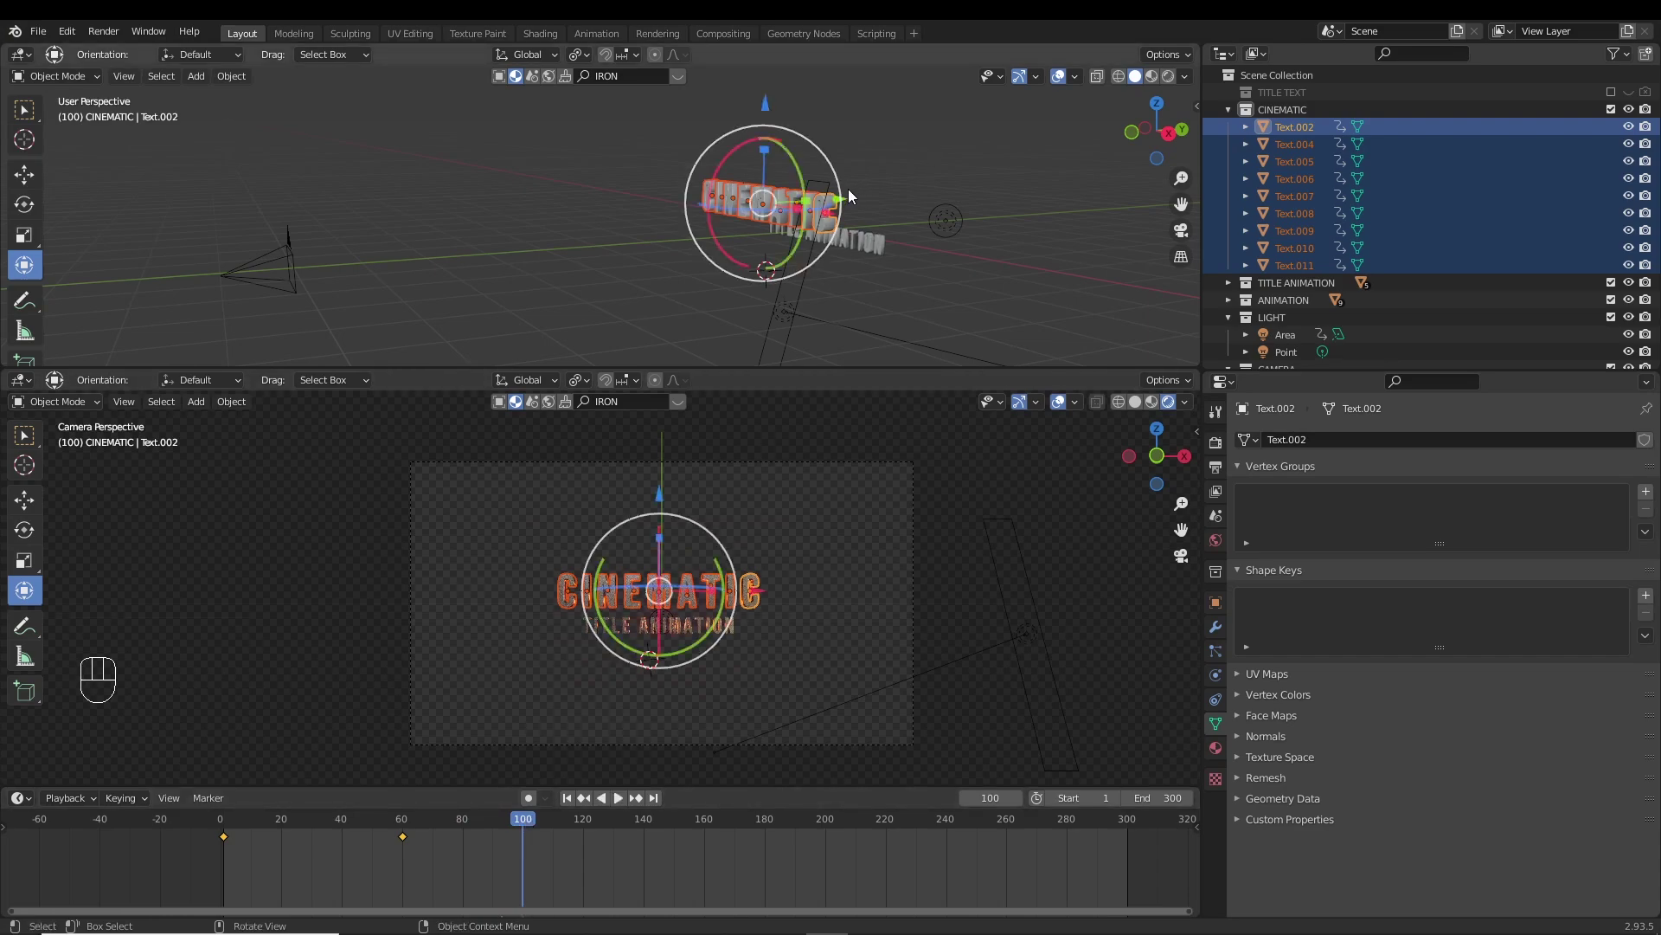
key(KP_3)
drag(933, 211, 1000, 232)
right_click(571, 808)
key(space)
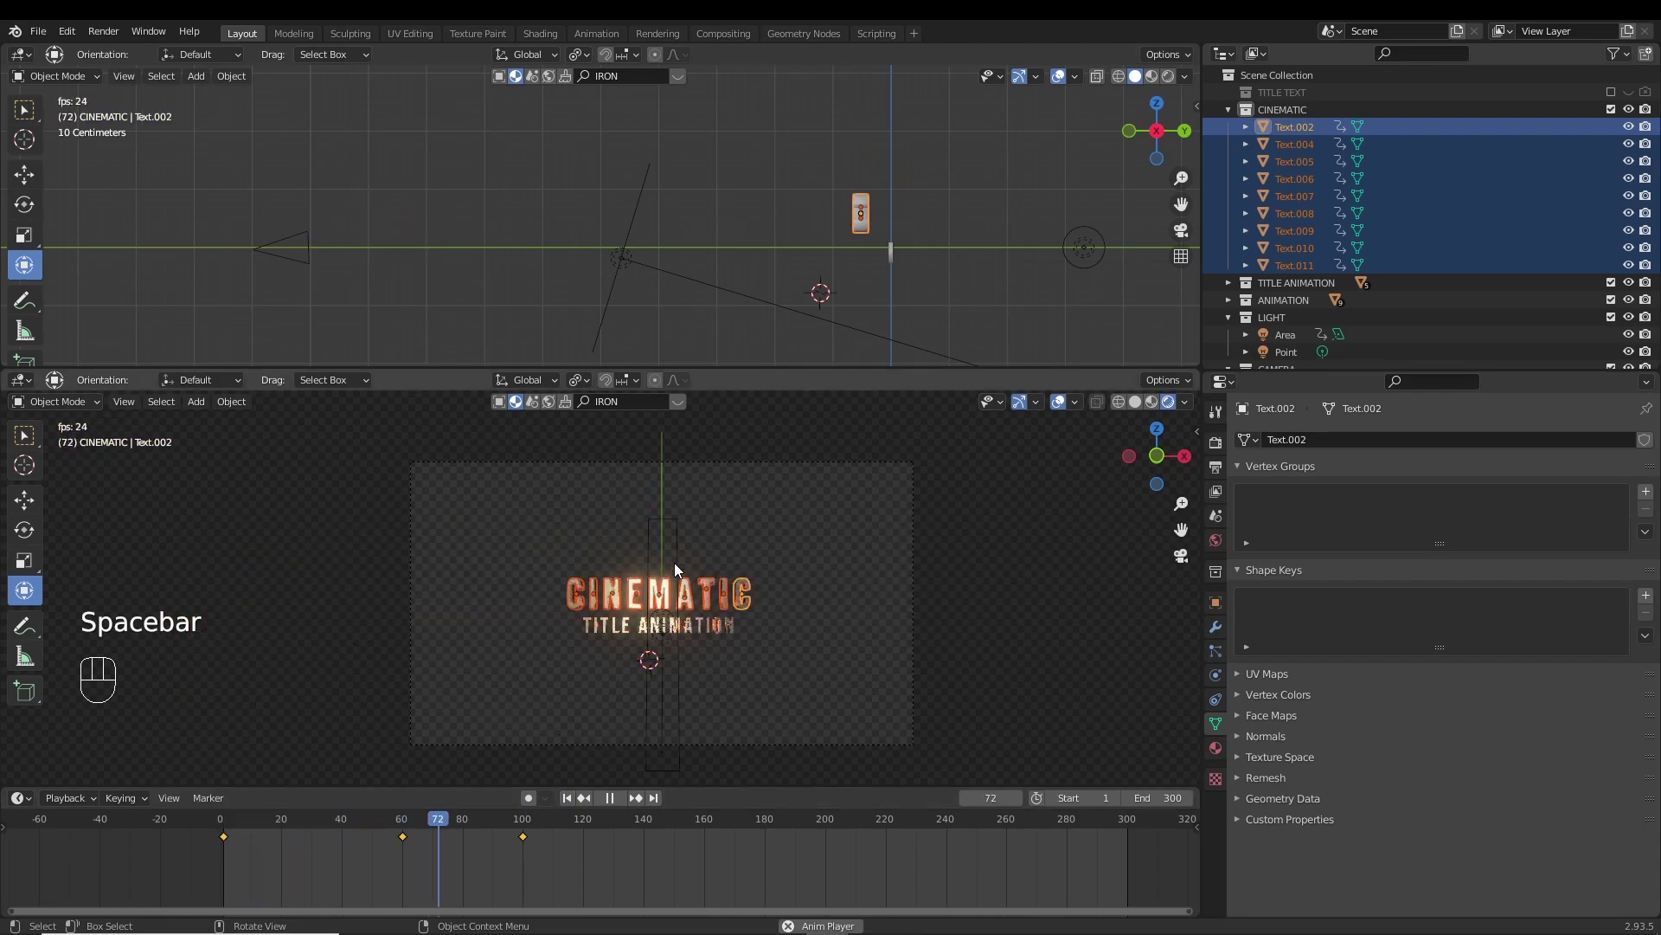
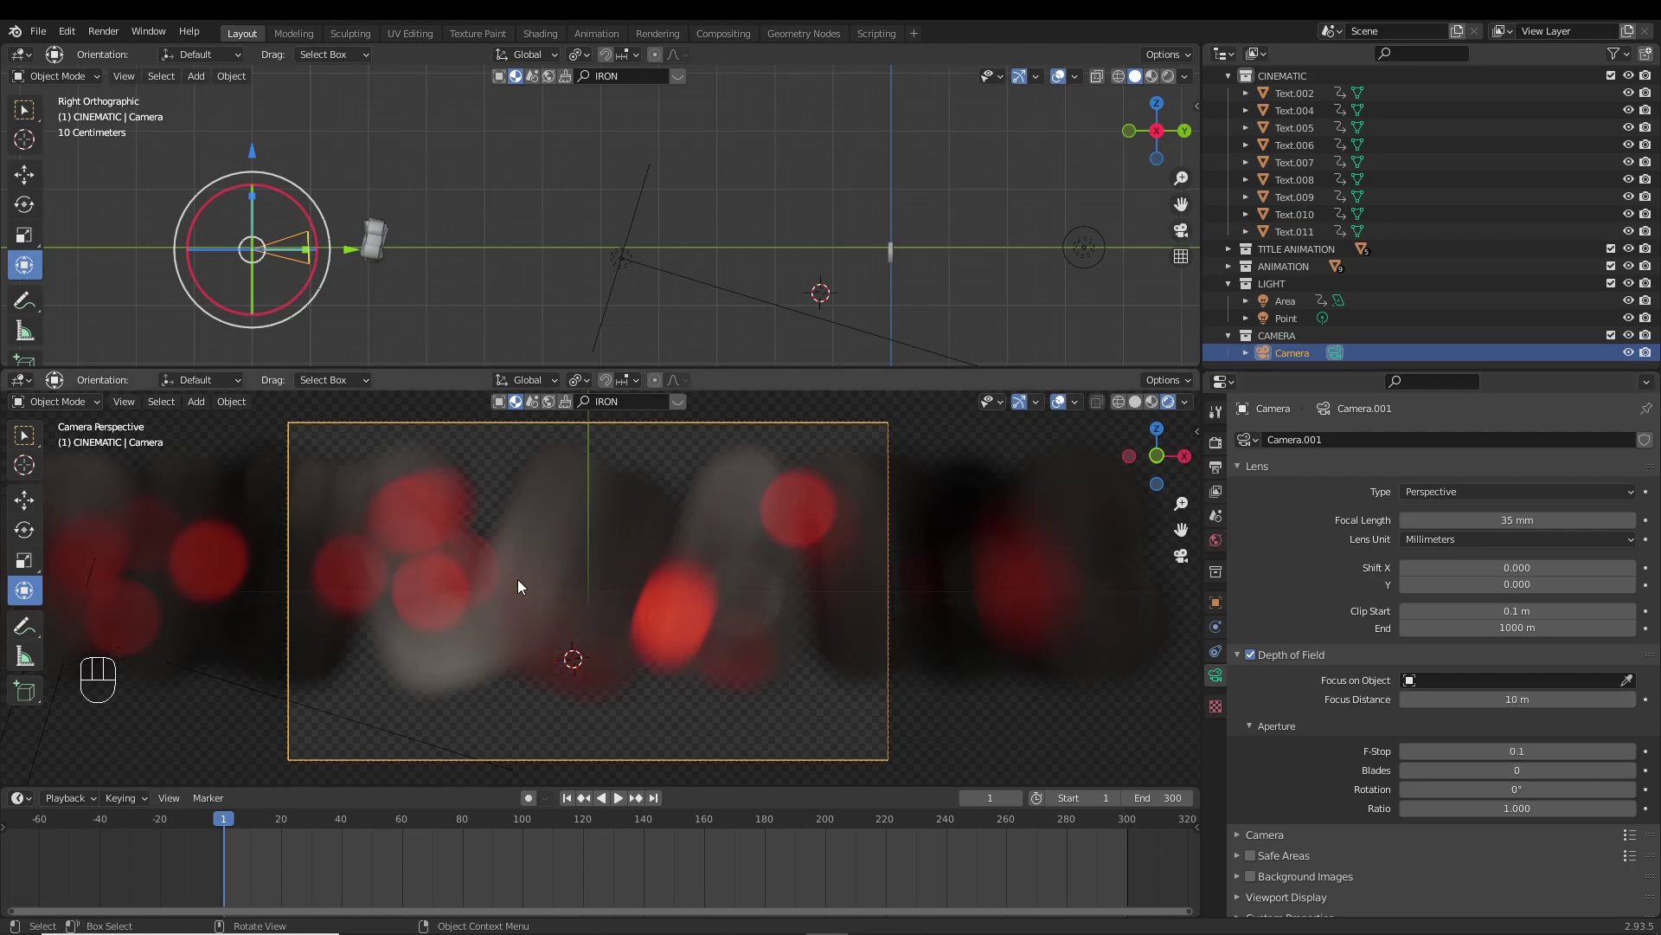
Preview the blurred title from the camera with the 11 m focus distance applied.
key(space)
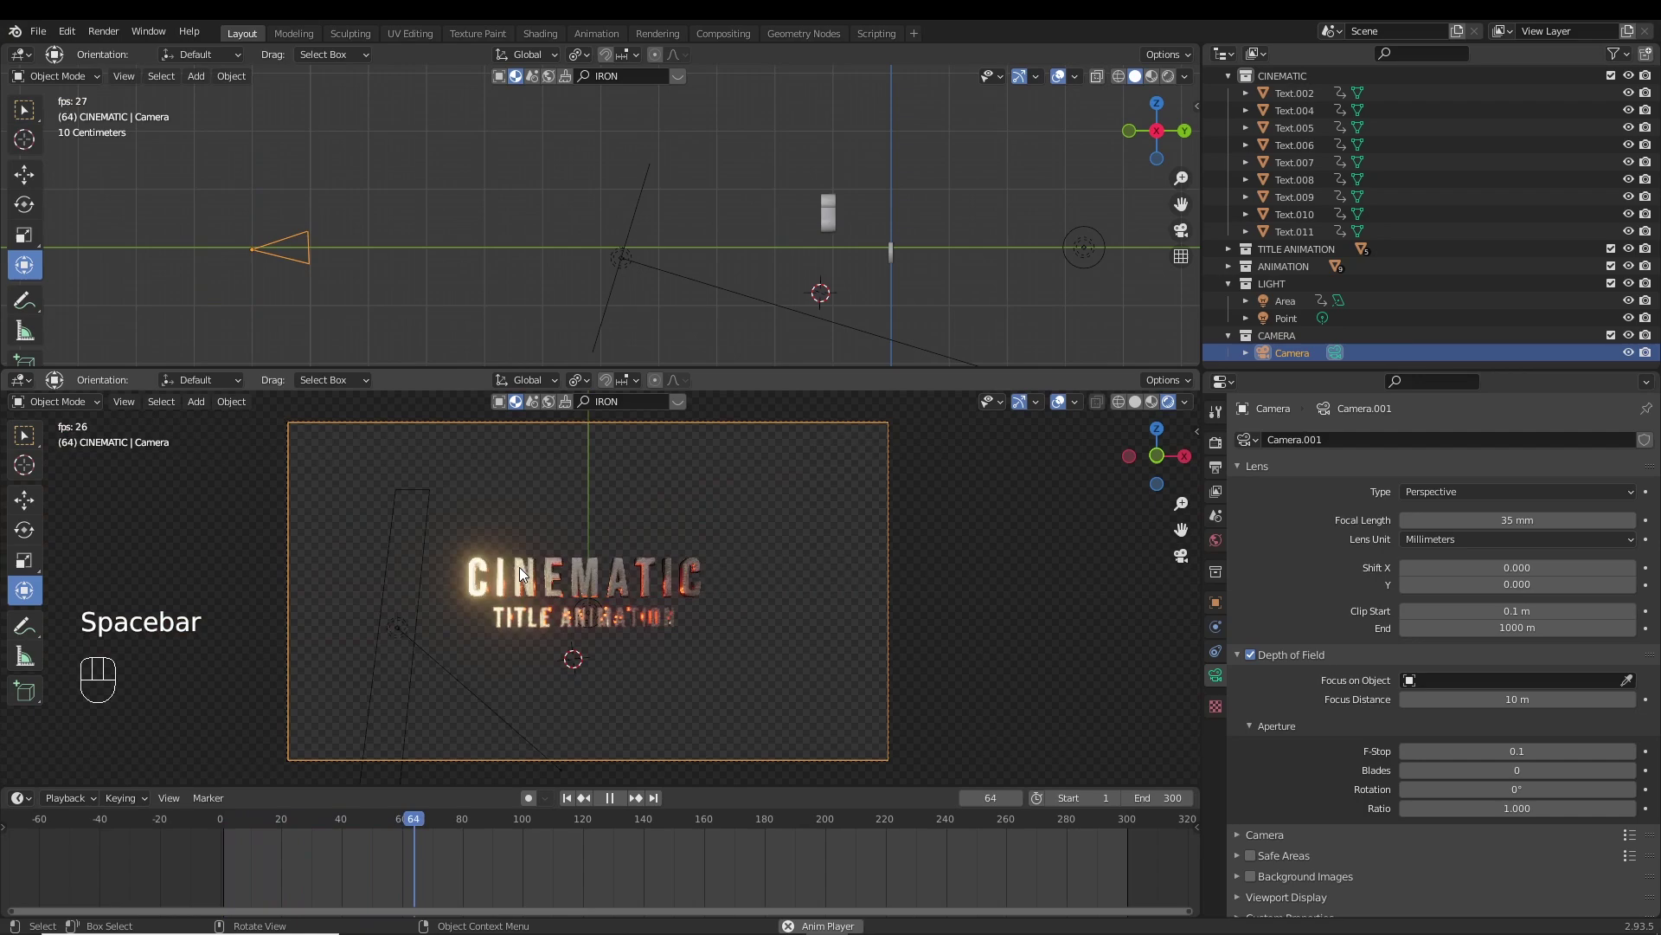
key(space)
key(space)
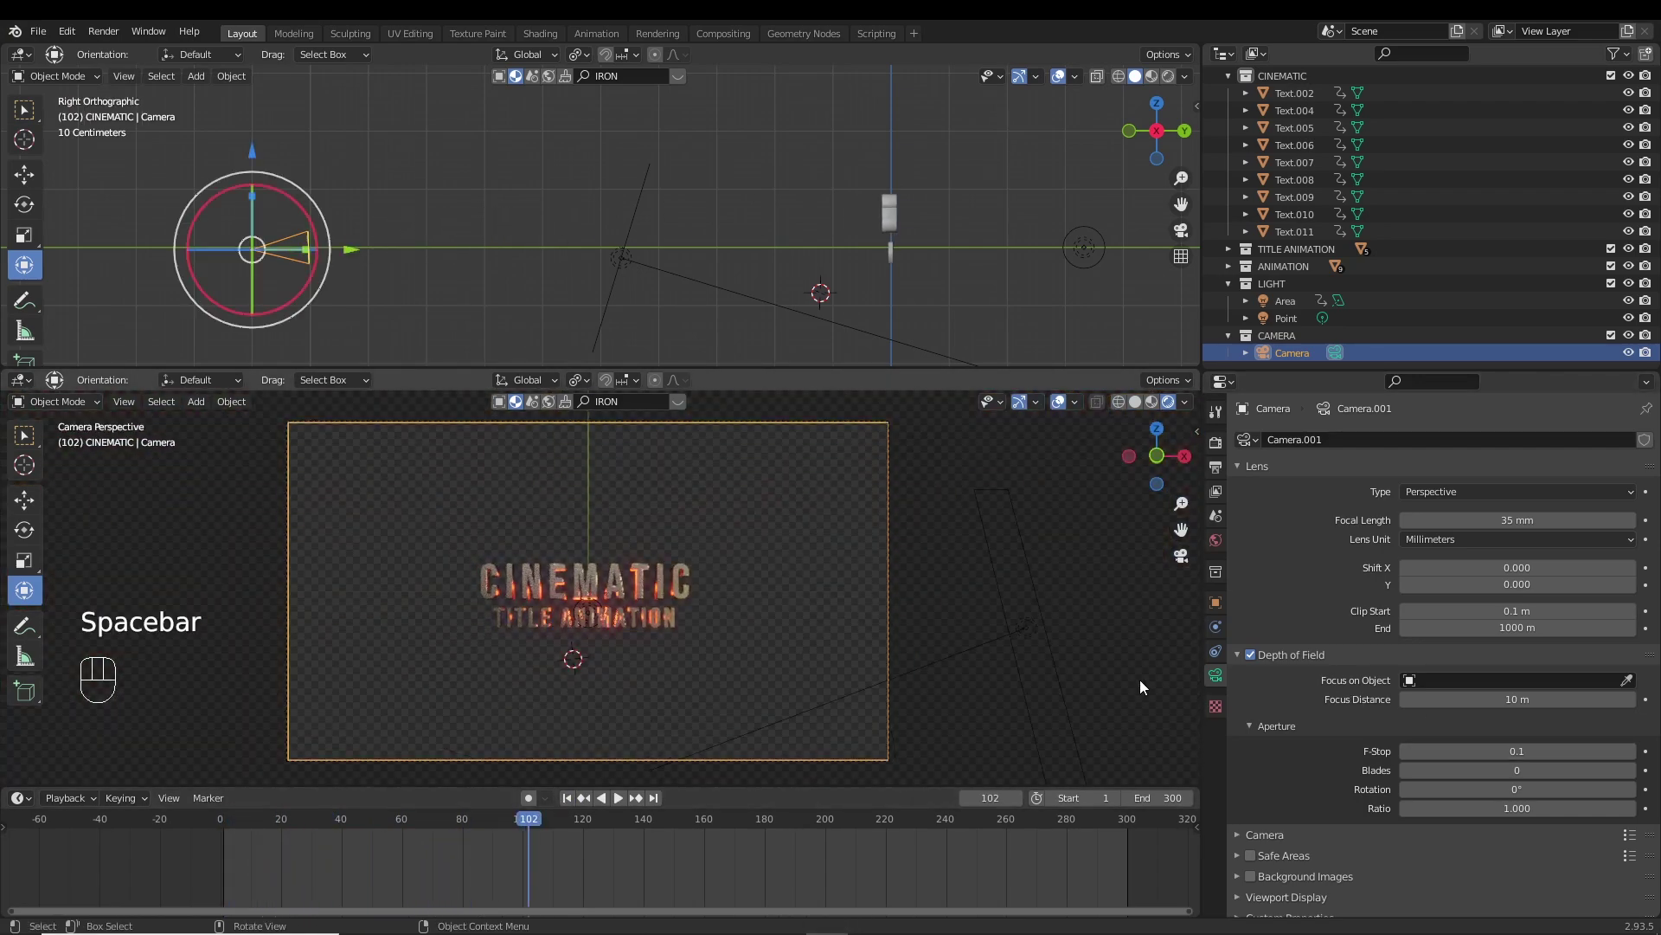
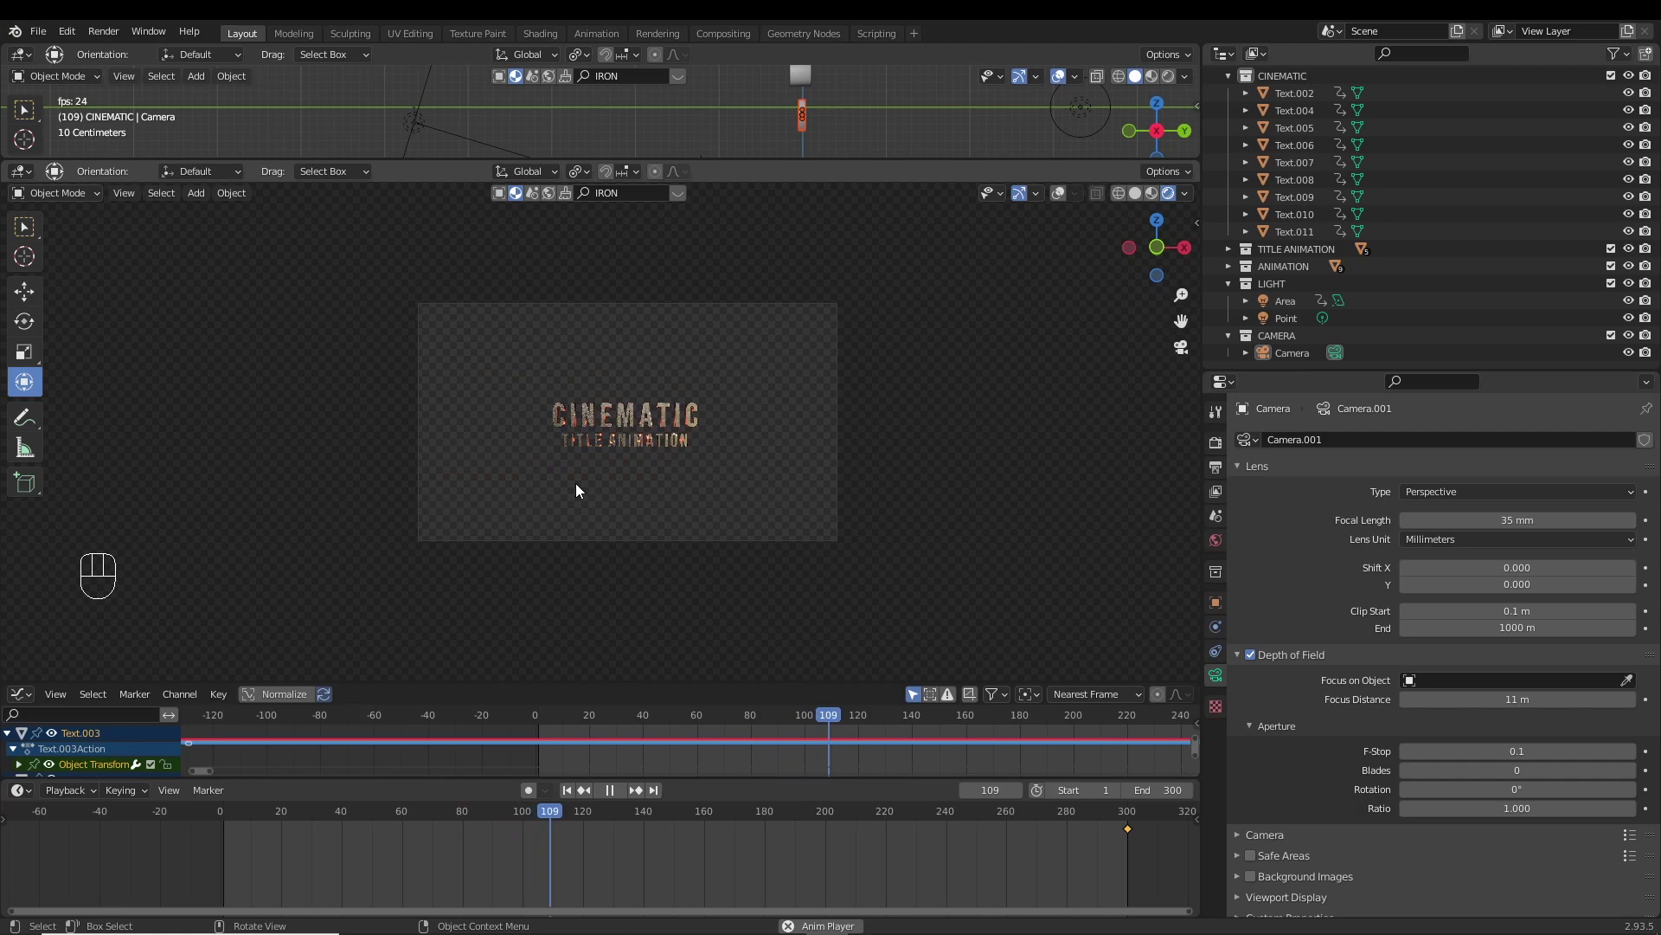
Rotate the TITLE ANIMATION letters at frame 60 so they tumble upright by frame 100, and preview.
key(space)
key(Delete)
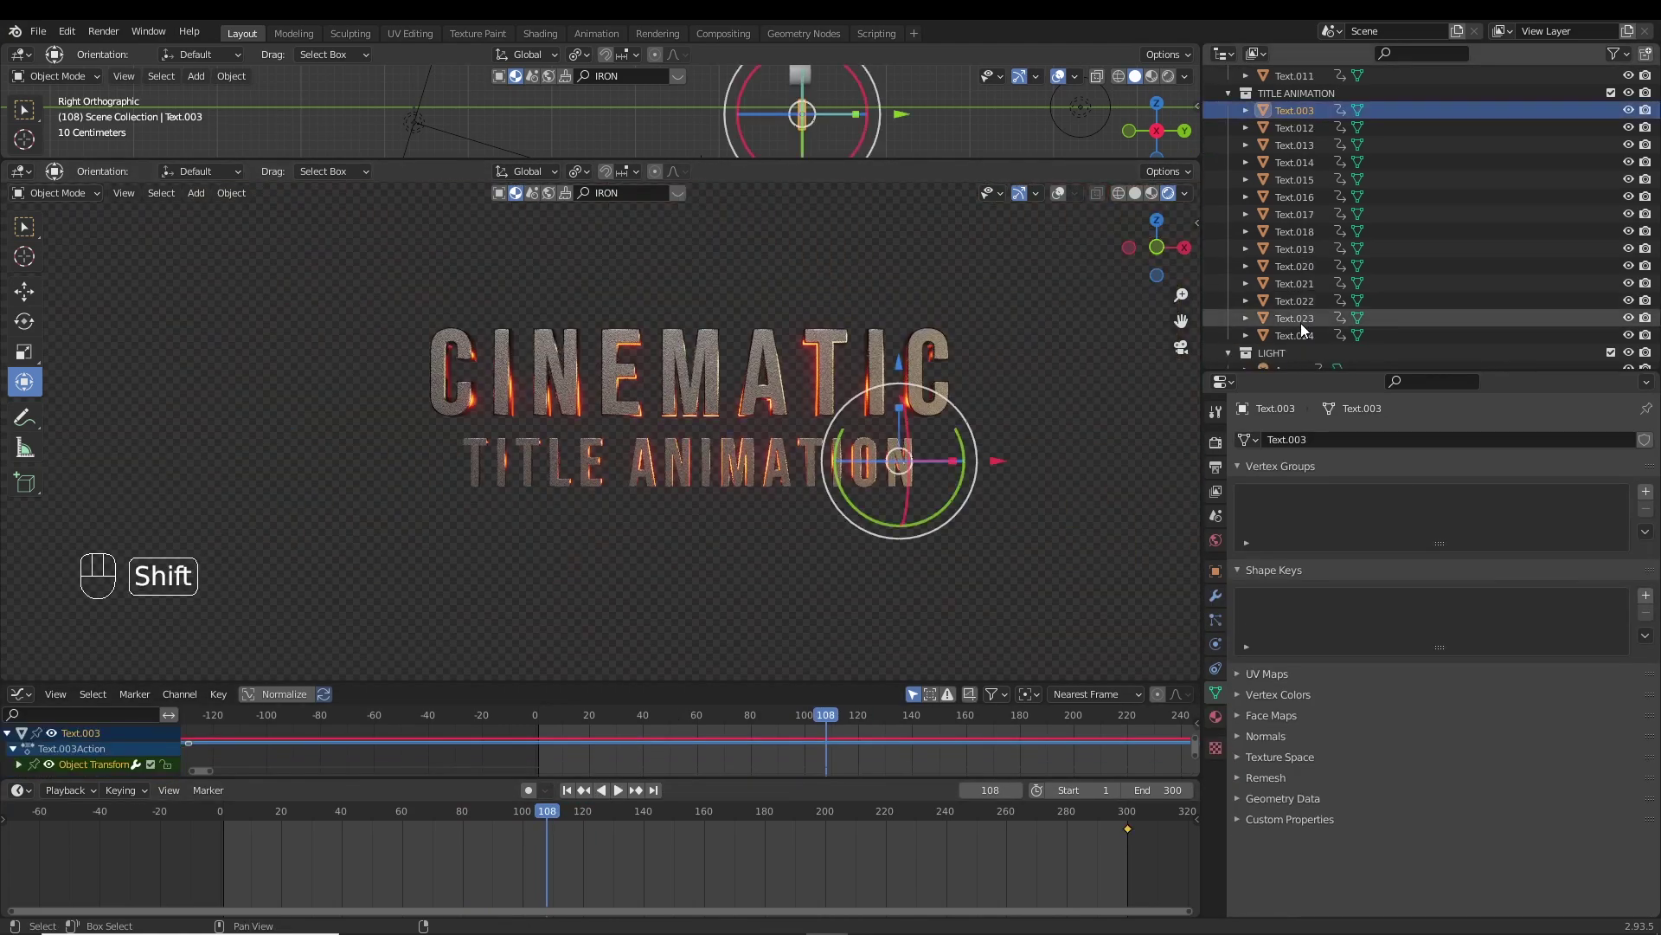
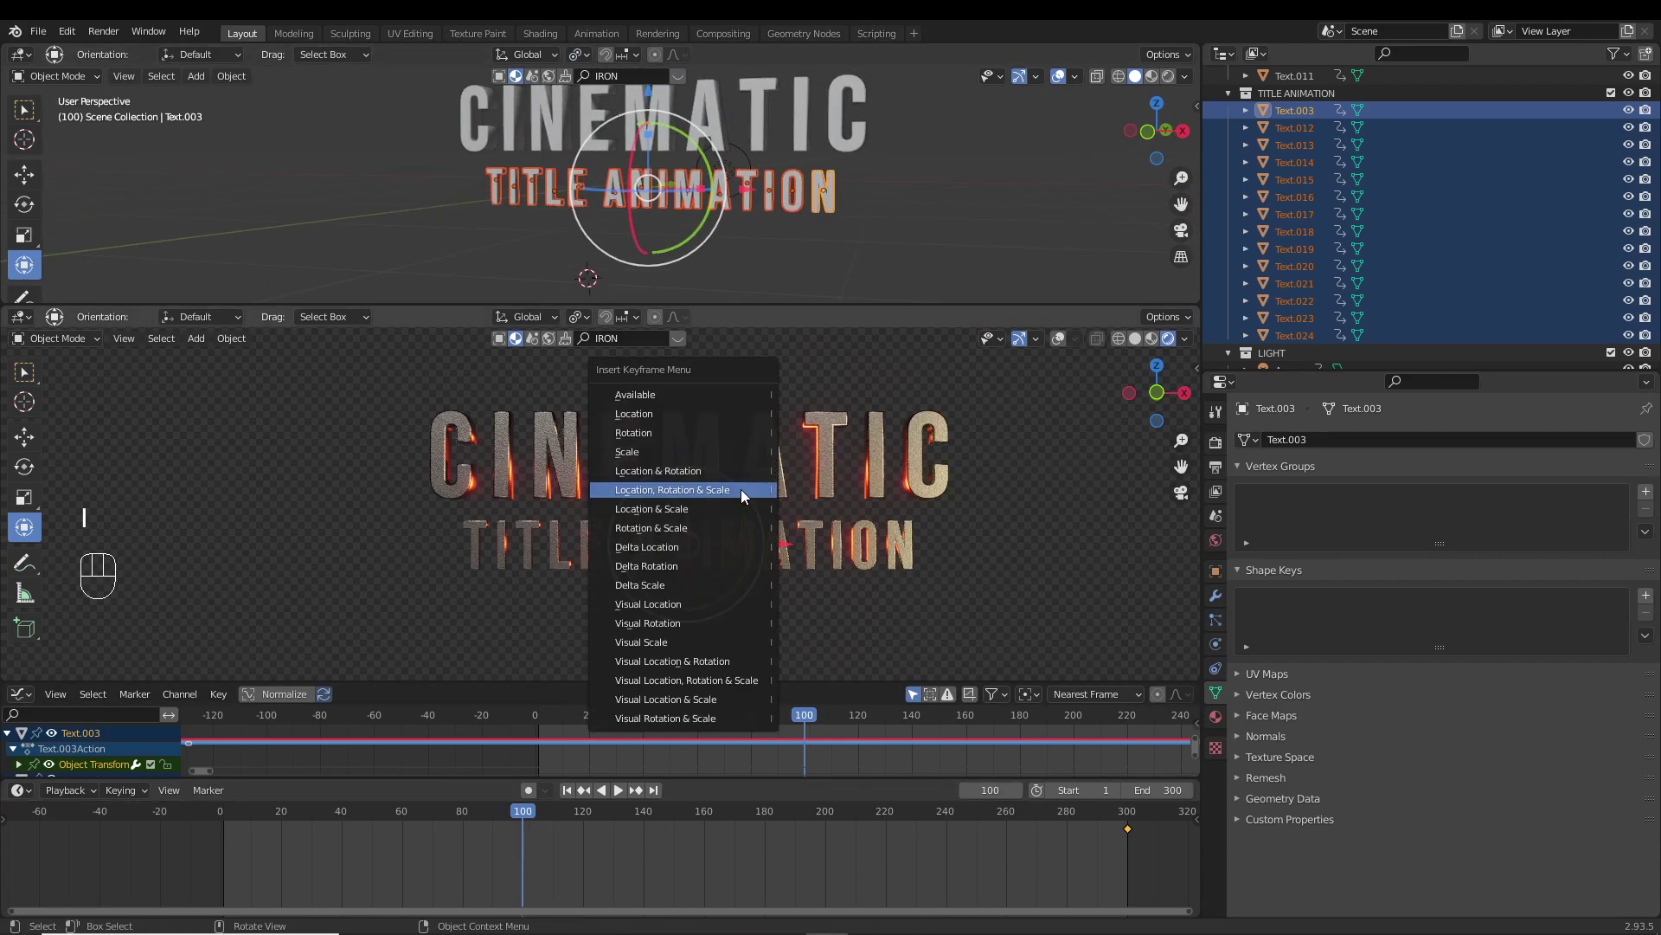
drag(527, 824, 407, 822)
drag(740, 518, 722, 584)
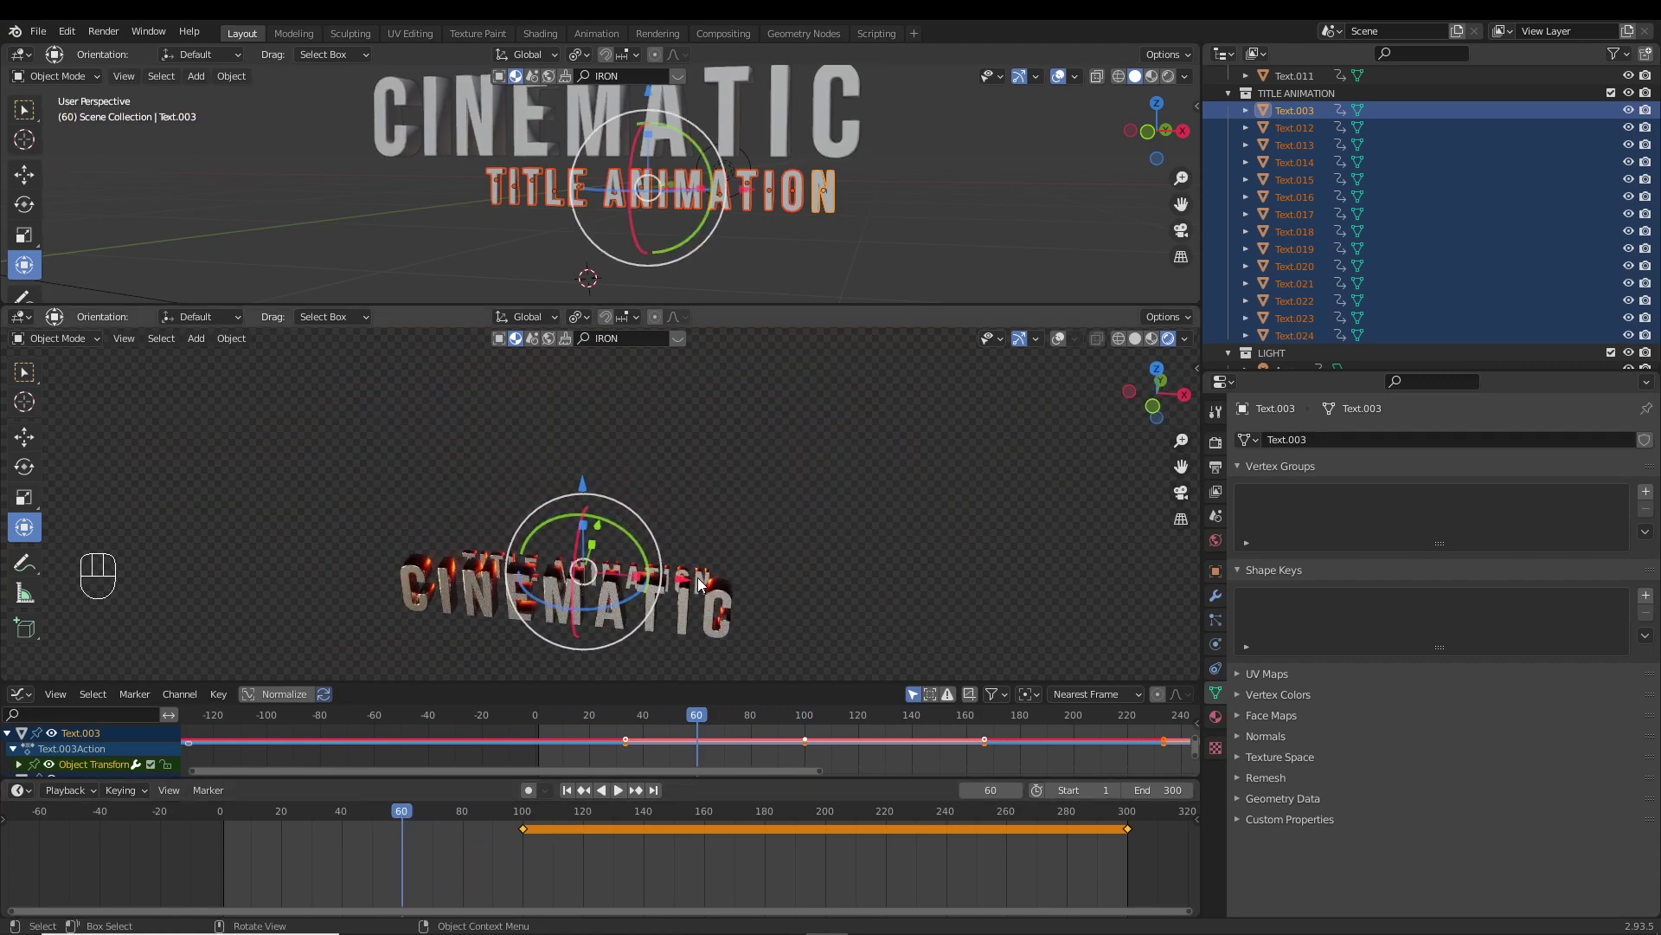
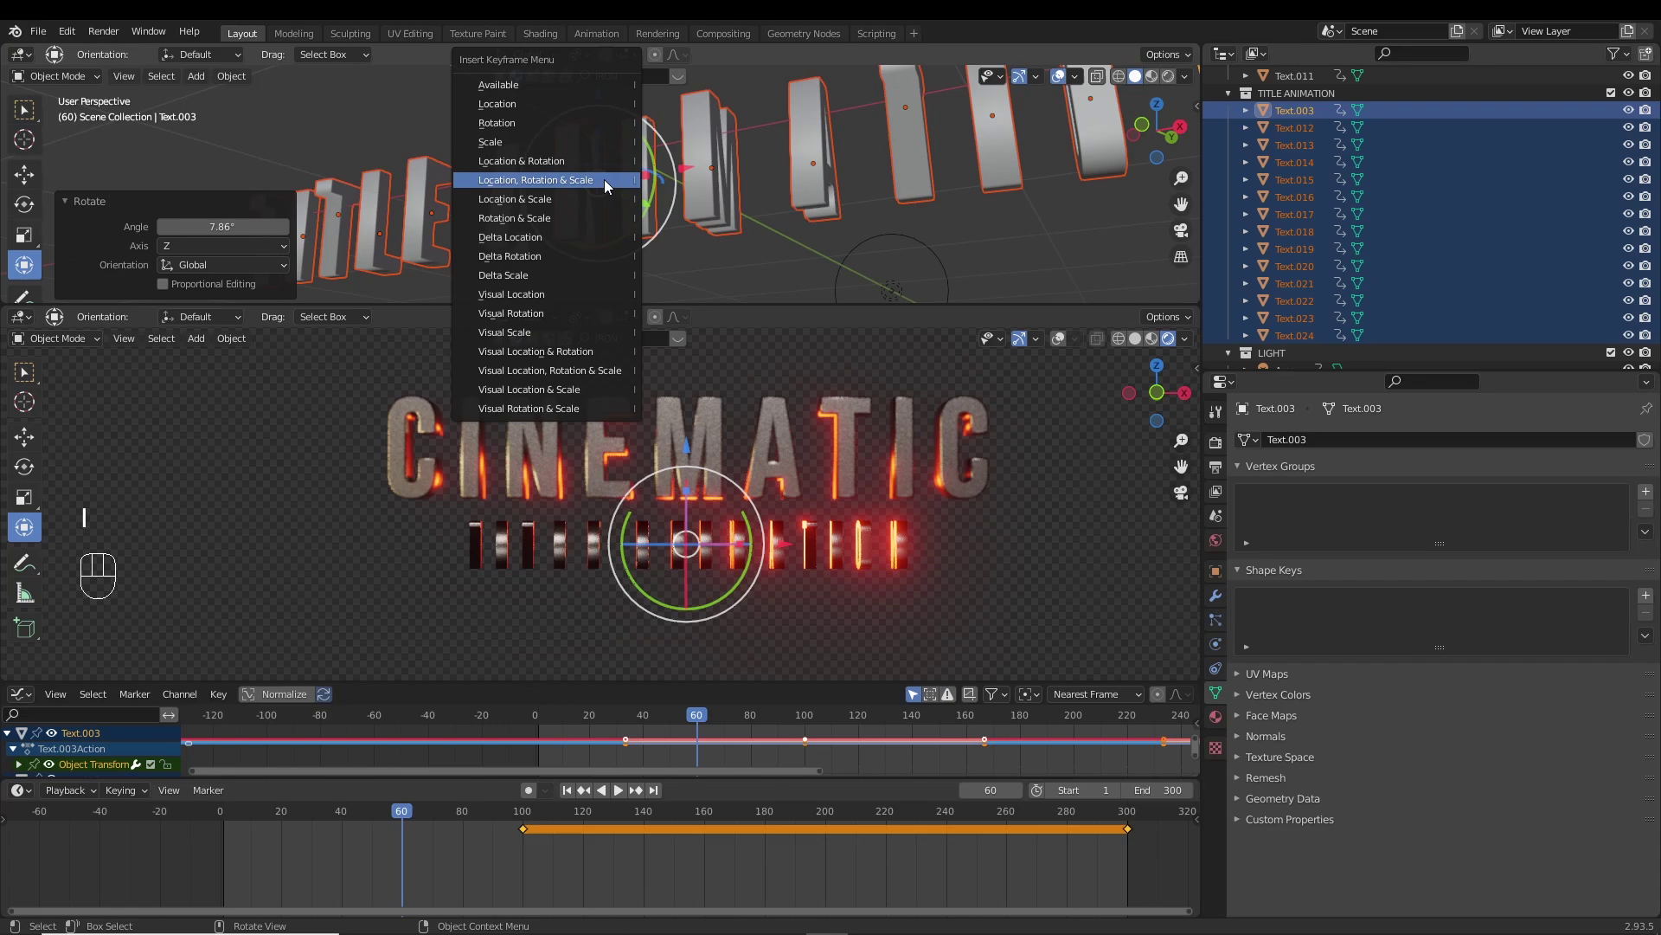
key(space)
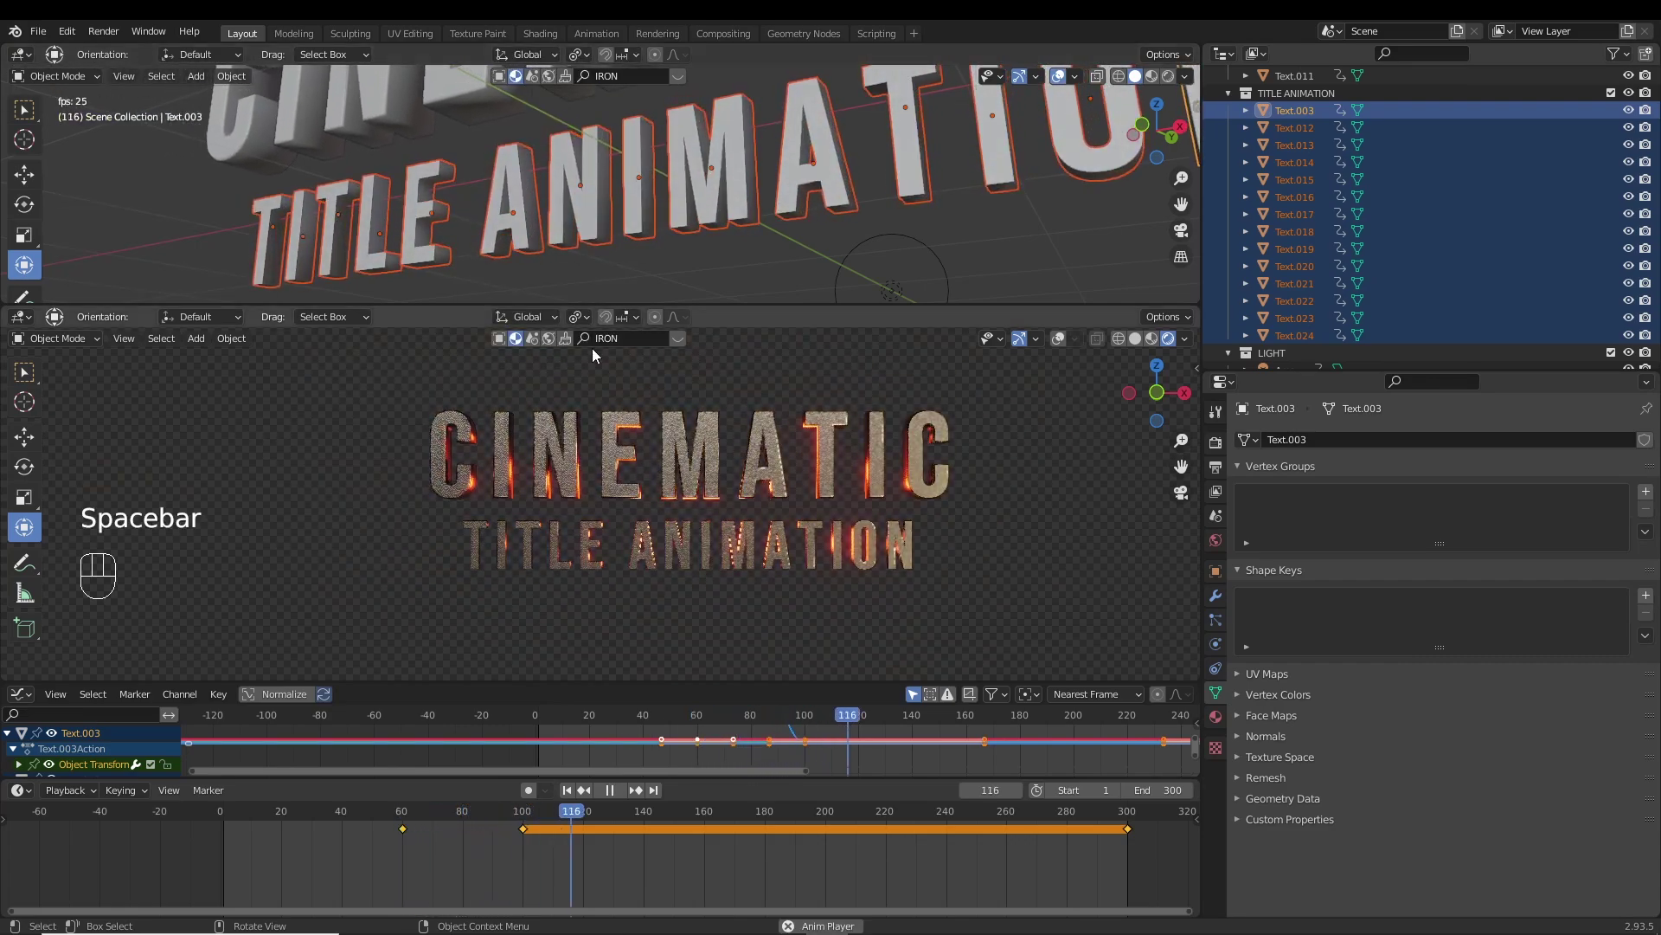
key(space)
Stagger the letters' keyframe timing in the timeline and replay the spin-in.
click(336, 805)
drag(537, 873, 525, 831)
drag(527, 835, 469, 848)
click(378, 819)
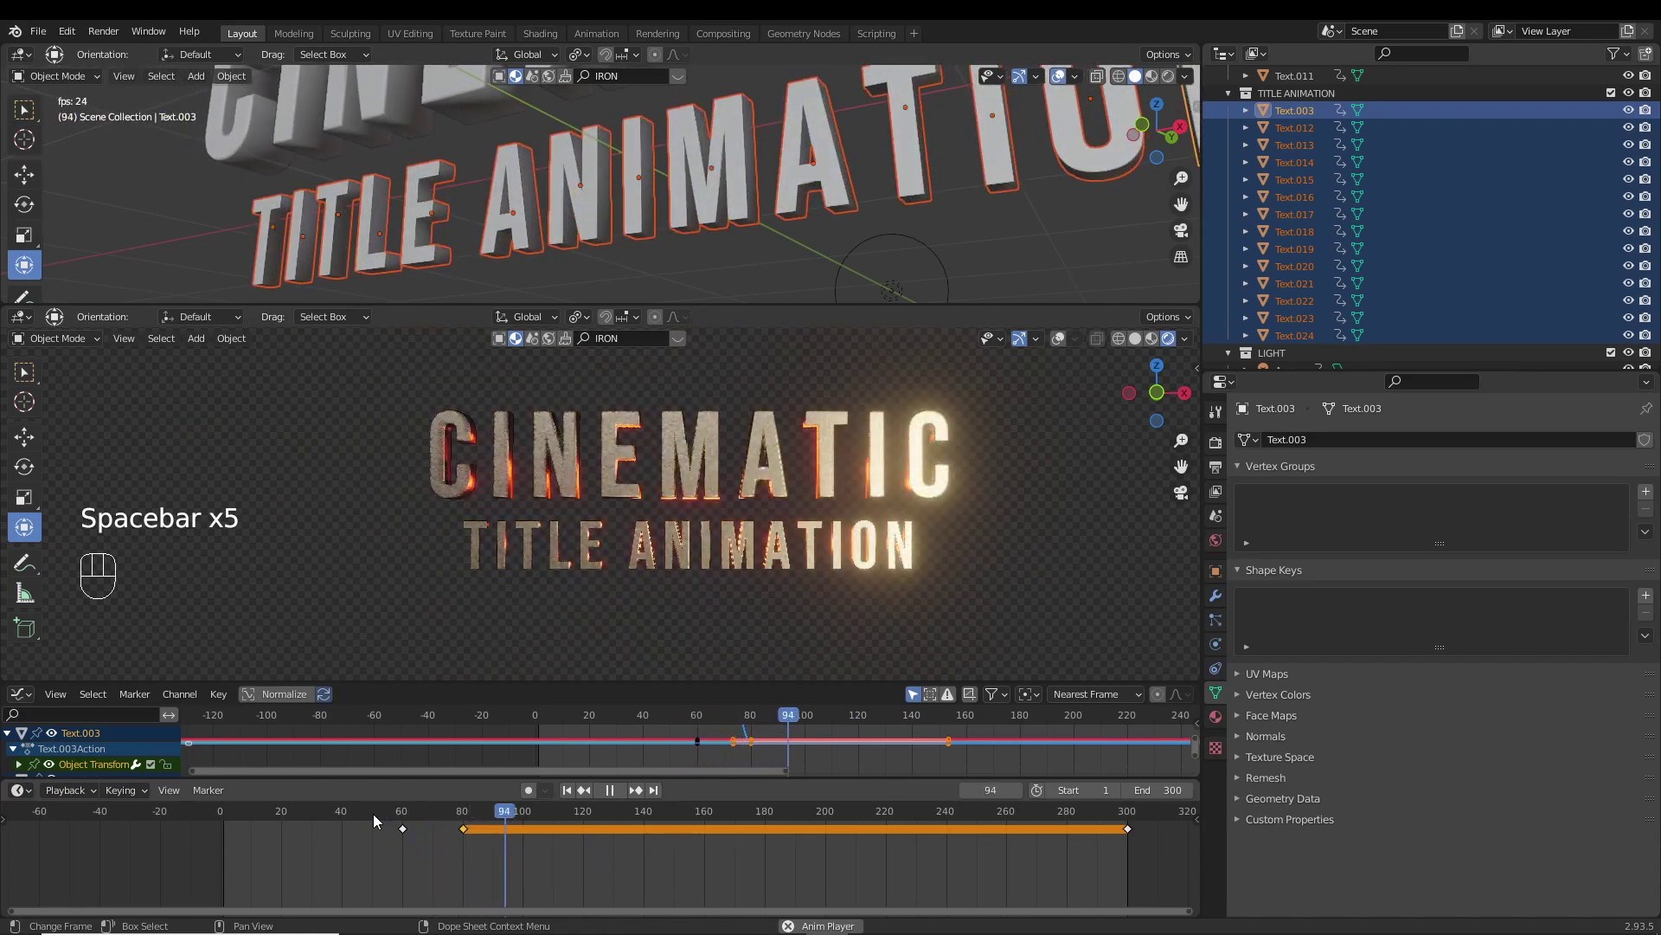
drag(352, 814, 376, 820)
drag(407, 837, 346, 849)
click(312, 823)
key(space)
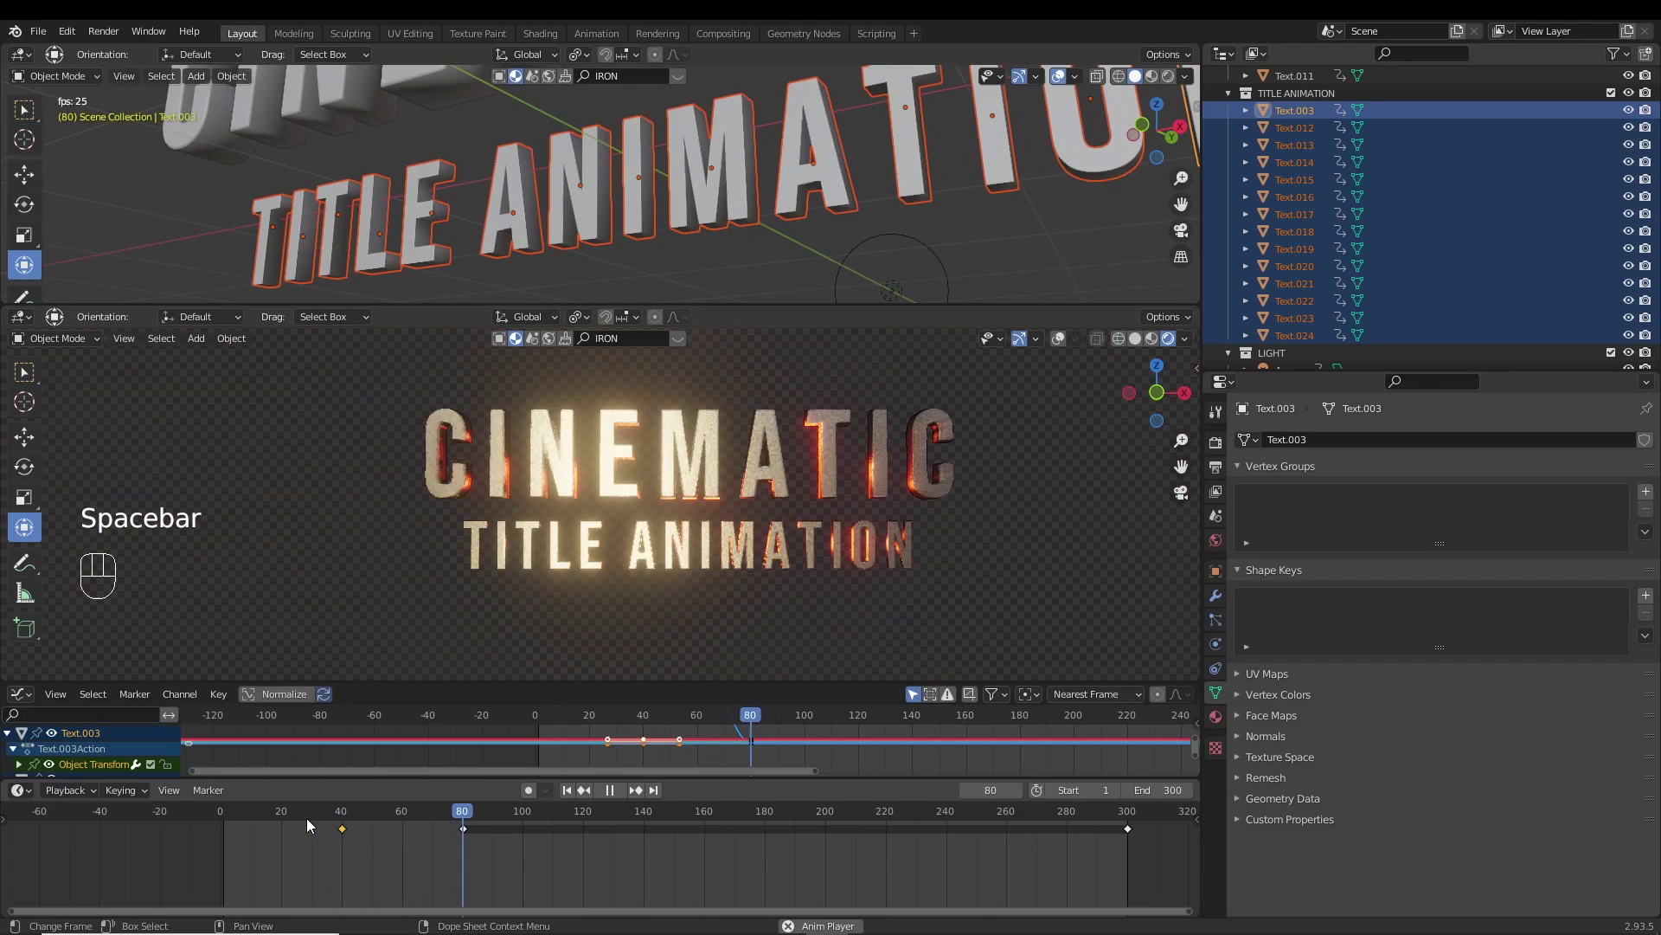
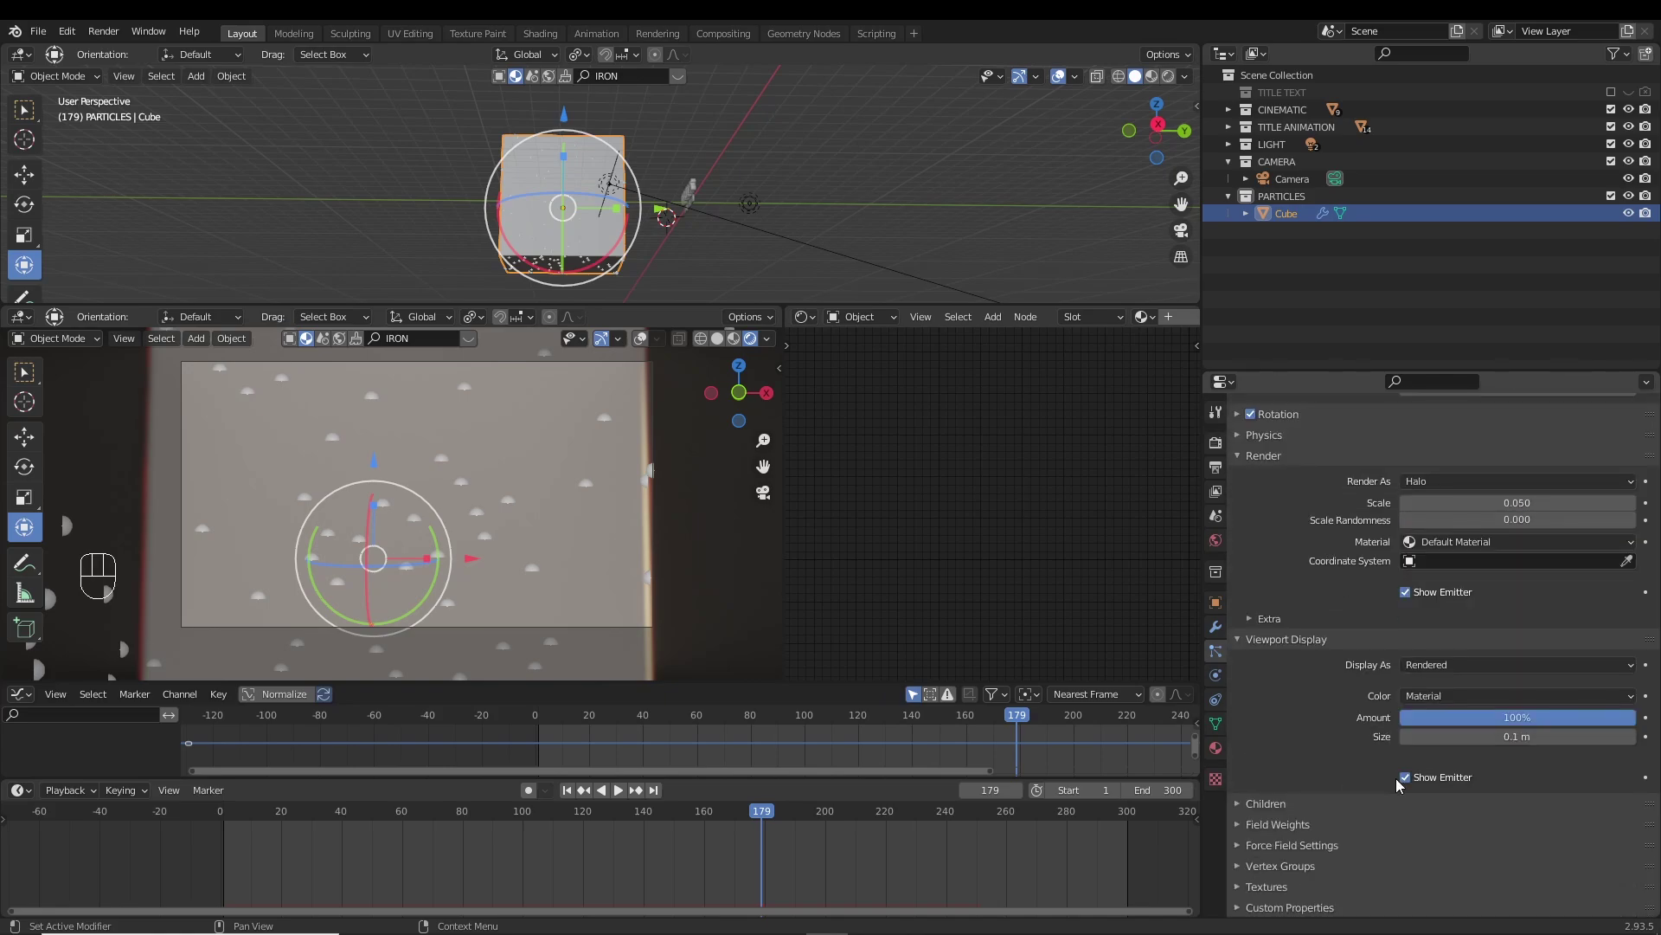
Hide the emitter cube in the viewport and preview the halo particles drifting from frame 1.
click(1408, 786)
click(568, 804)
key(space)
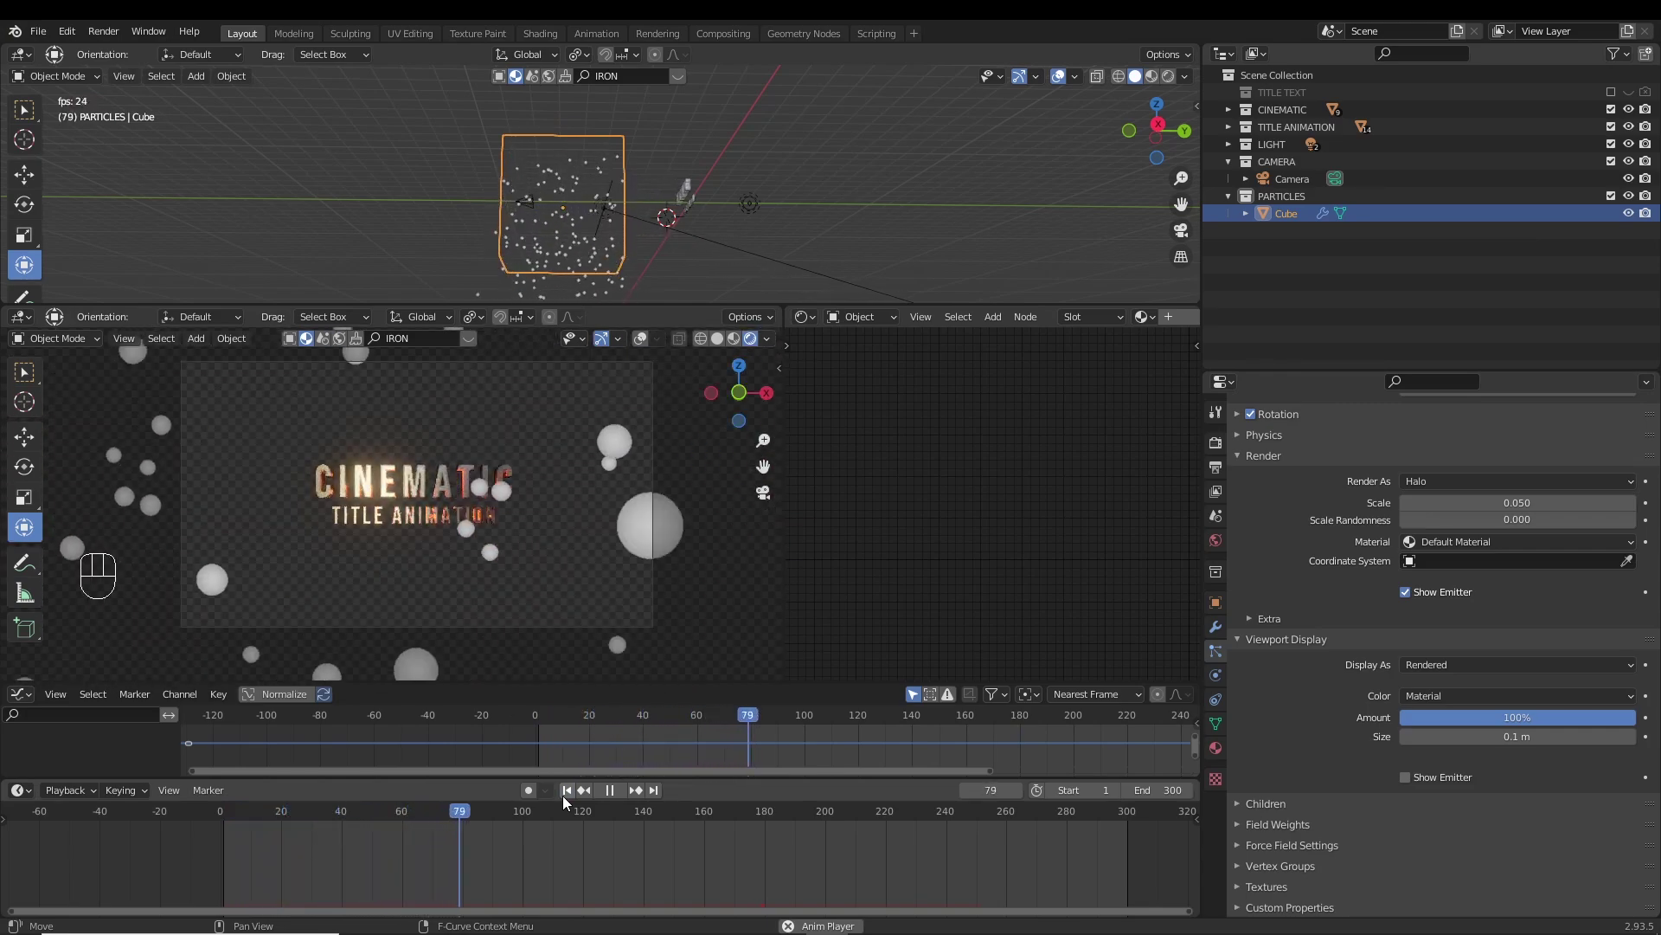
drag(676, 253, 617, 265)
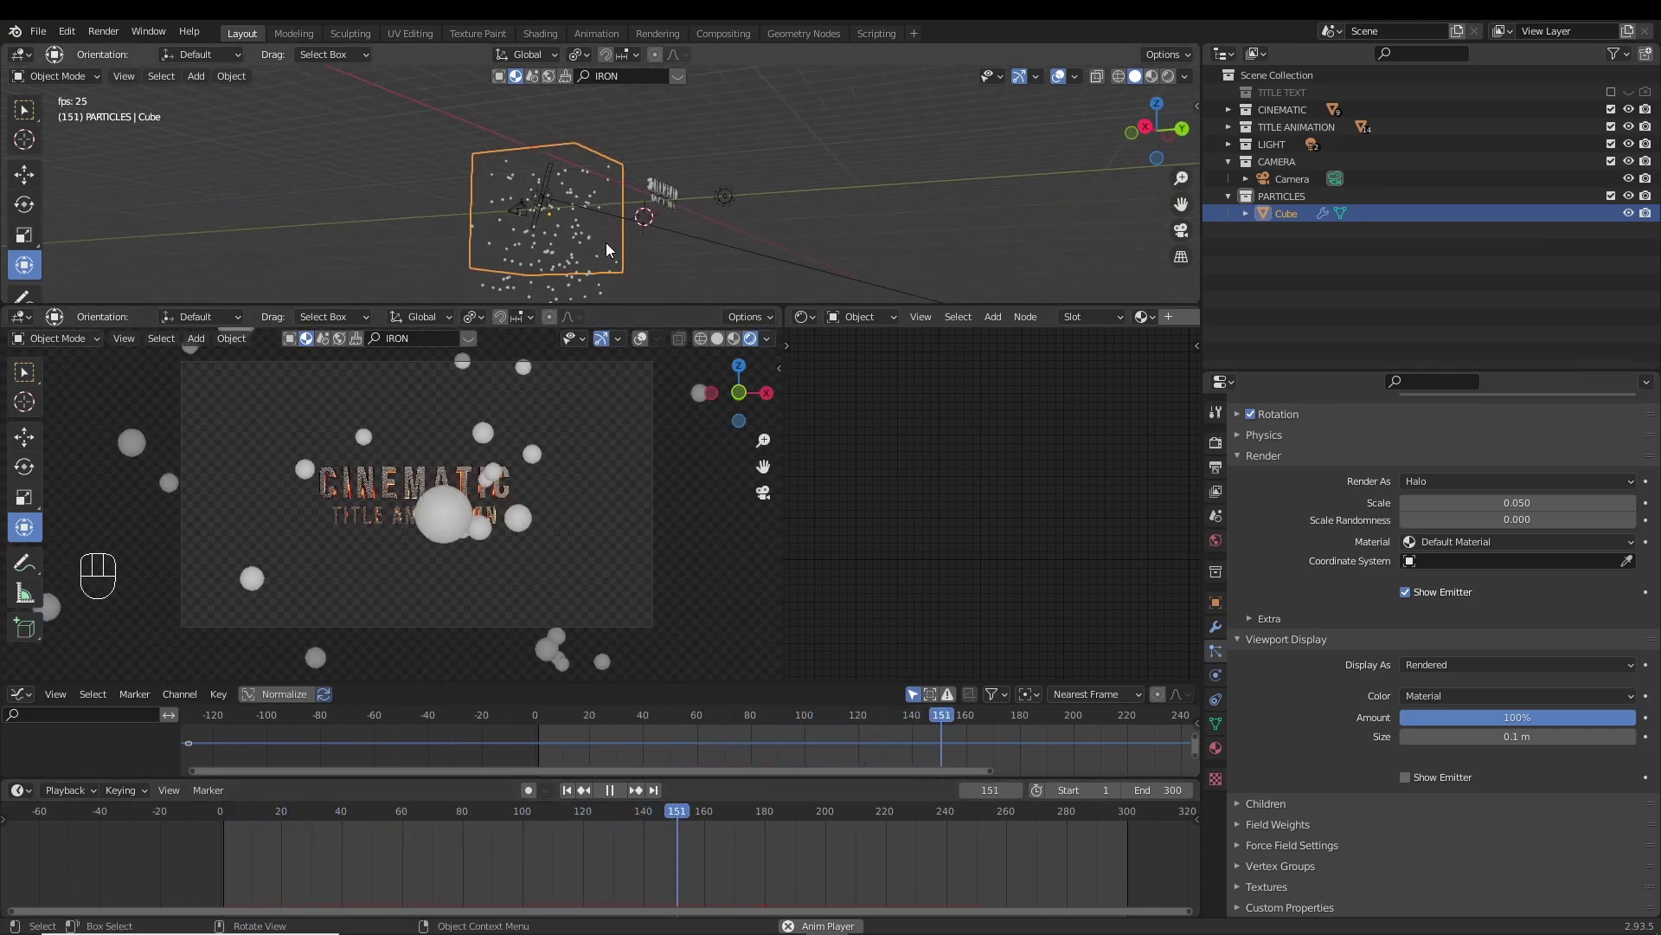
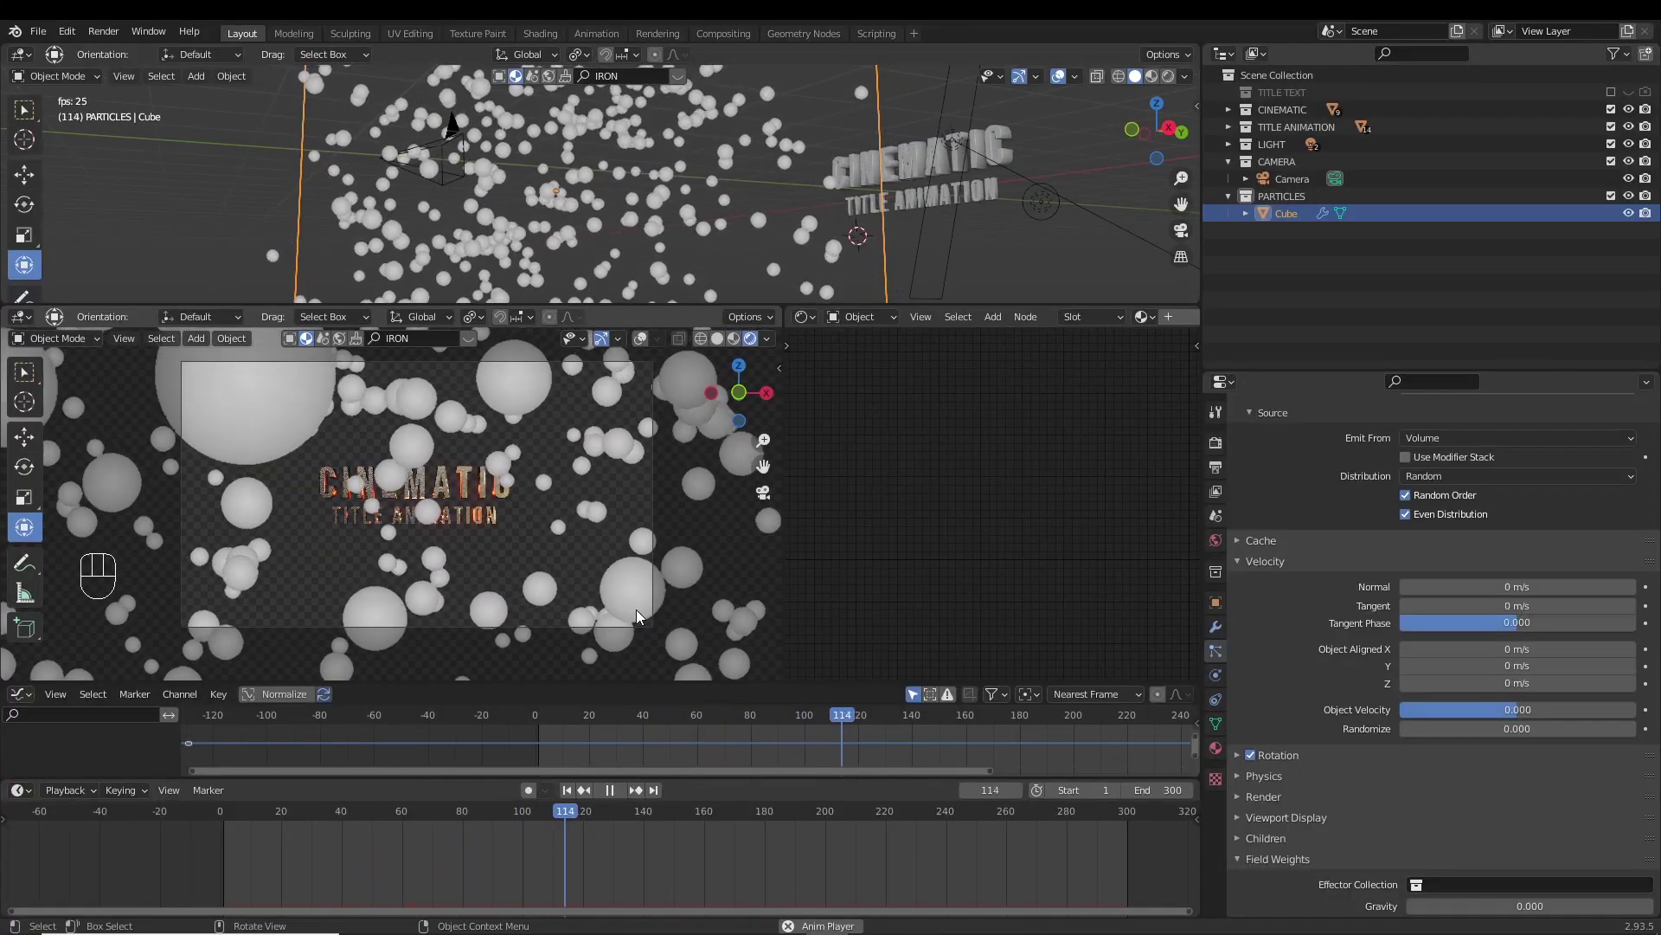
Reframe the view and add a UV Sphere to the scene with Shift+A.
click(872, 194)
middle_click(904, 206)
middle_click(913, 193)
middle_click(850, 199)
drag(923, 213, 686, 177)
drag(615, 172, 582, 205)
drag(537, 218, 463, 233)
click(251, 241)
key(shift+a)
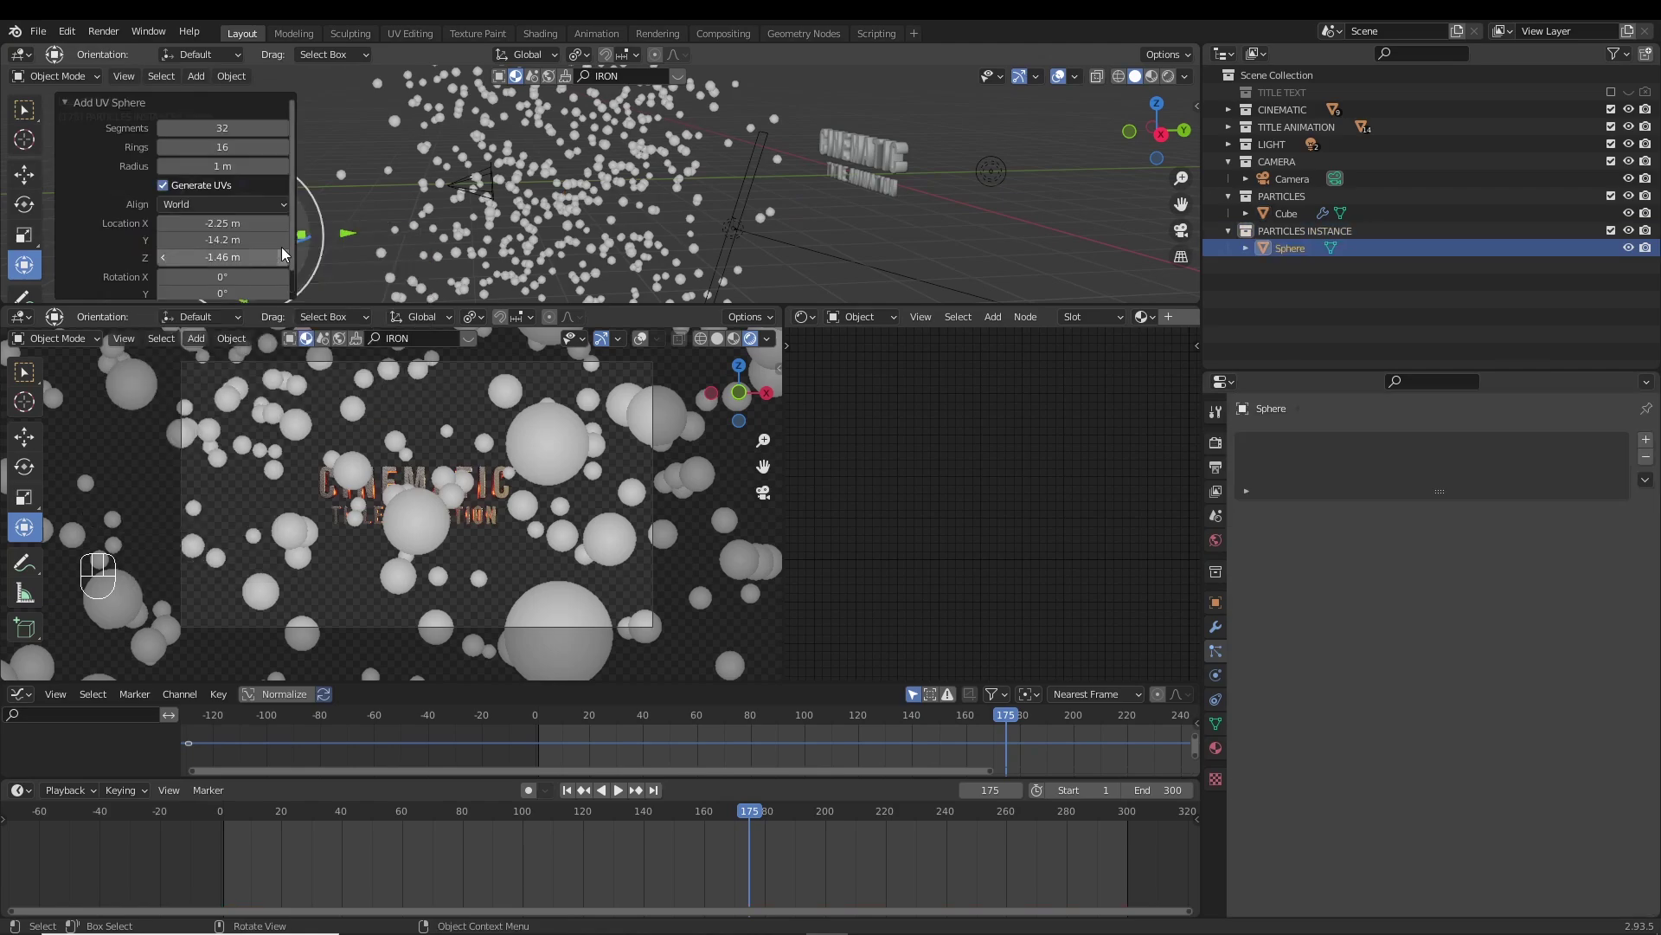
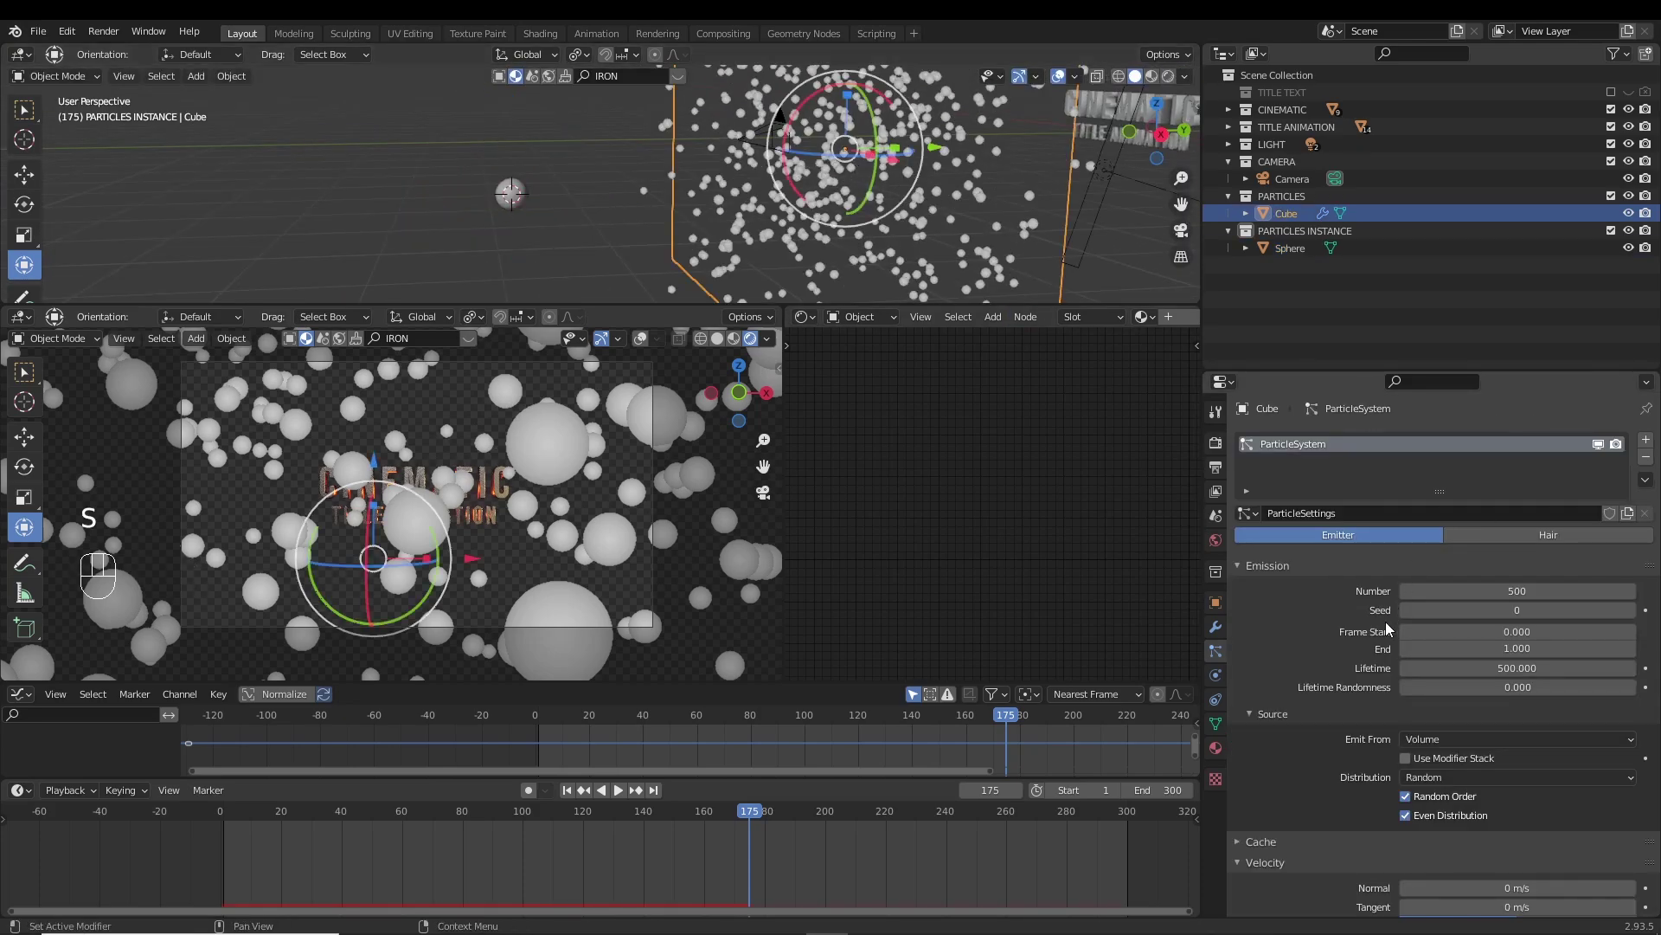
Set the particles to Render As Object with the sphere as Instance Object and preview them.
click(1277, 683)
drag(1499, 605, 1440, 699)
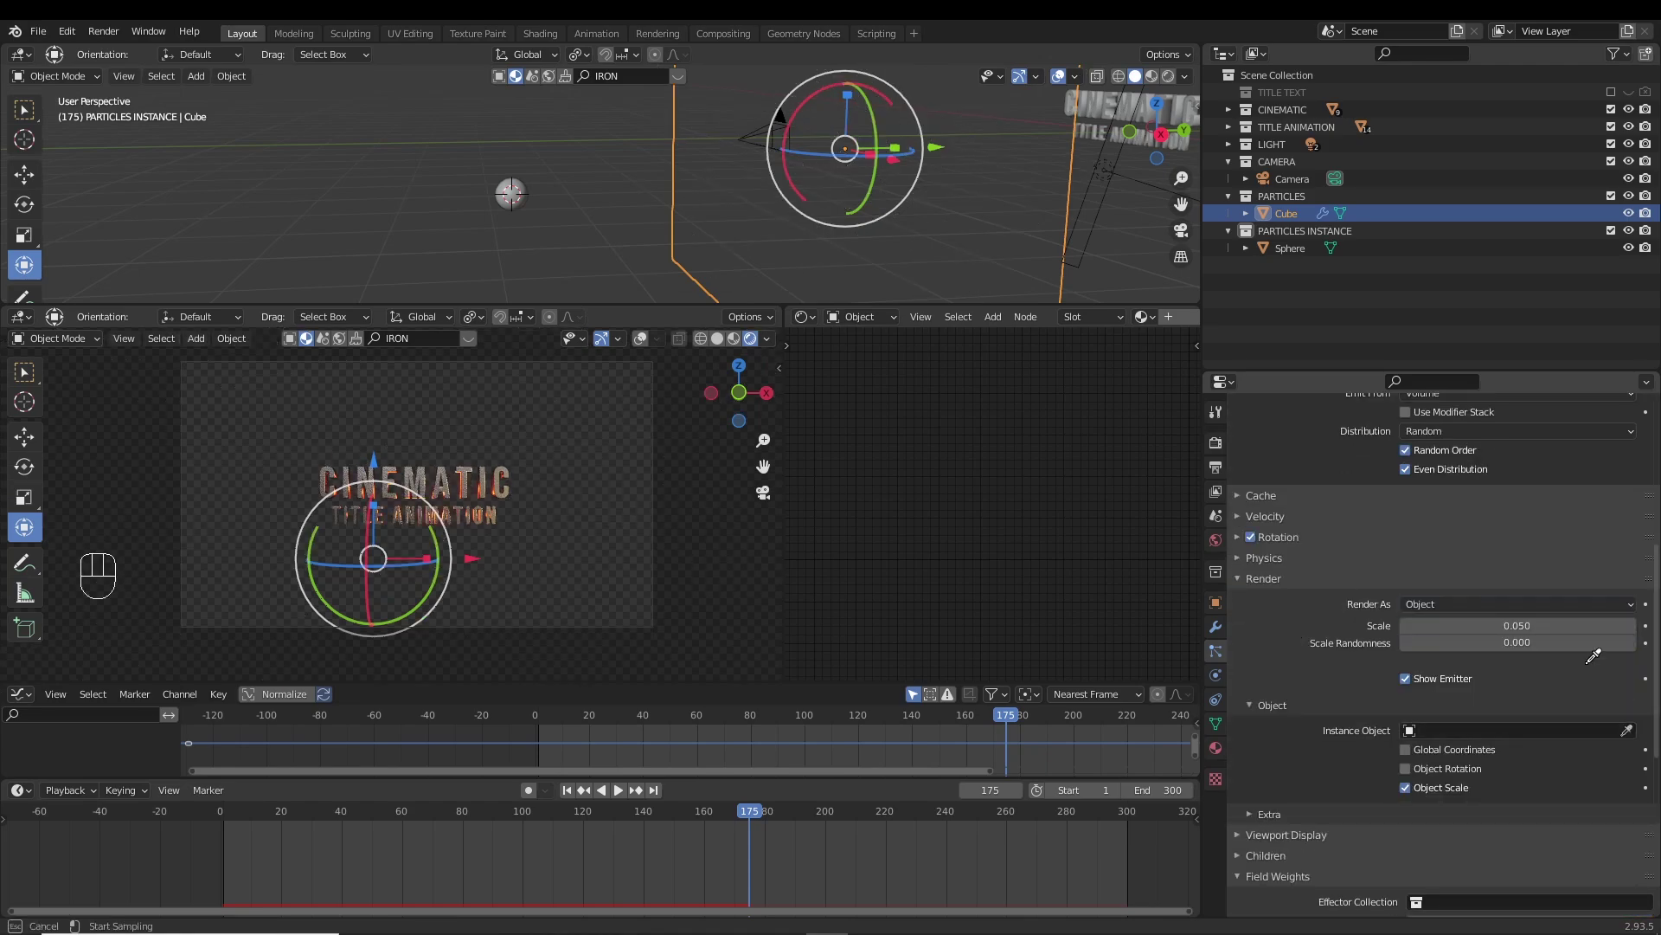
key(space)
key(space)
drag(570, 785, 569, 731)
key(space)
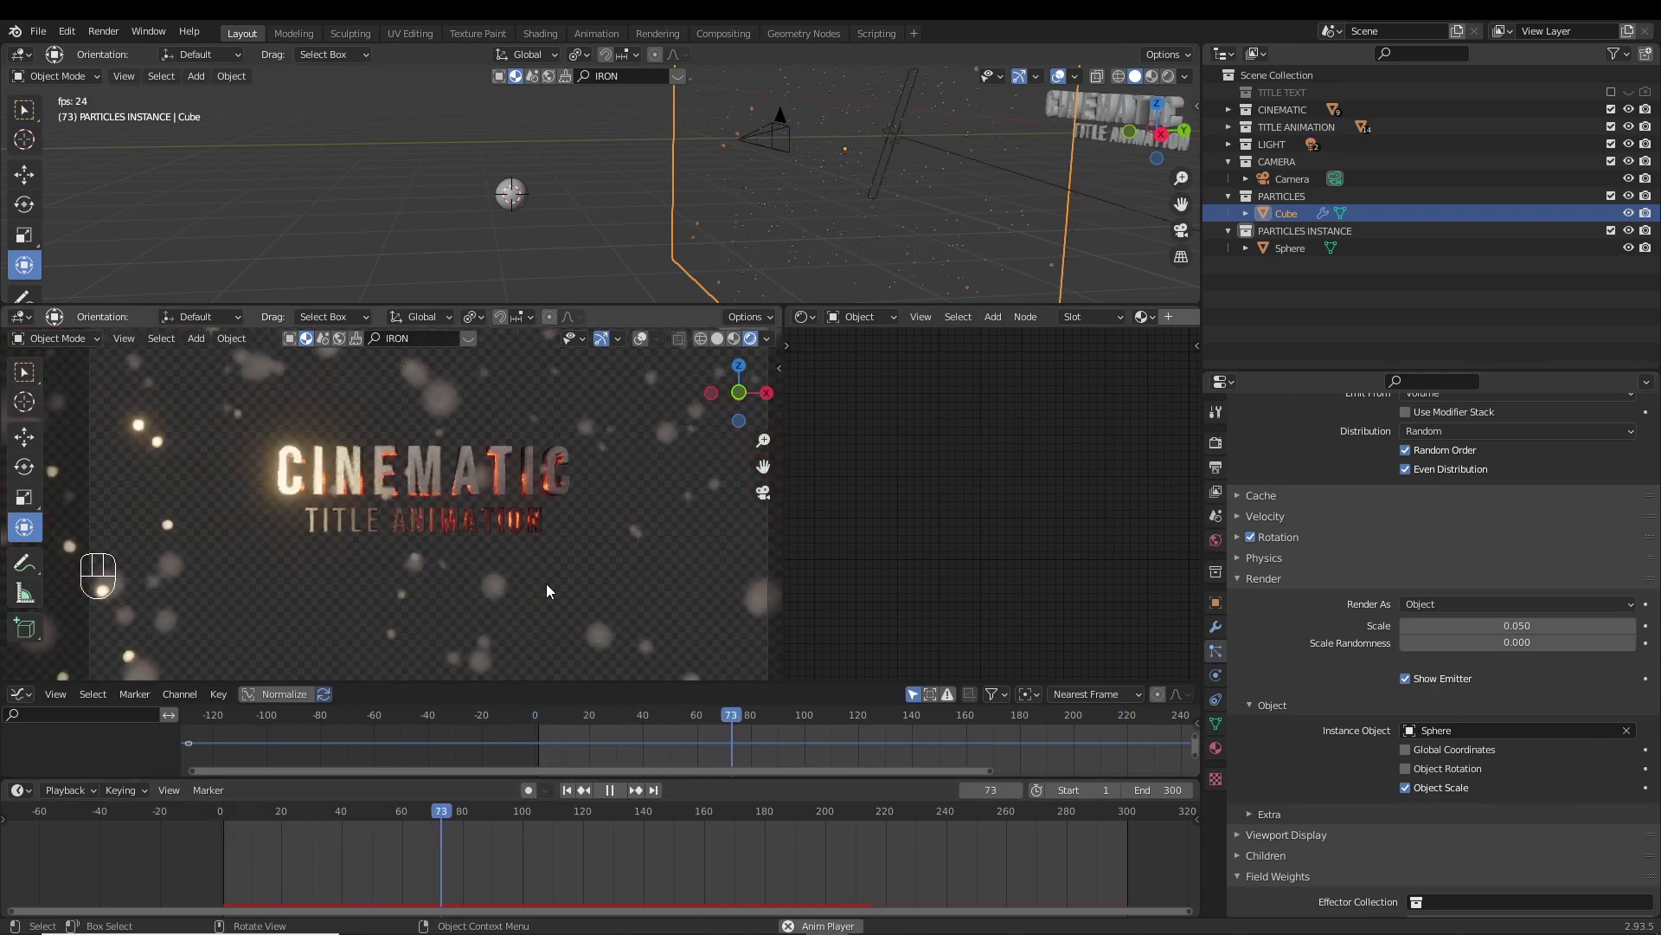
key(space)
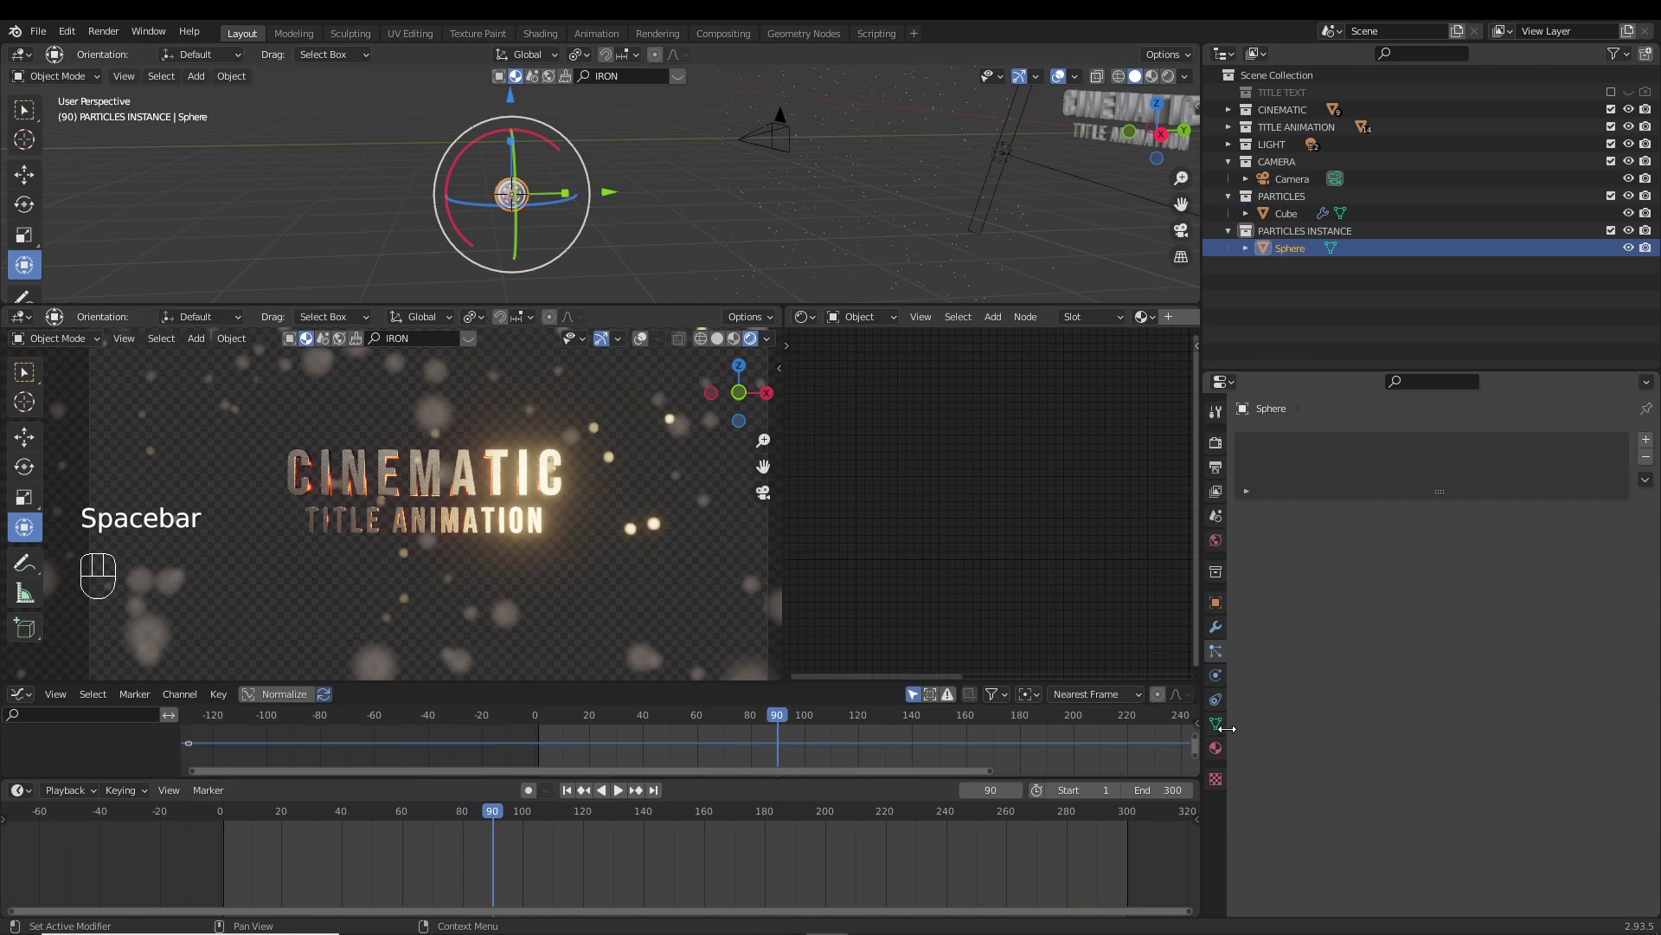
Give the sphere a new Emission material coloured red.
click(1226, 753)
click(1494, 627)
click(1500, 658)
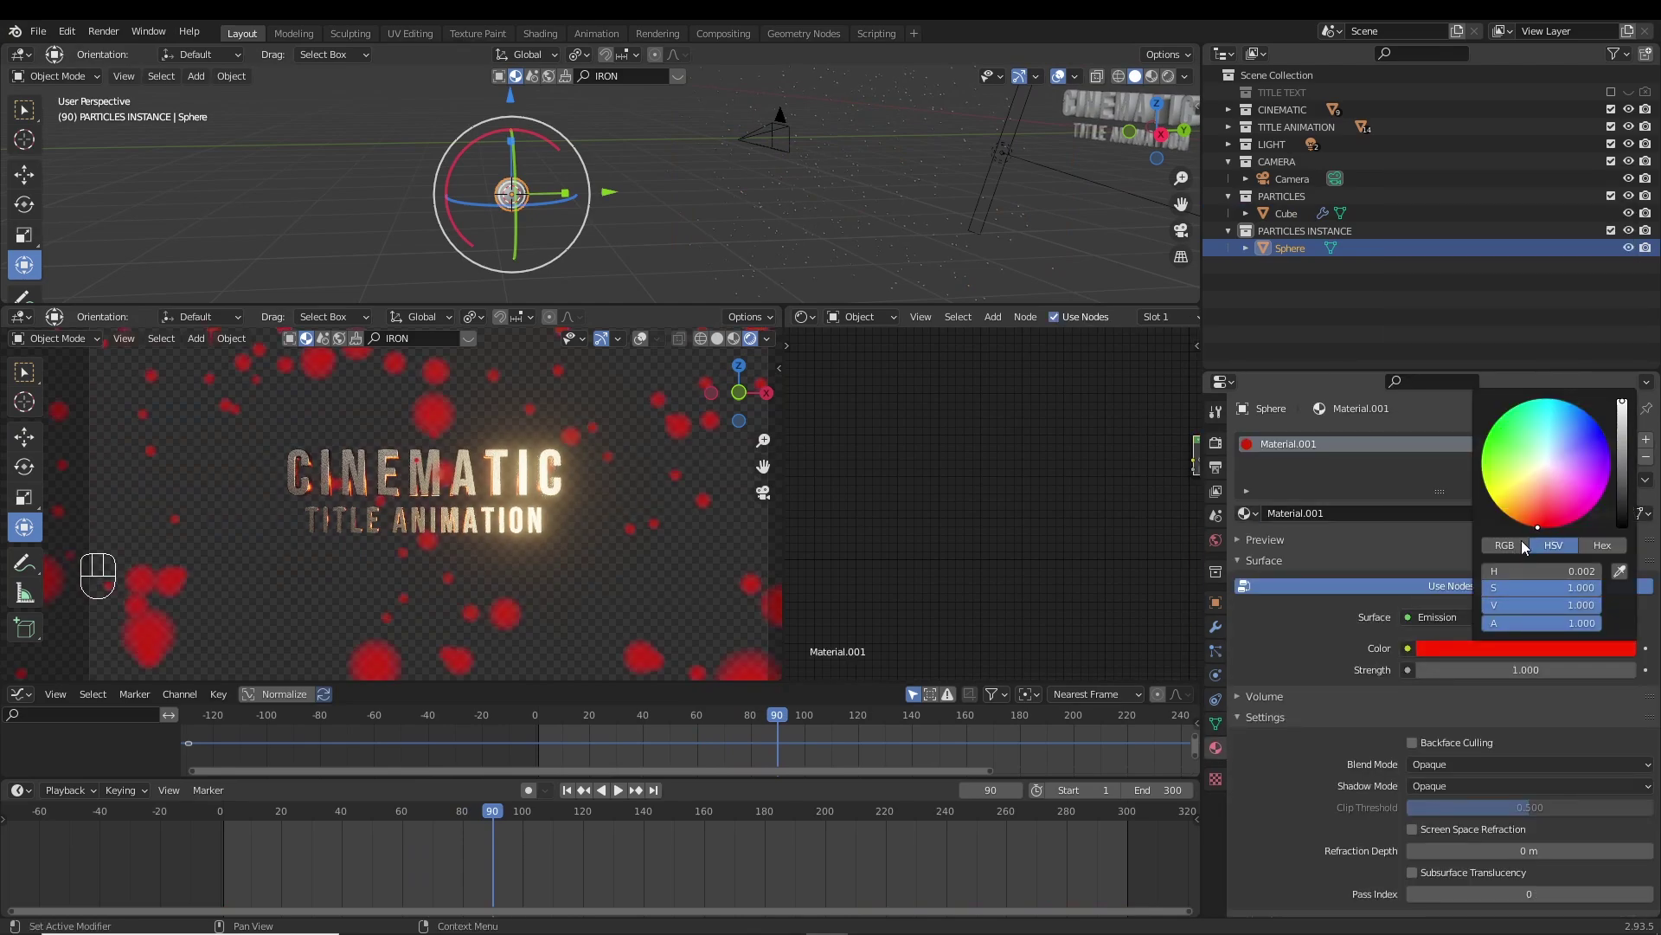
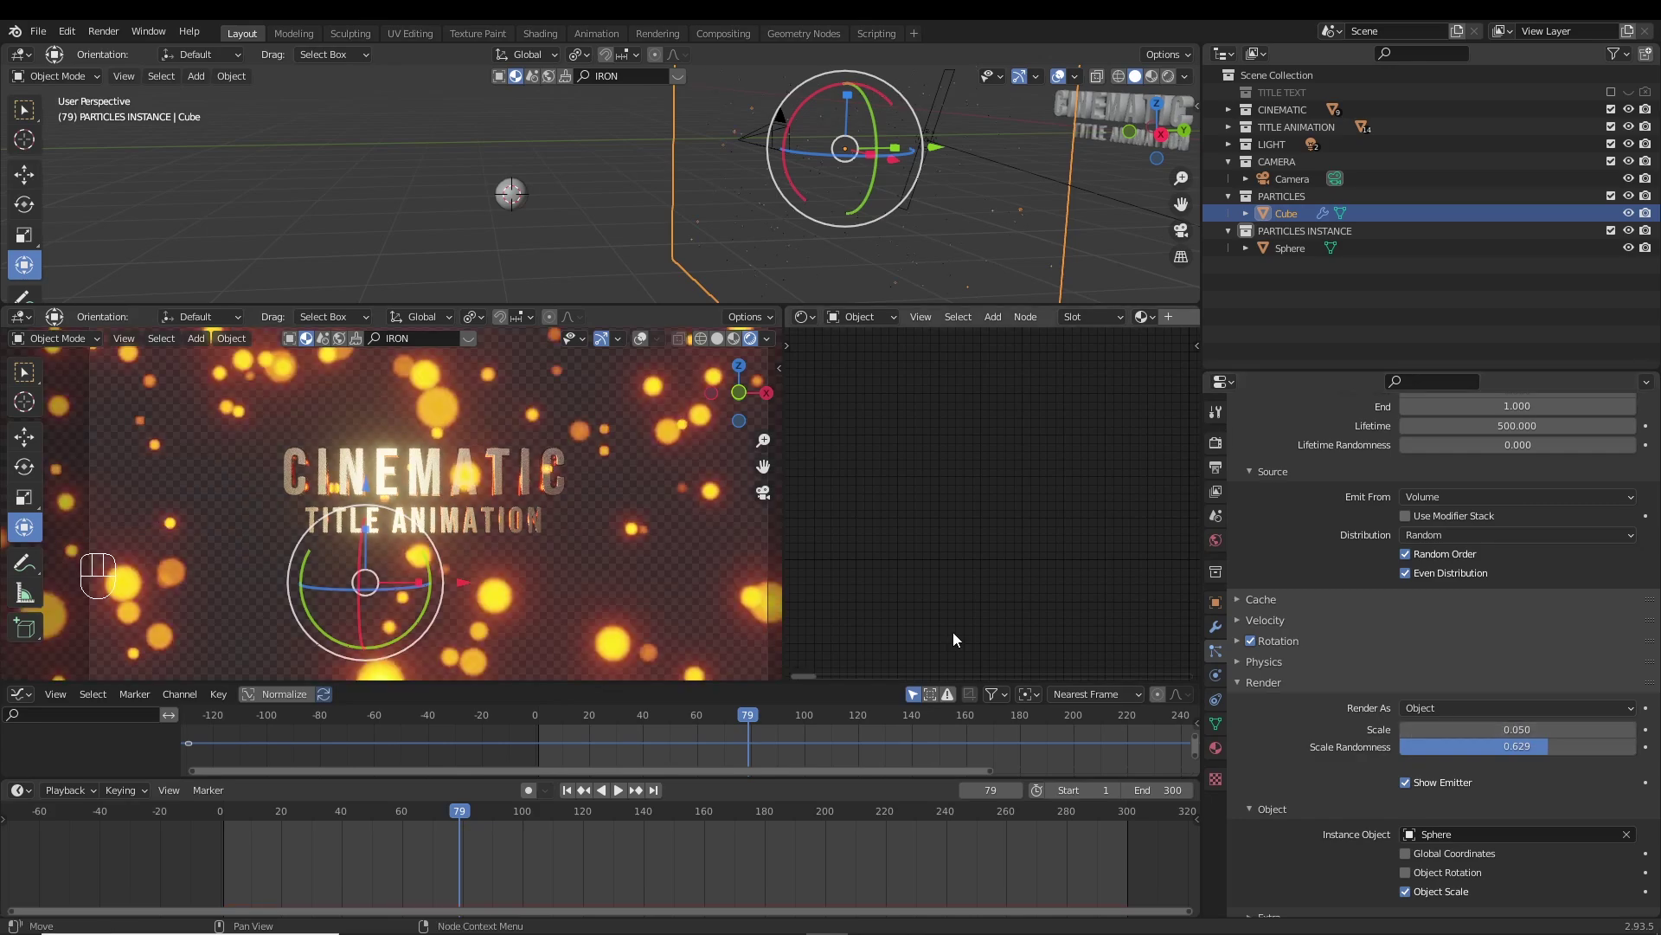
Preview the glowing bokeh particles and adjust their appearance in the viewport.
key(space)
key(shift+space)
click(754, 185)
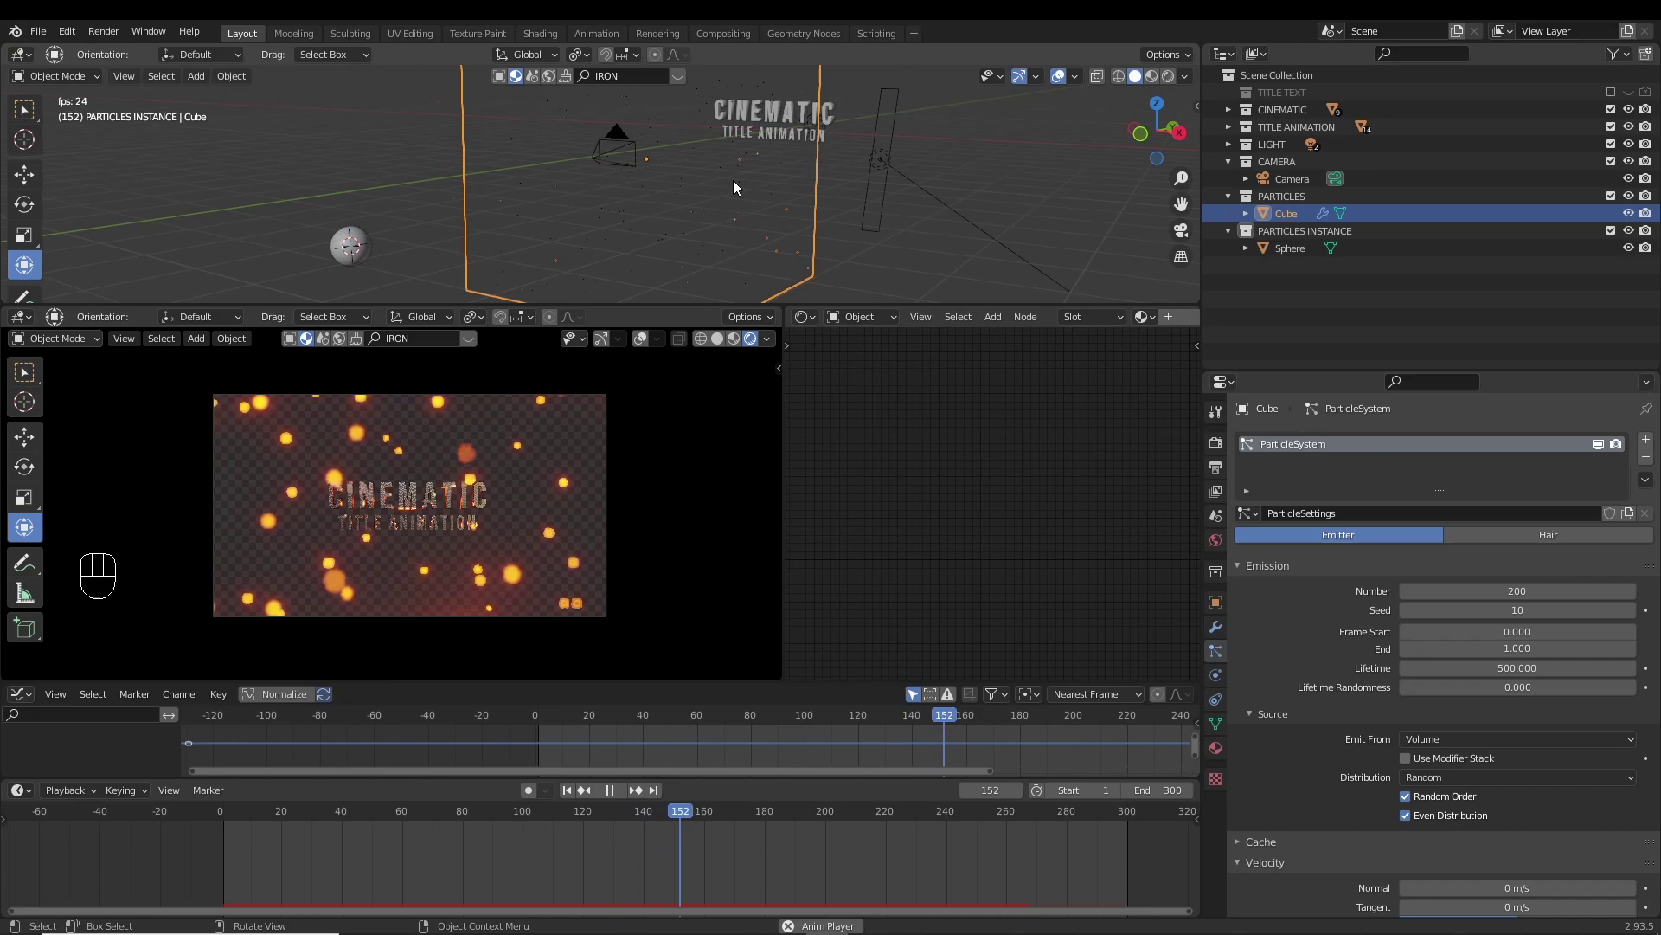
key(space)
click(814, 328)
drag(856, 328, 877, 399)
Inspect the randomly sized particle spheres and bring up the Preferences window.
middle_click(1002, 522)
middle_click(975, 542)
middle_click(944, 496)
click(945, 447)
drag(66, 32, 153, 256)
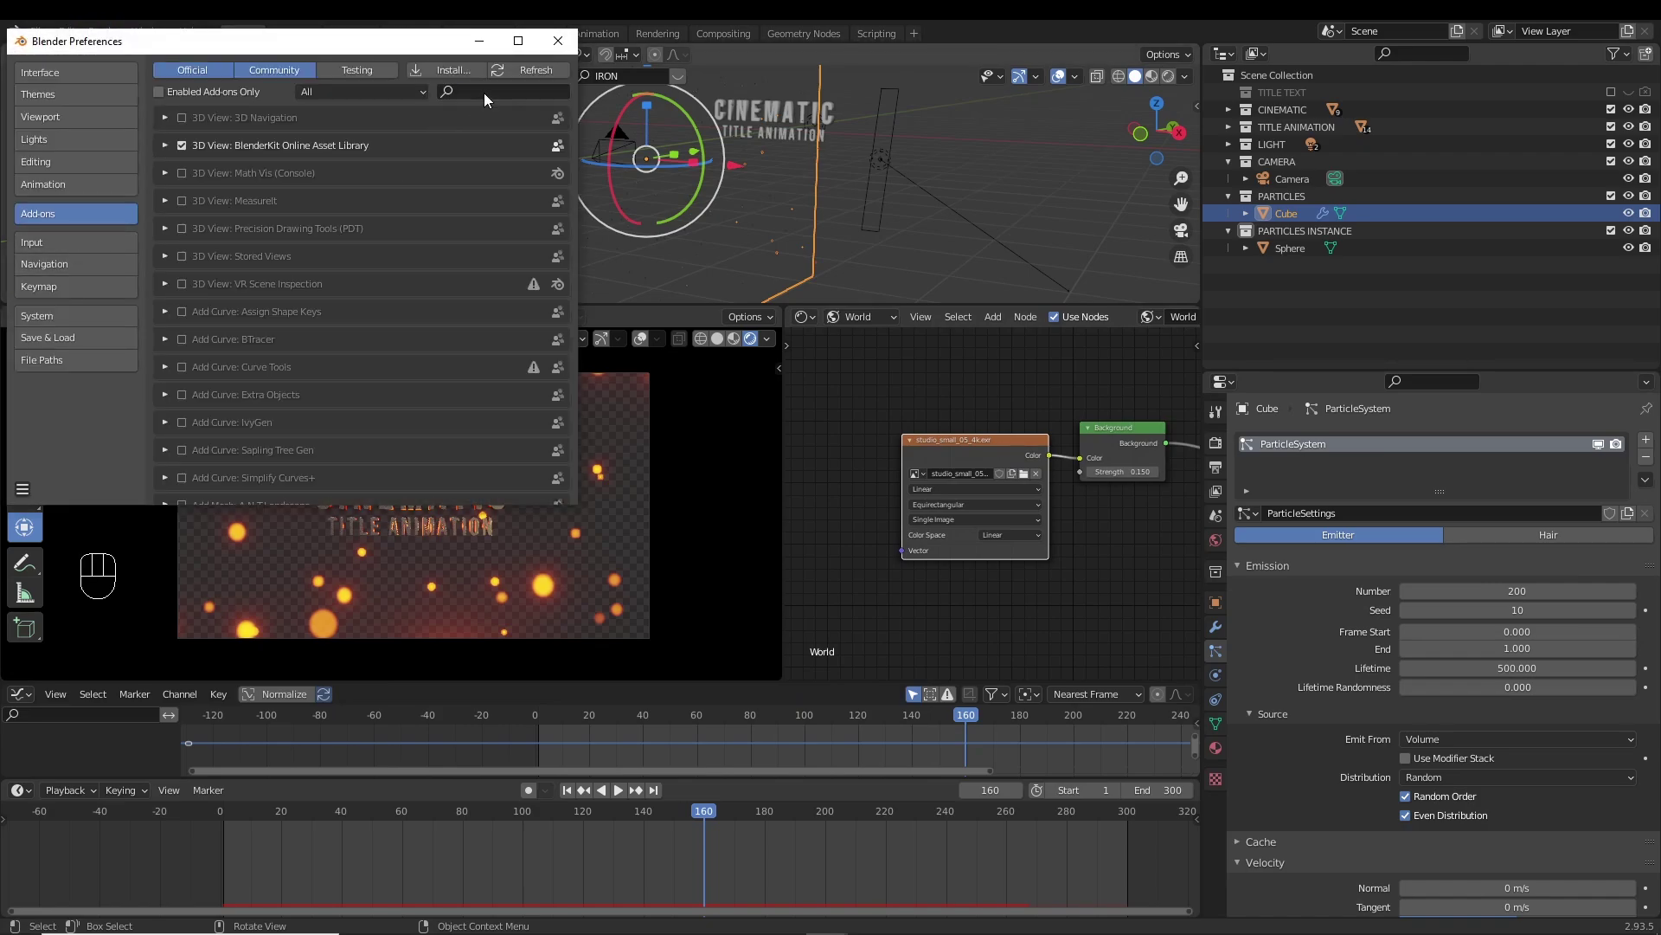